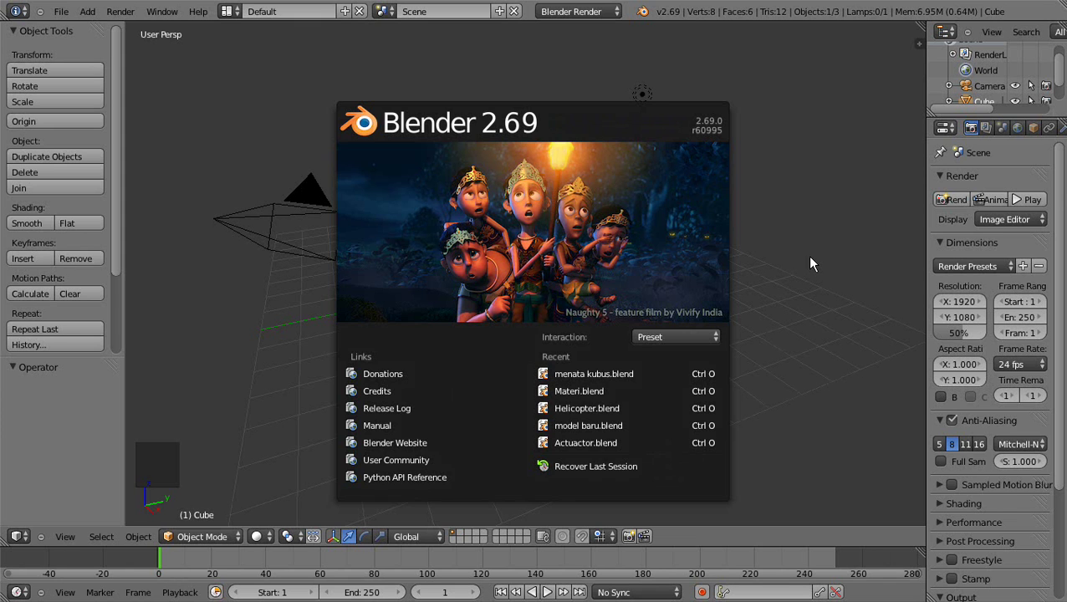
Step: Dismiss the splash screen, delete the default cube and toggle the N side panel for Screencast Keys
{"action": "left_click", "coordinate": [65, 23]}
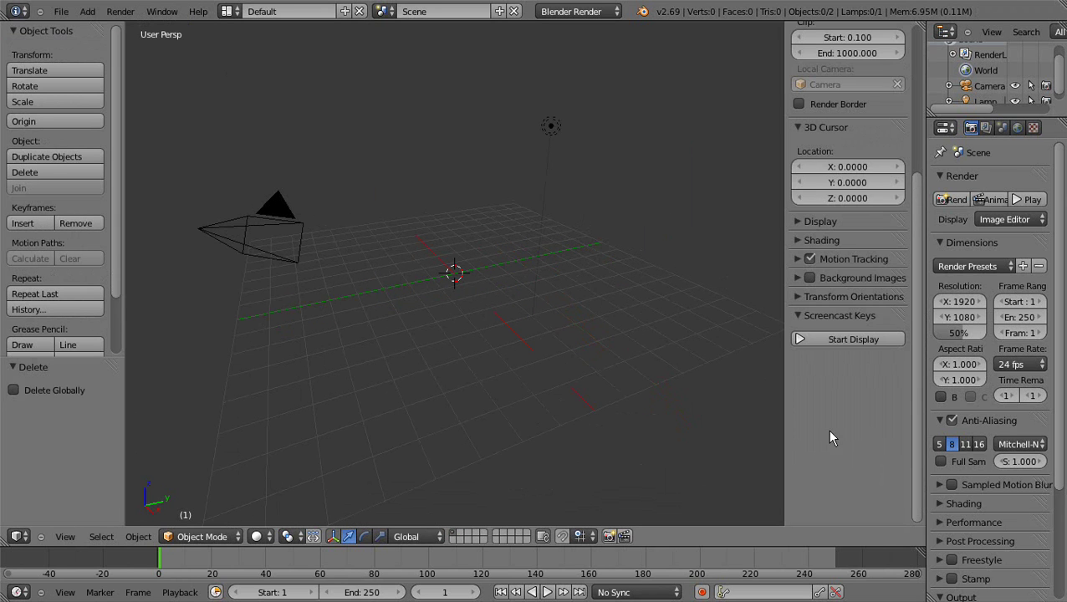
{"action": "key", "text": "n"}
{"action": "key", "text": "n"}
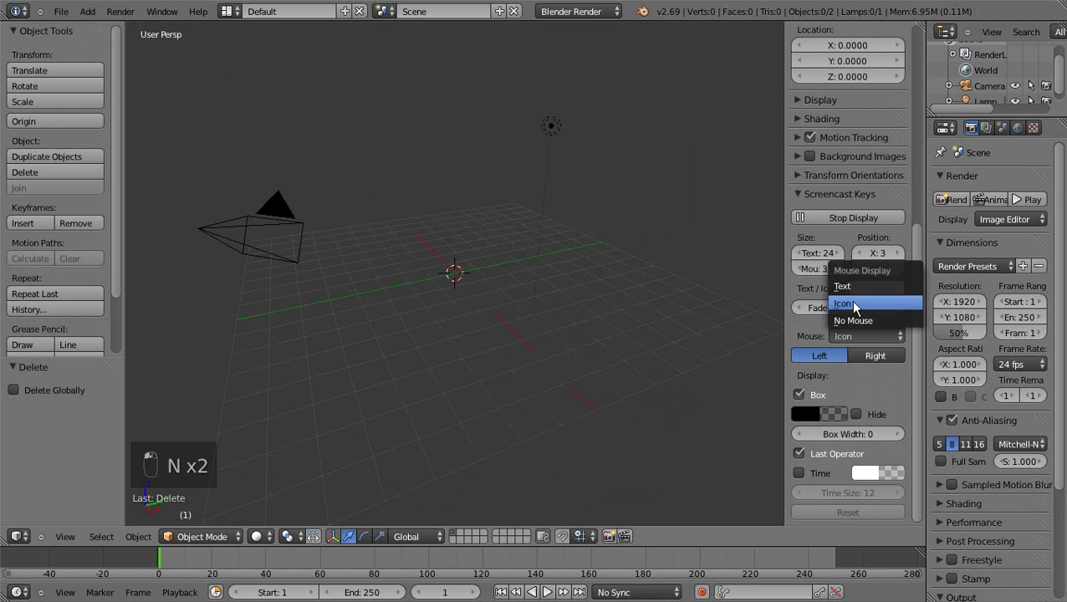
{"action": "key", "text": "n"}
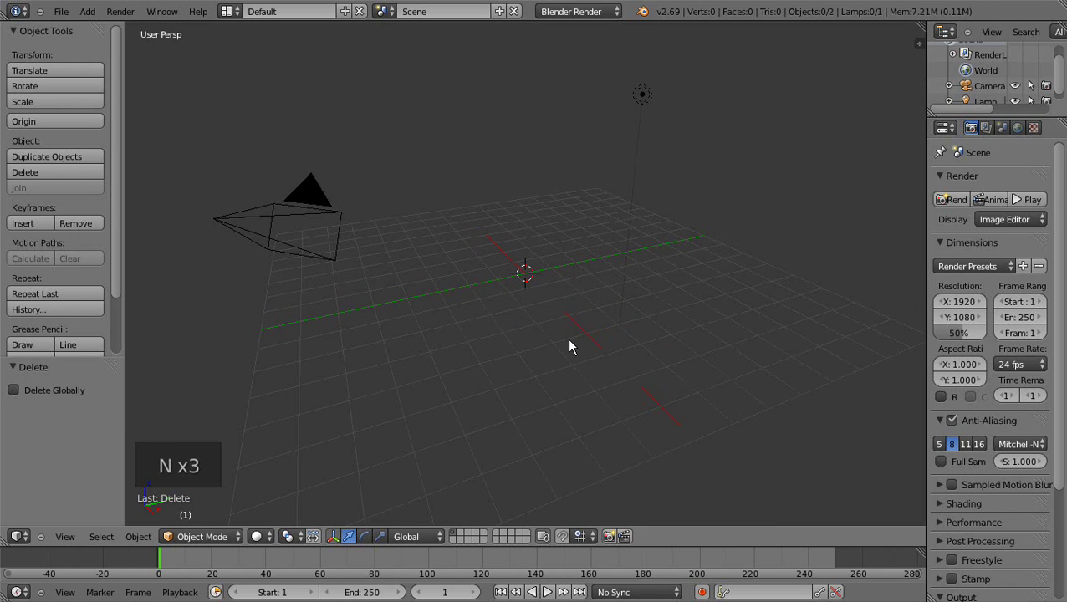
Step: Add a UV sphere at the scene centre as the snowman body
{"action": "left_click", "coordinate": [70, 18]}
{"action": "left_click", "coordinate": [92, 19]}
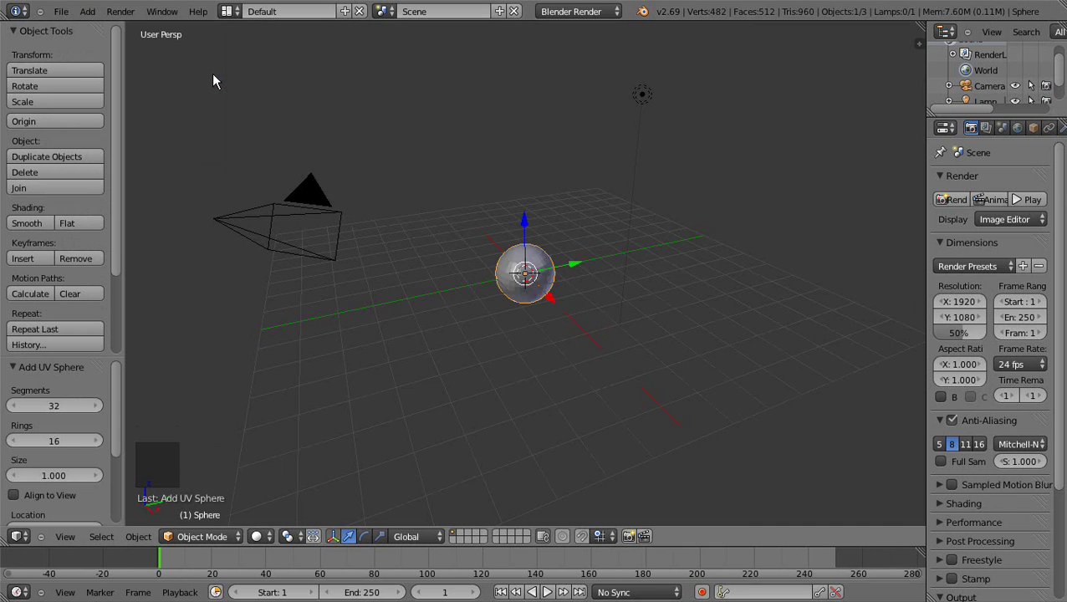
{"action": "scroll", "scroll_direction": "up", "scroll_amount": 3}
{"action": "scroll", "scroll_direction": "down", "scroll_amount": 3}
{"action": "scroll", "scroll_direction": "down", "scroll_amount": 3}
{"action": "scroll", "scroll_direction": "up", "scroll_amount": 3}
{"action": "scroll", "scroll_direction": "down", "scroll_amount": 3}
{"action": "scroll", "scroll_direction": "down", "scroll_amount": 3}
{"action": "scroll", "scroll_direction": "up", "scroll_amount": 3}
{"action": "scroll", "scroll_direction": "down", "scroll_amount": 3}
{"action": "scroll", "scroll_direction": "up", "scroll_amount": 3}
{"action": "scroll", "scroll_direction": "down", "scroll_amount": 3}
{"action": "scroll", "scroll_direction": "up", "scroll_amount": 3}
{"action": "scroll", "scroll_direction": "down", "scroll_amount": 3}
{"action": "scroll", "scroll_direction": "up", "scroll_amount": 3}
Step: Scale the body sphere up to about 1.995 on every axis
{"action": "key", "text": "w"}
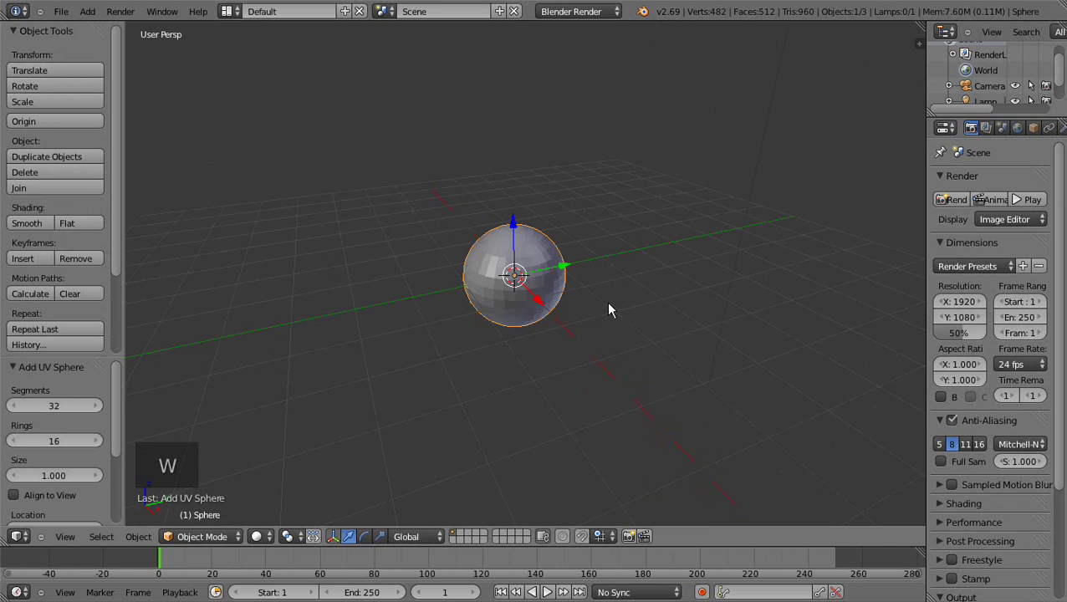
{"action": "key", "text": "s"}
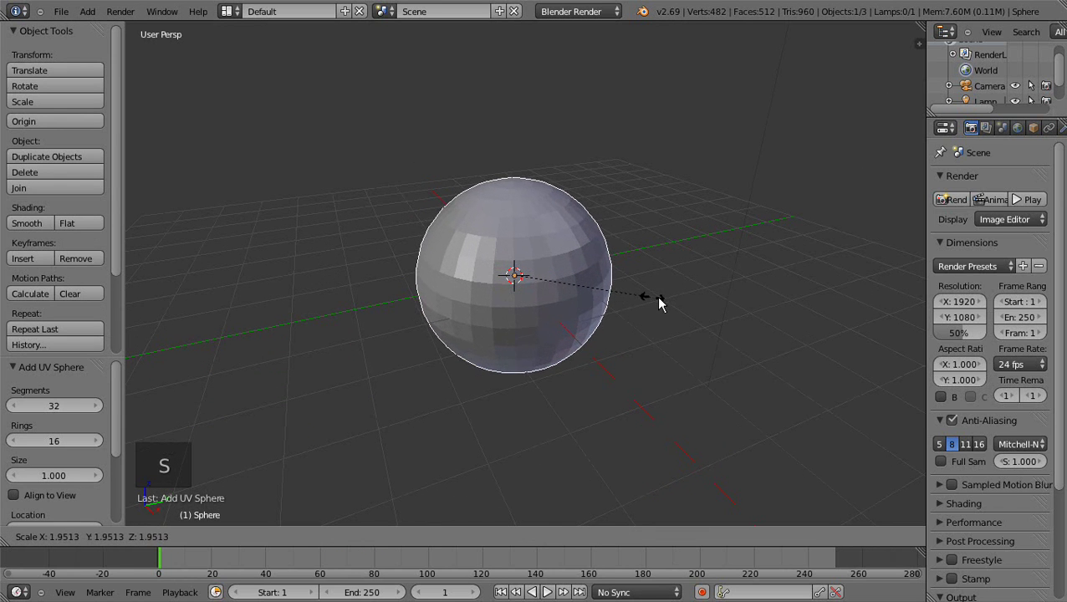
{"action": "scroll", "scroll_direction": "down", "scroll_amount": 3}
{"action": "middle_click", "coordinate": [538, 390]}
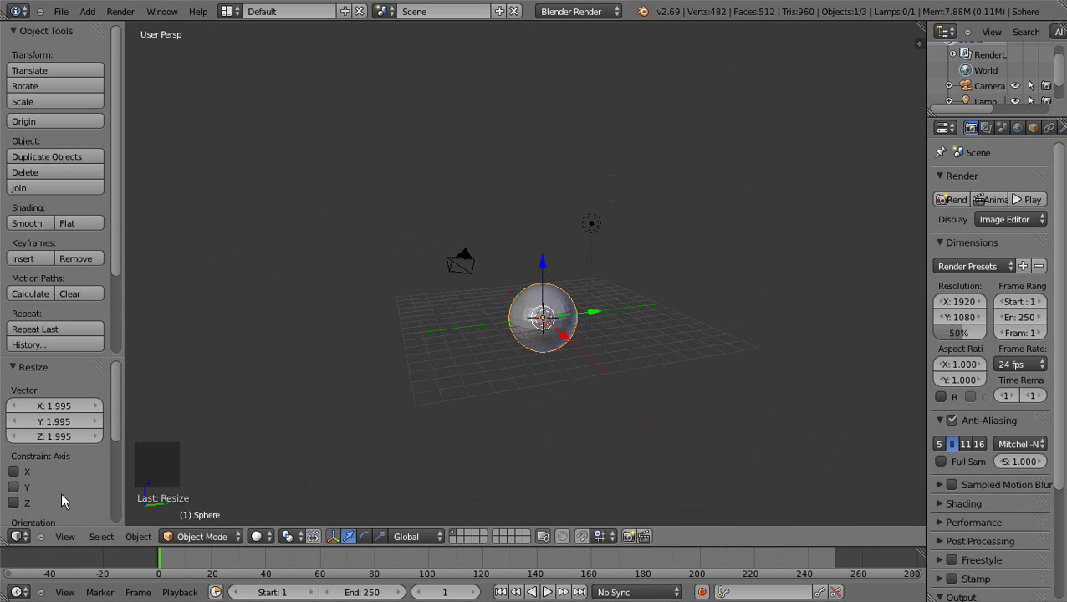
Step: Switch to a front orthographic view of the sphere, checking perspective once, and zoom in
{"action": "left_click", "coordinate": [80, 540]}
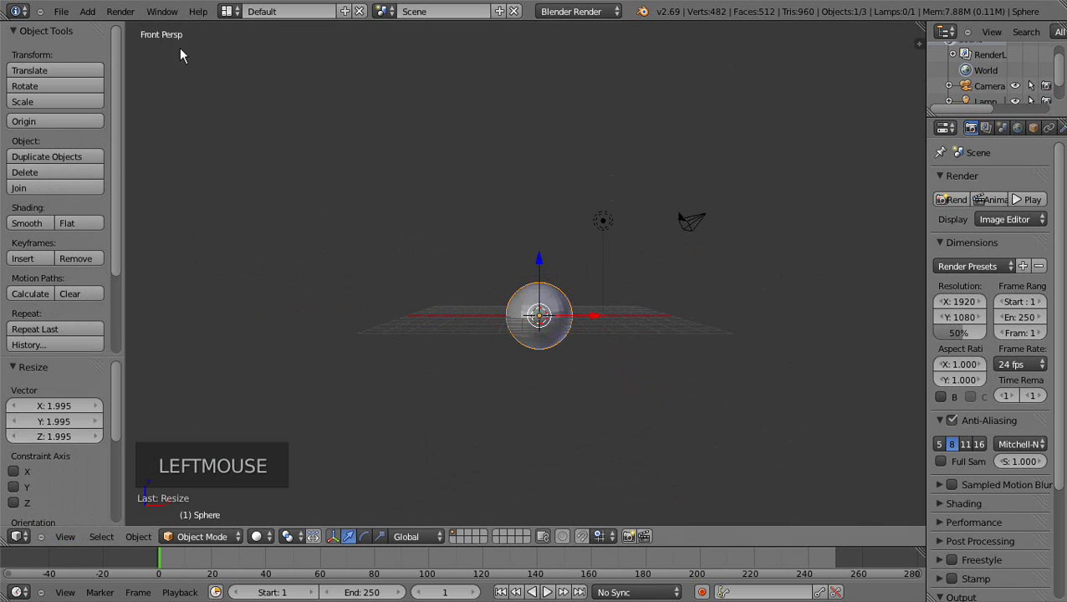
{"action": "left_click", "coordinate": [71, 546]}
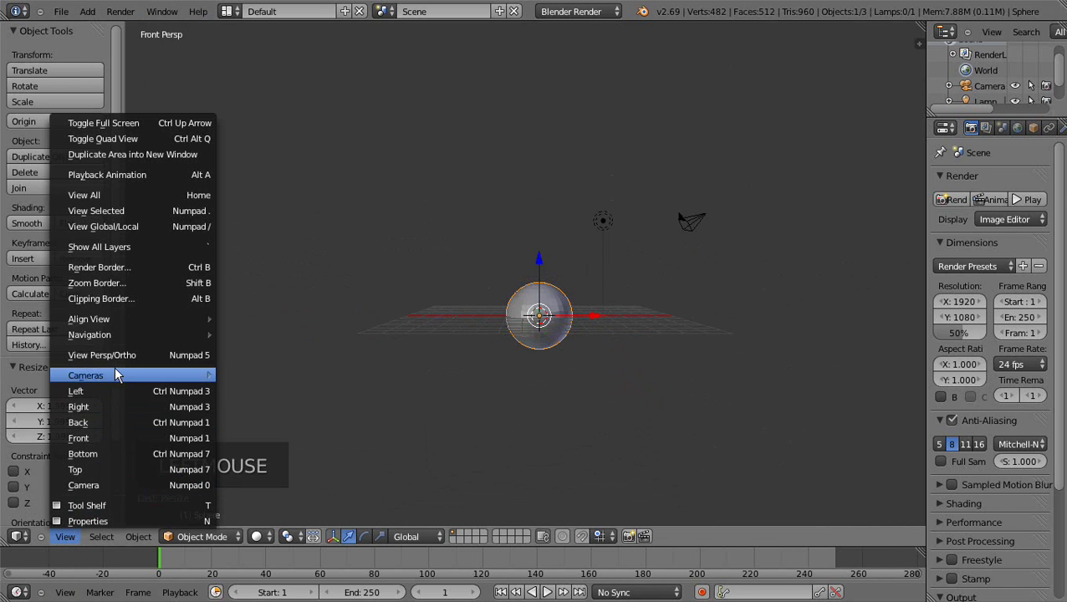
{"action": "left_click", "coordinate": [121, 363]}
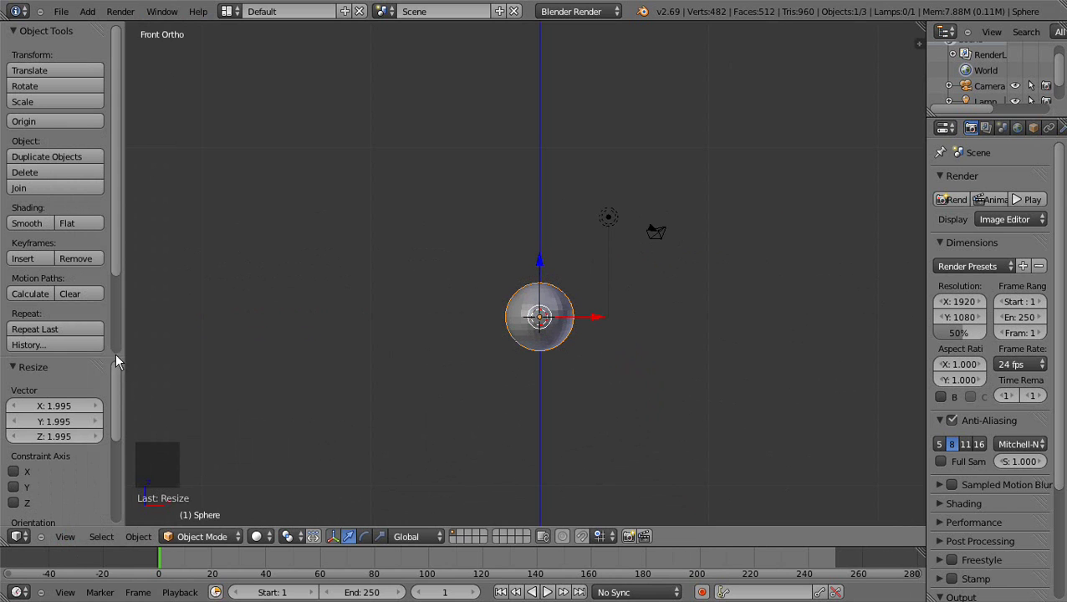
{"action": "scroll", "scroll_direction": "up", "scroll_amount": 3}
{"action": "scroll", "scroll_direction": "up", "scroll_amount": 3}
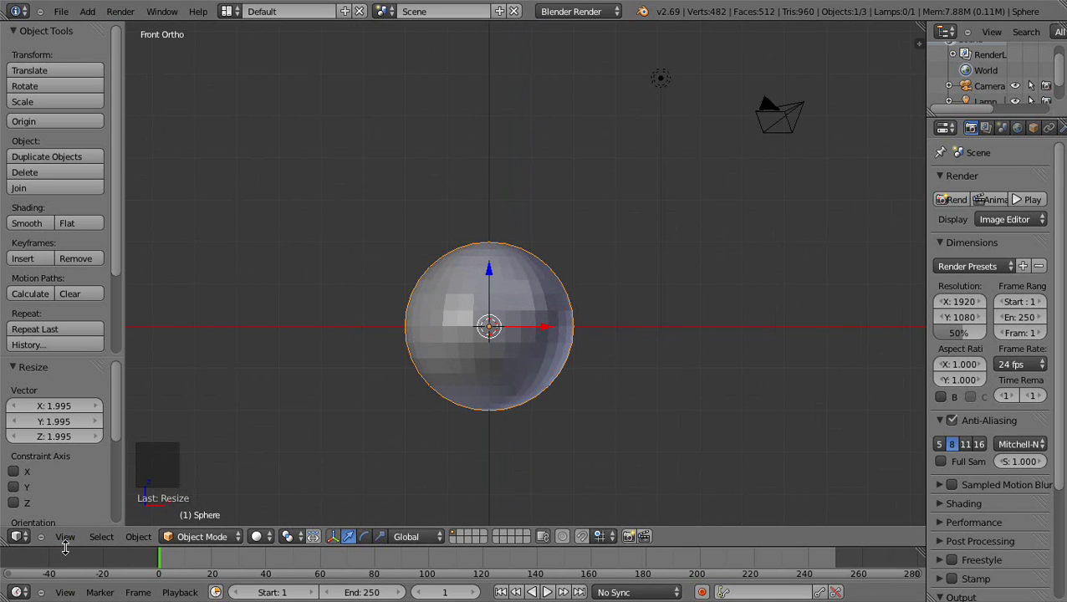
{"action": "left_click", "coordinate": [75, 540]}
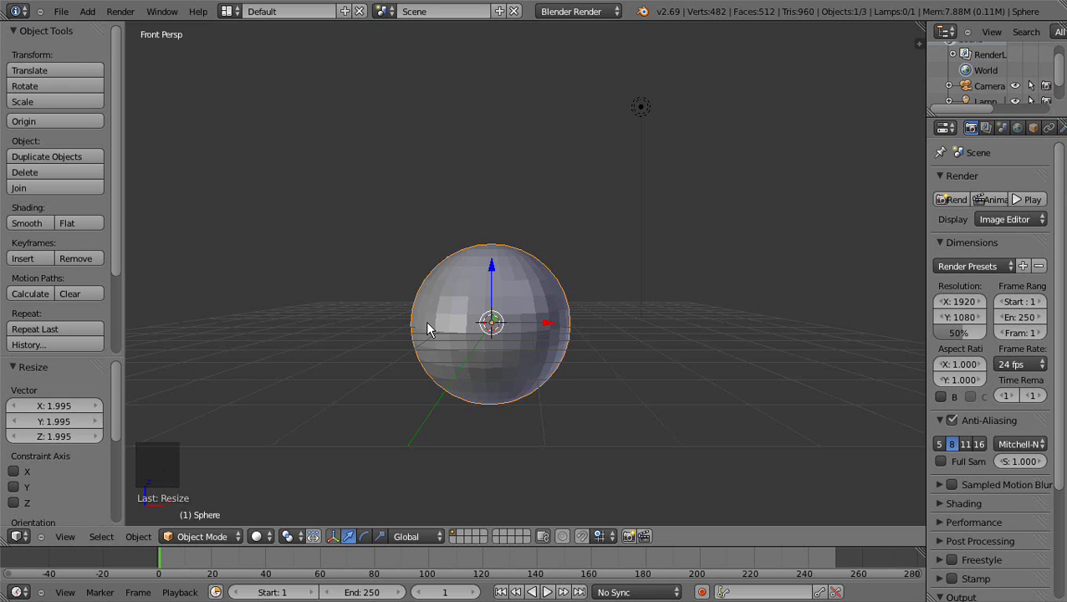
{"action": "key", "text": "KP_5"}
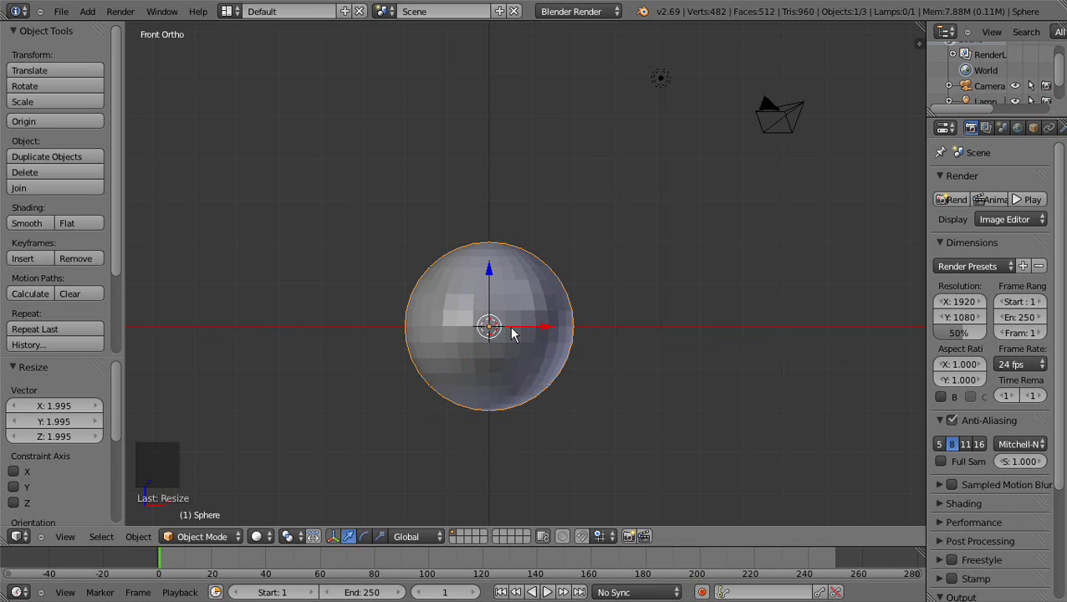
{"action": "scroll", "scroll_direction": "down", "scroll_amount": 3}
{"action": "scroll", "scroll_direction": "up", "scroll_amount": 3}
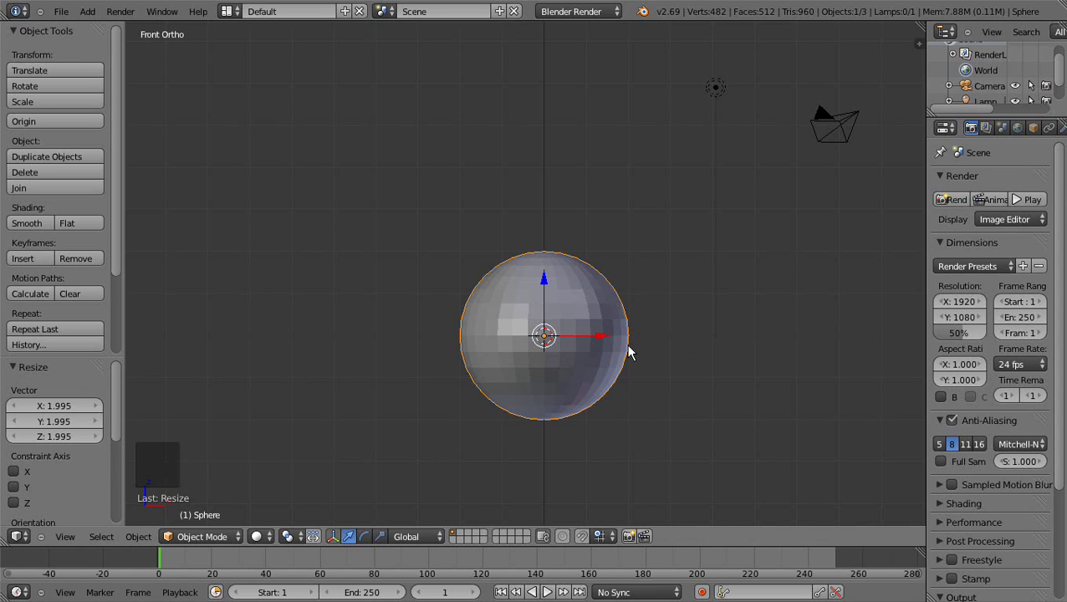
Step: Duplicate the body sphere, shrink the copy and settle it on top as the head
{"action": "key", "text": "shift+d"}
{"action": "right_click", "coordinate": [635, 350]}
{"action": "left_click", "coordinate": [549, 286]}
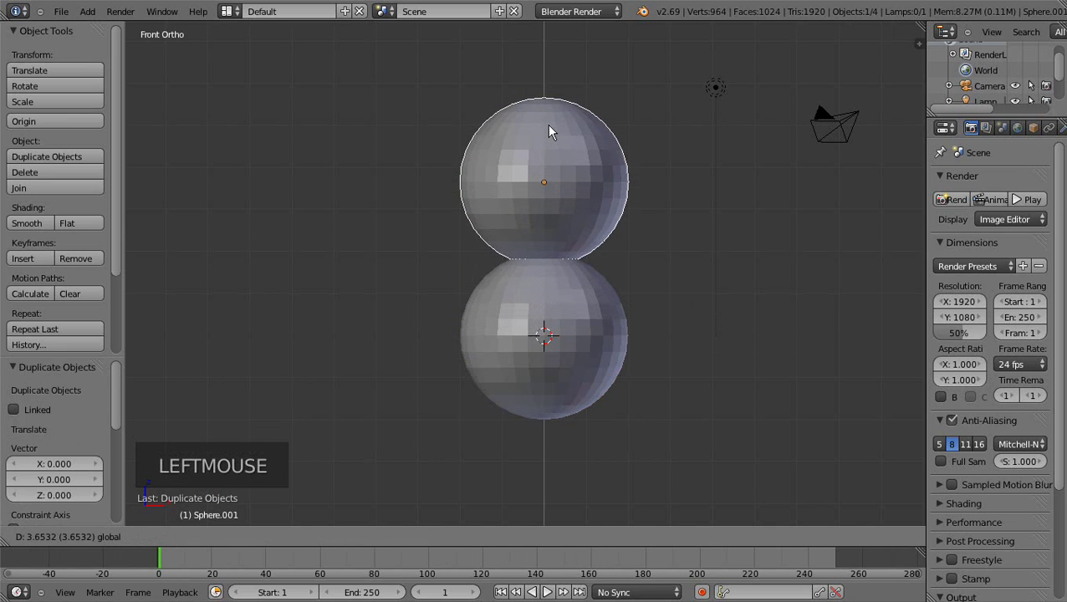
{"action": "key", "text": "s"}
{"action": "left_click", "coordinate": [679, 203]}
{"action": "left_click", "coordinate": [548, 127]}
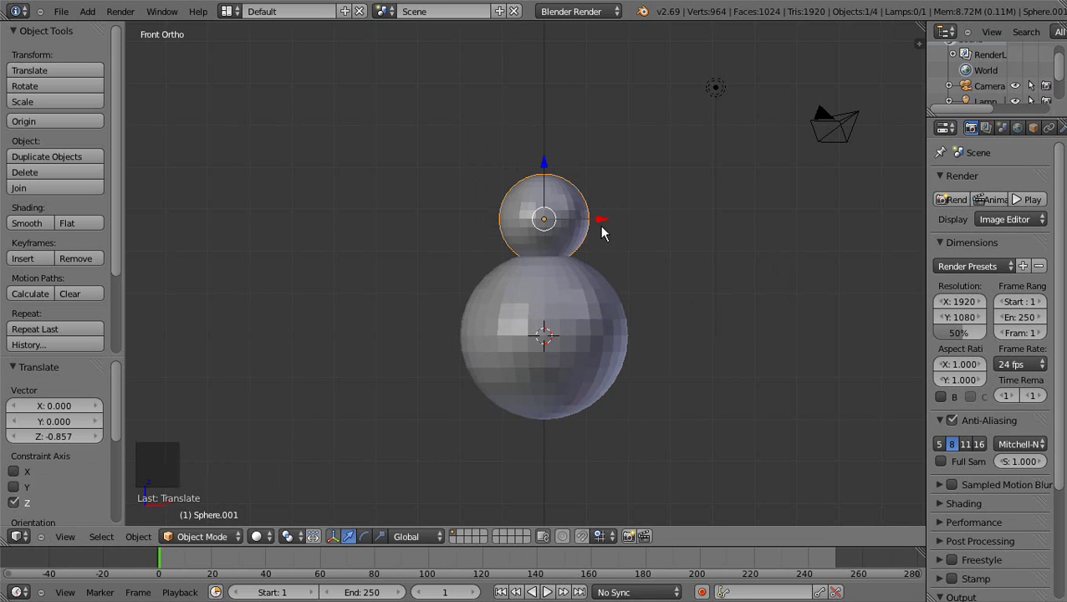
Step: Give both the head and body spheres smooth shading
{"action": "scroll", "scroll_direction": "up", "scroll_amount": 3}
{"action": "scroll", "scroll_direction": "up", "scroll_amount": 3}
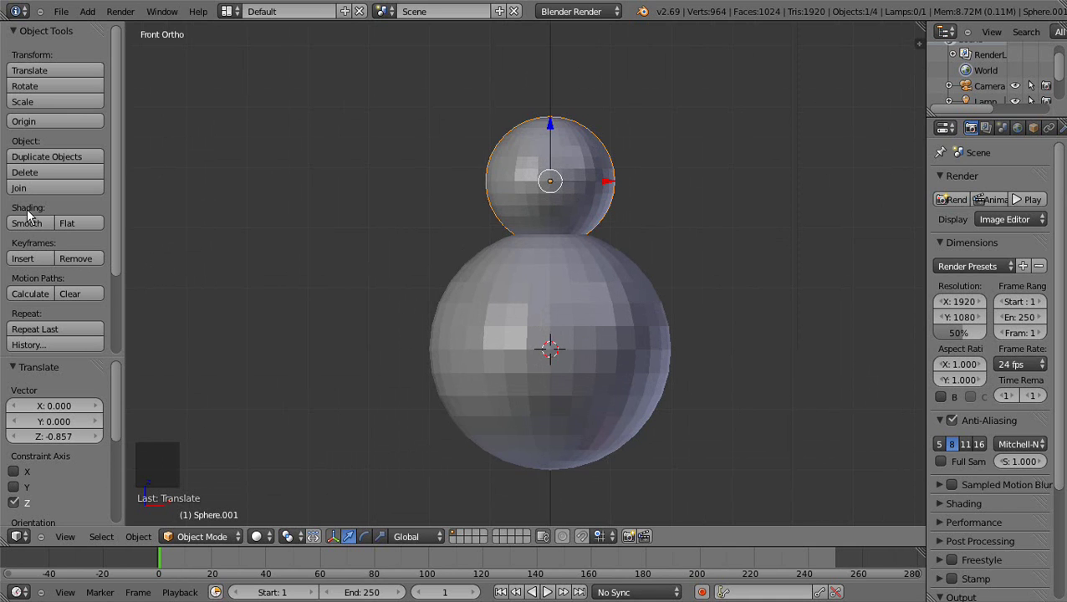
{"action": "left_click", "coordinate": [33, 230]}
{"action": "right_click", "coordinate": [503, 350]}
{"action": "left_click", "coordinate": [23, 229]}
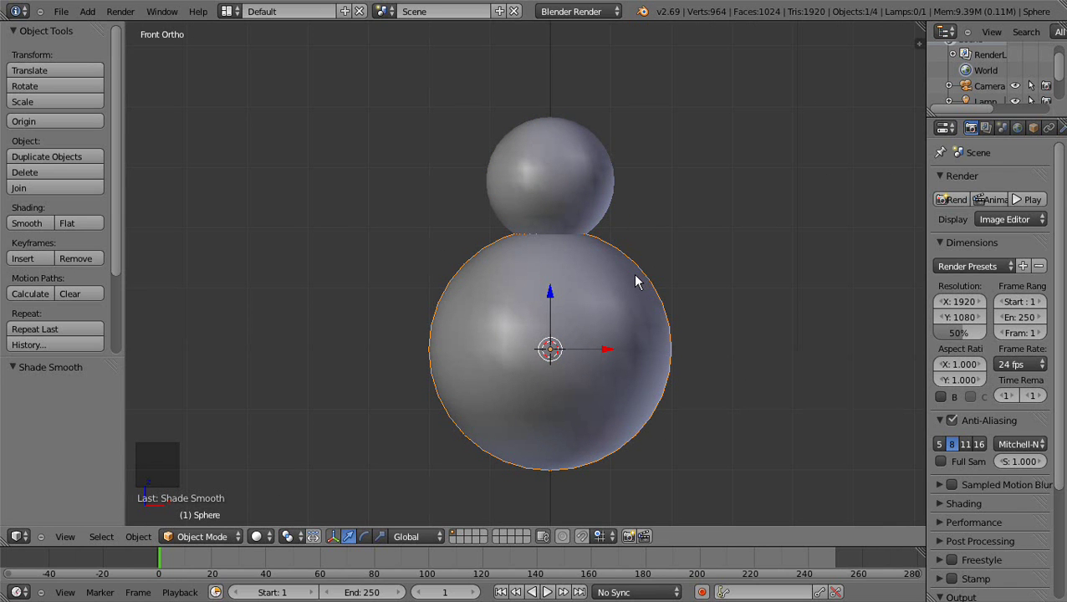
Step: Duplicate the body into a tiny sphere beside the snowman raised to head height
{"action": "key", "text": "shift+d"}
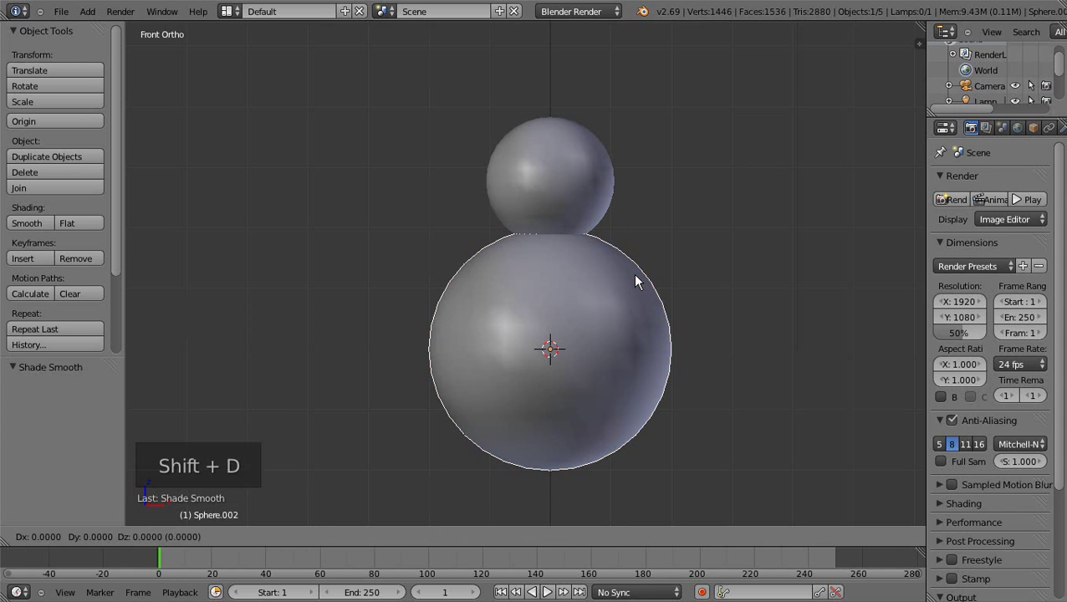
{"action": "right_click", "coordinate": [562, 314]}
{"action": "left_click", "coordinate": [603, 356]}
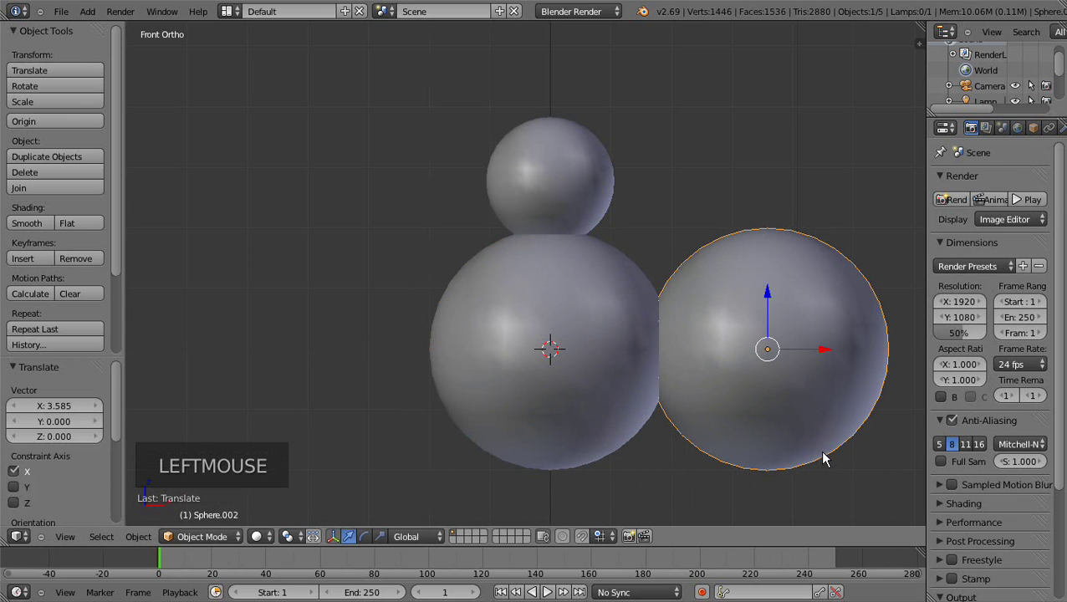
{"action": "key", "text": "s"}
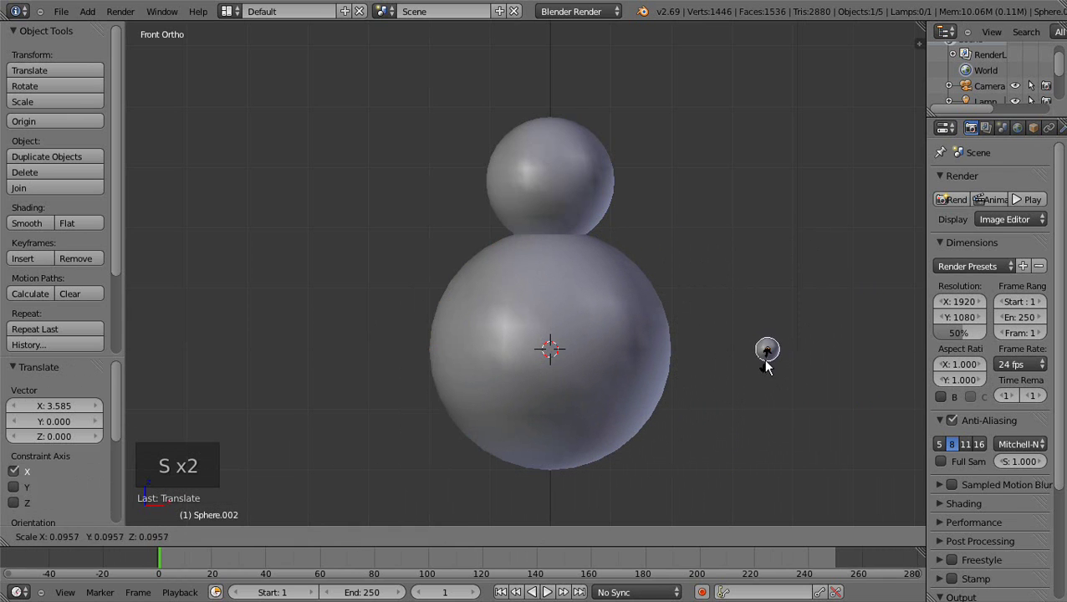
{"action": "left_click", "coordinate": [772, 362]}
{"action": "left_click", "coordinate": [769, 322]}
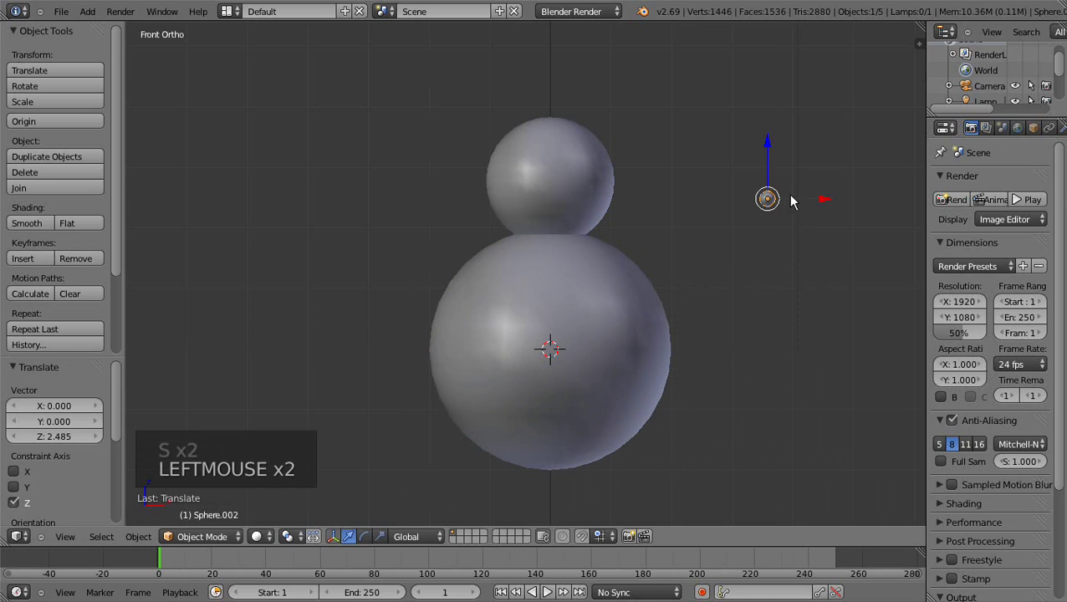
{"action": "scroll", "scroll_direction": "down", "scroll_amount": 3}
Step: Give the tiny sphere a new material with a near-black diffuse colour for coal
{"action": "left_click", "coordinate": [1004, 137]}
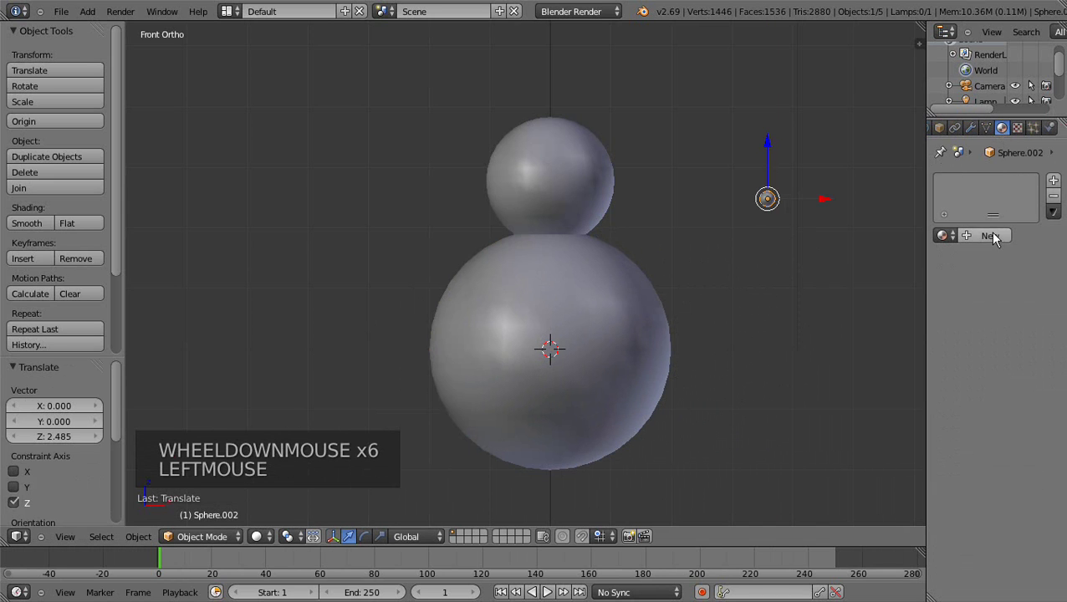
{"action": "left_click", "coordinate": [997, 241]}
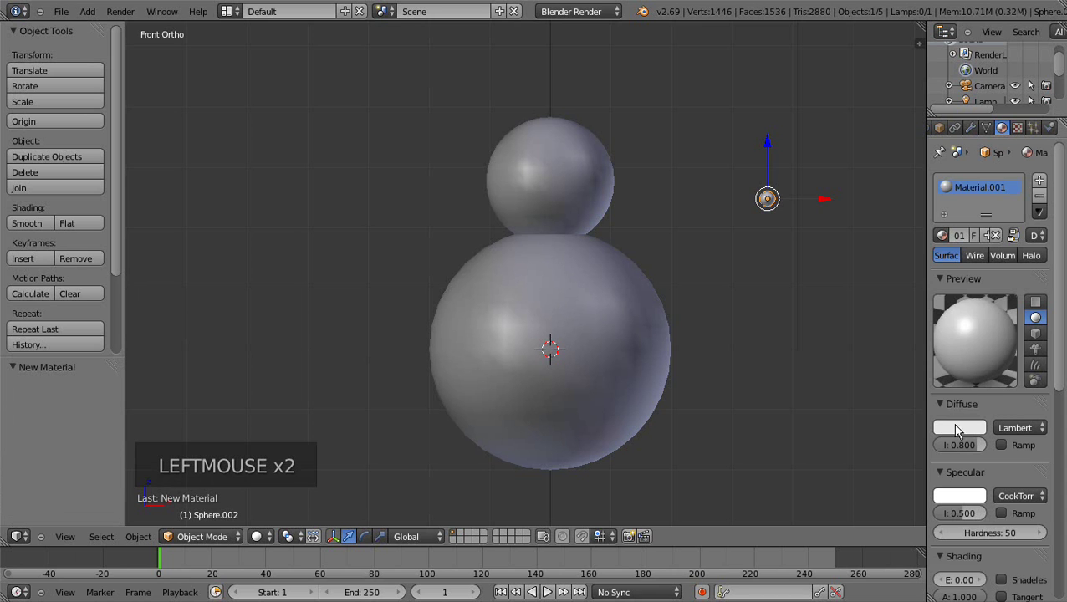
{"action": "left_click", "coordinate": [959, 433]}
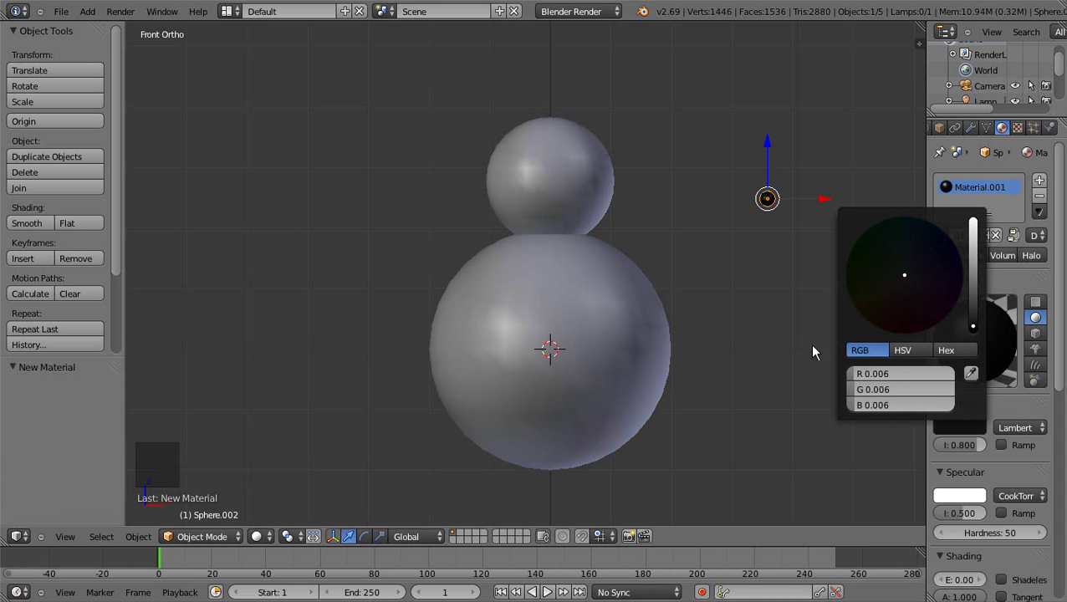
{"action": "left_click", "coordinate": [773, 332]}
{"action": "left_click", "coordinate": [828, 203]}
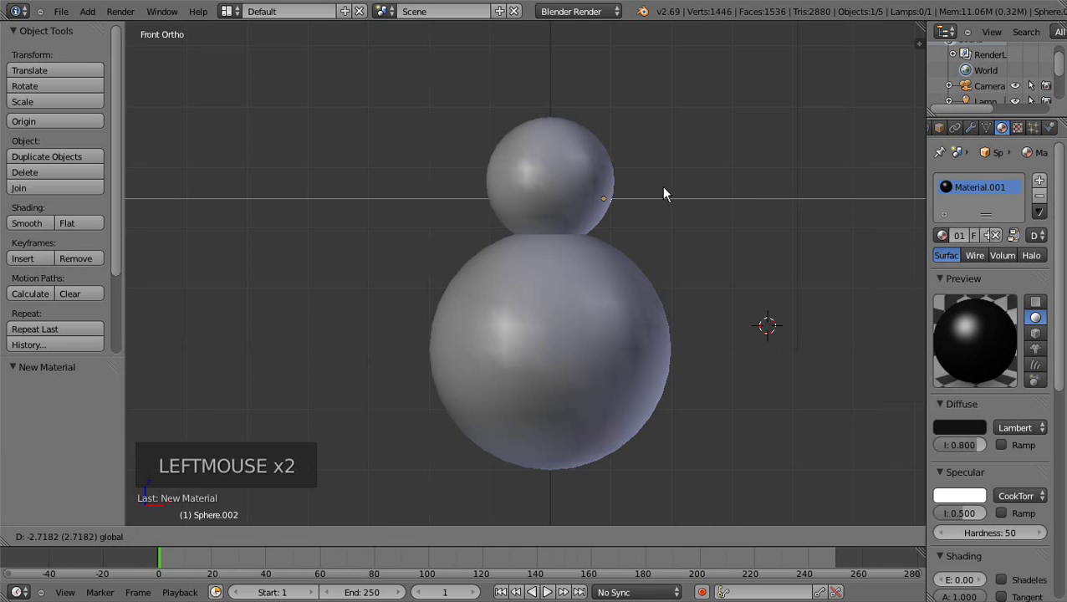
Step: Move the black eye along Y and into the head so it sits on the face surface
{"action": "middle_click", "coordinate": [649, 222]}
{"action": "scroll", "scroll_direction": "up", "scroll_amount": 3}
{"action": "left_click", "coordinate": [566, 224]}
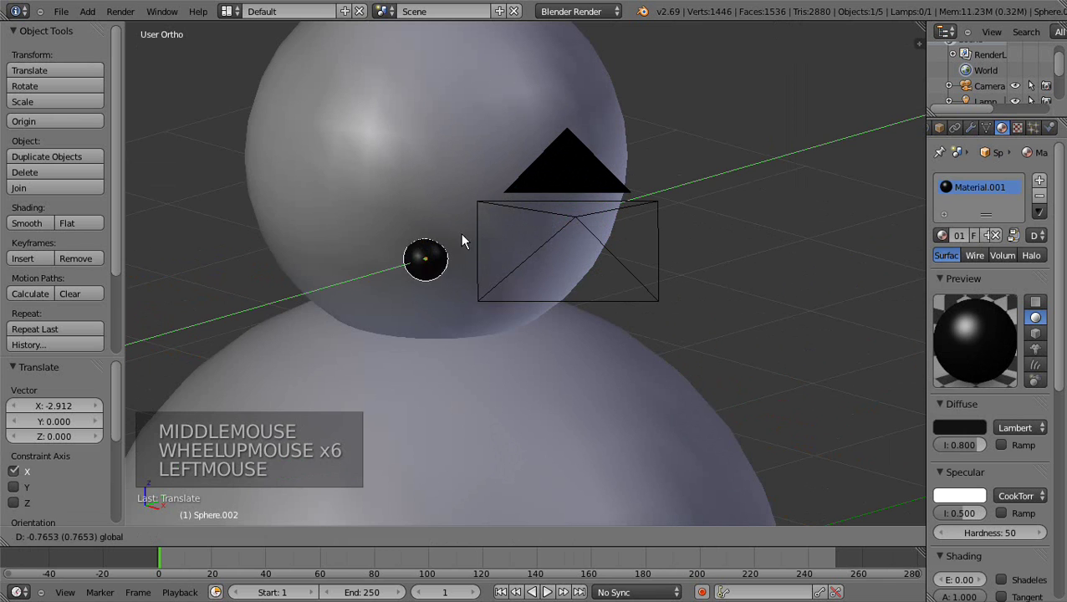
{"action": "left_click", "coordinate": [437, 211]}
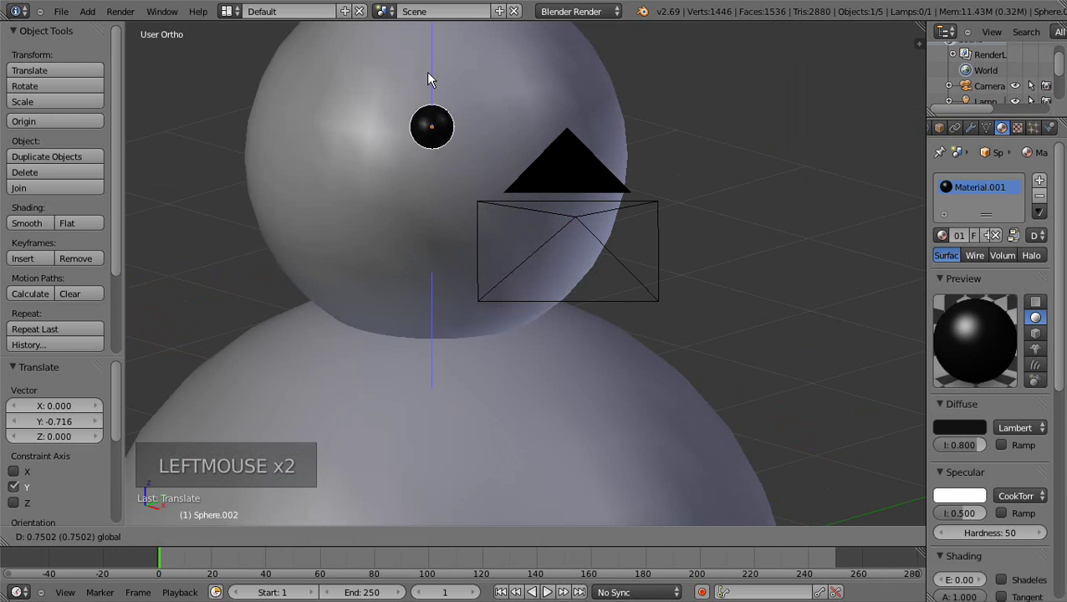
{"action": "middle_click", "coordinate": [436, 136]}
{"action": "left_click", "coordinate": [484, 171]}
{"action": "left_click", "coordinate": [421, 113]}
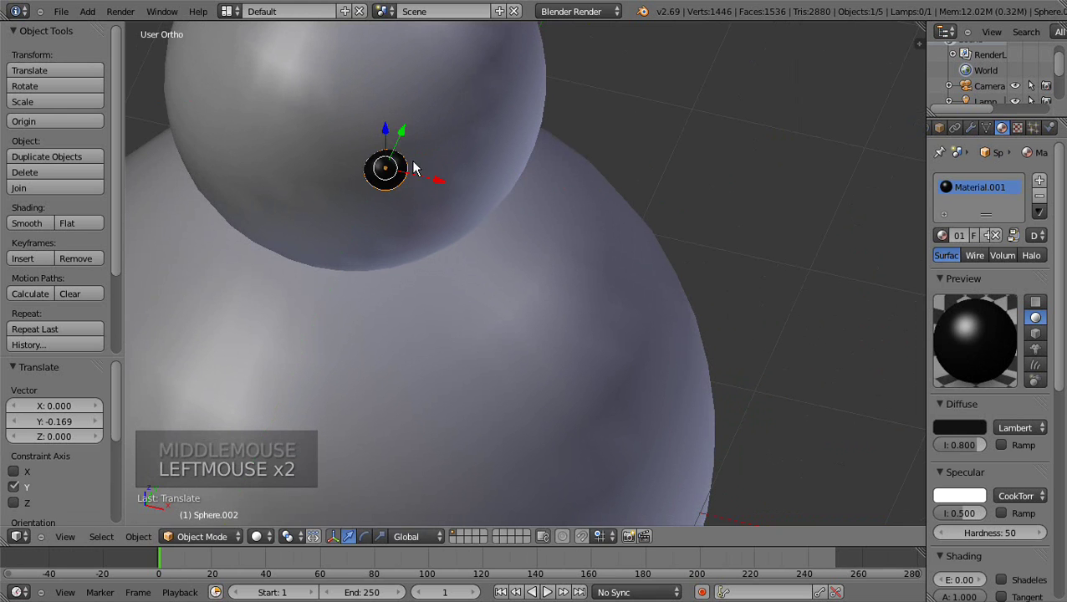
{"action": "left_click", "coordinate": [436, 184]}
{"action": "left_click", "coordinate": [366, 125]}
Step: Orbit to the front of the head to check the eye's placement
{"action": "middle_click", "coordinate": [394, 215]}
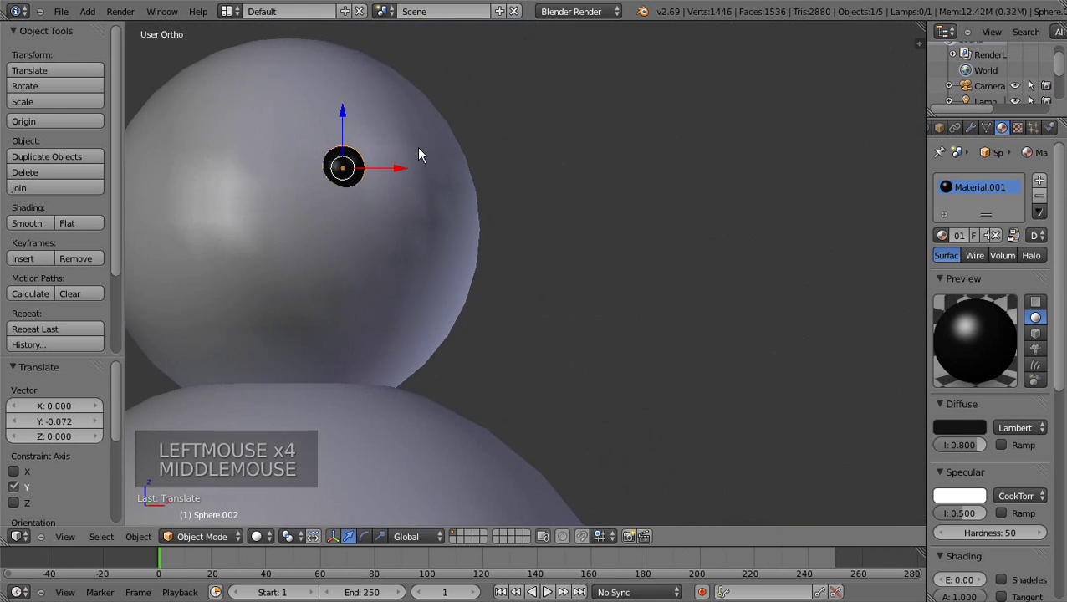
{"action": "middle_click", "coordinate": [421, 180]}
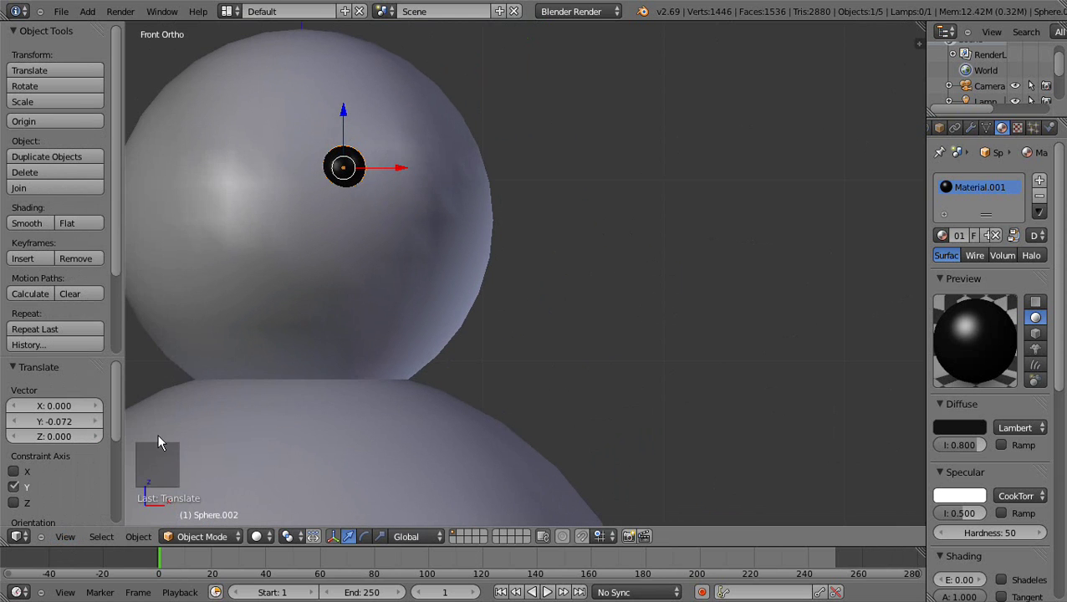
{"action": "scroll", "scroll_direction": "down", "scroll_amount": 3}
{"action": "scroll", "scroll_direction": "up", "scroll_amount": 3}
{"action": "middle_click", "coordinate": [383, 280]}
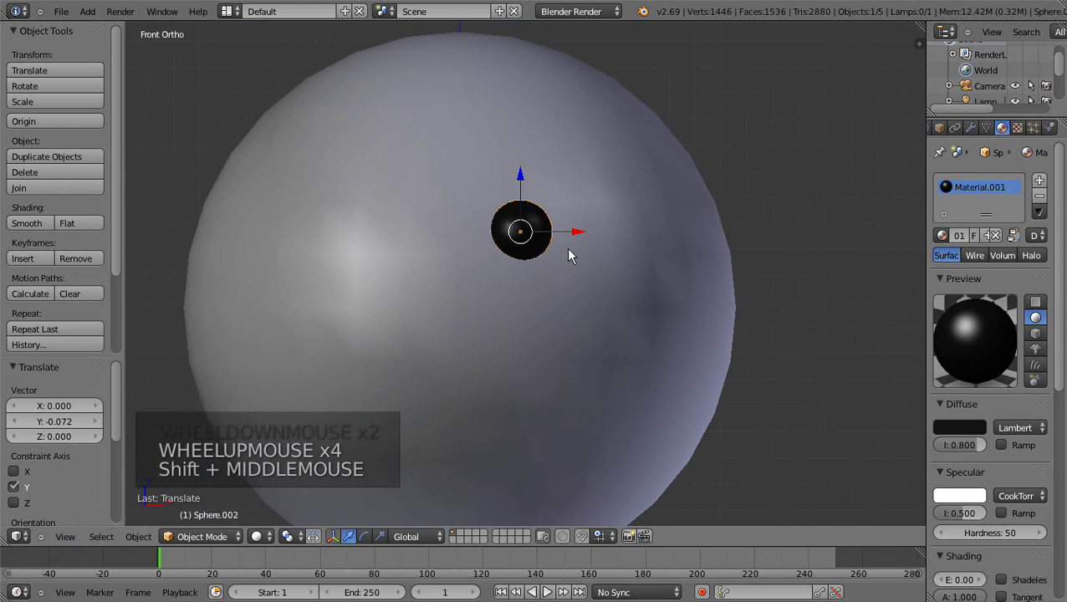
Step: Duplicate the eye and place the second one beside the first on the head
{"action": "key", "text": "shift+d"}
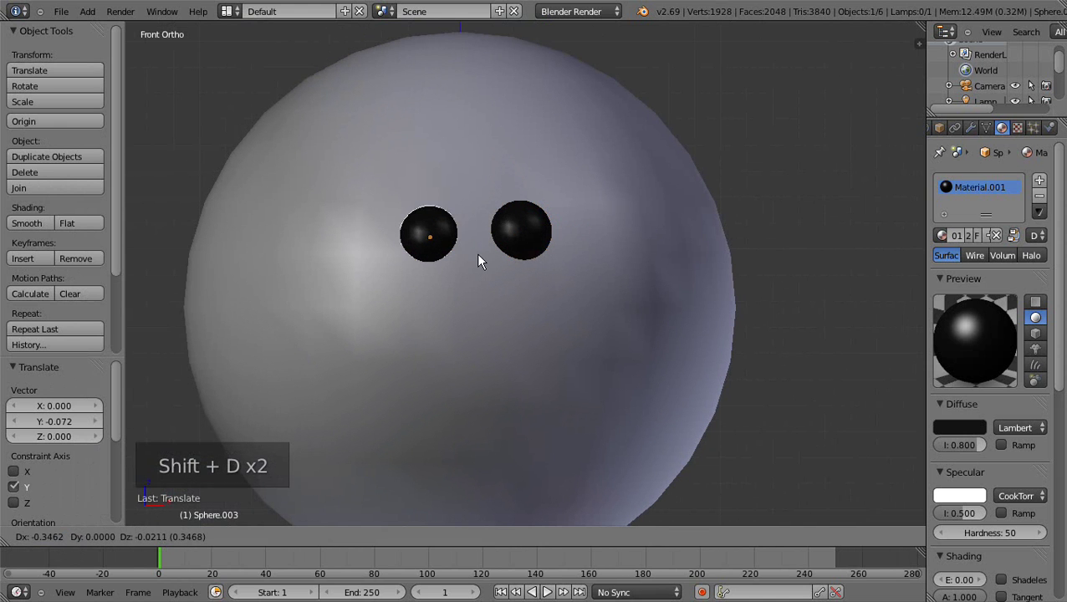
{"action": "right_click", "coordinate": [509, 253]}
{"action": "left_click", "coordinate": [584, 232]}
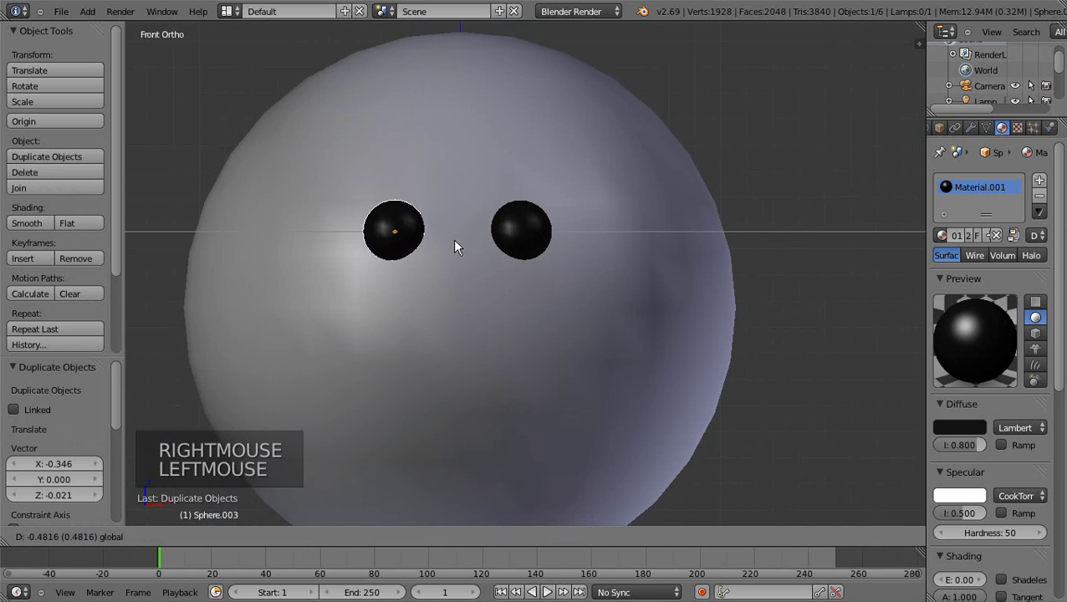
{"action": "scroll", "scroll_direction": "down", "scroll_amount": 3}
{"action": "scroll", "scroll_direction": "down", "scroll_amount": 3}
{"action": "scroll", "scroll_direction": "up", "scroll_amount": 3}
Step: Resize the left eye and set it into the head surface
{"action": "key", "text": "s"}
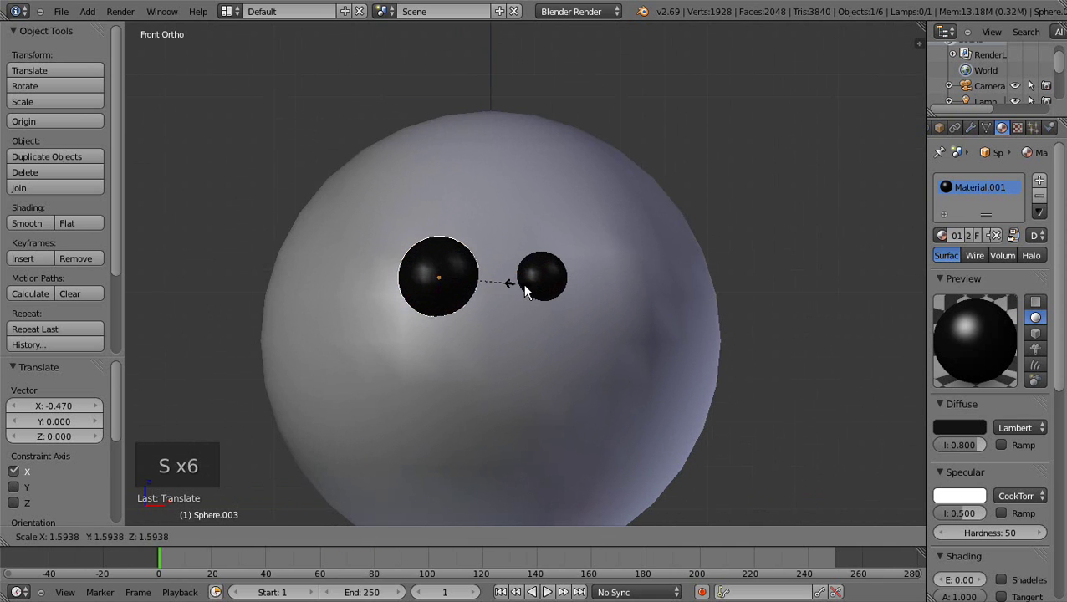
{"action": "left_click", "coordinate": [535, 291]}
{"action": "middle_click", "coordinate": [446, 305]}
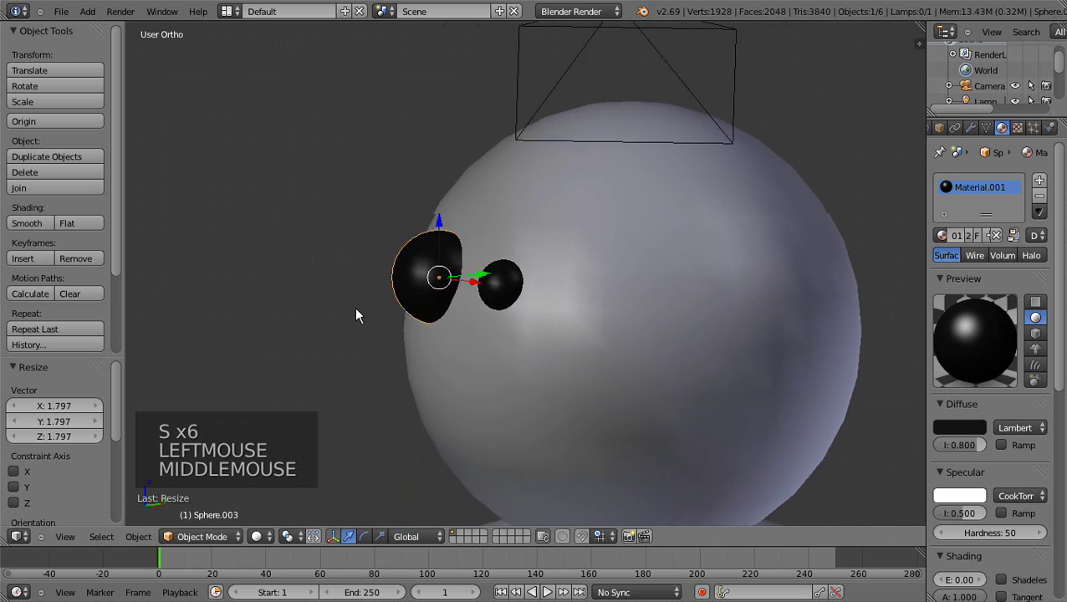
{"action": "left_click", "coordinate": [490, 269]}
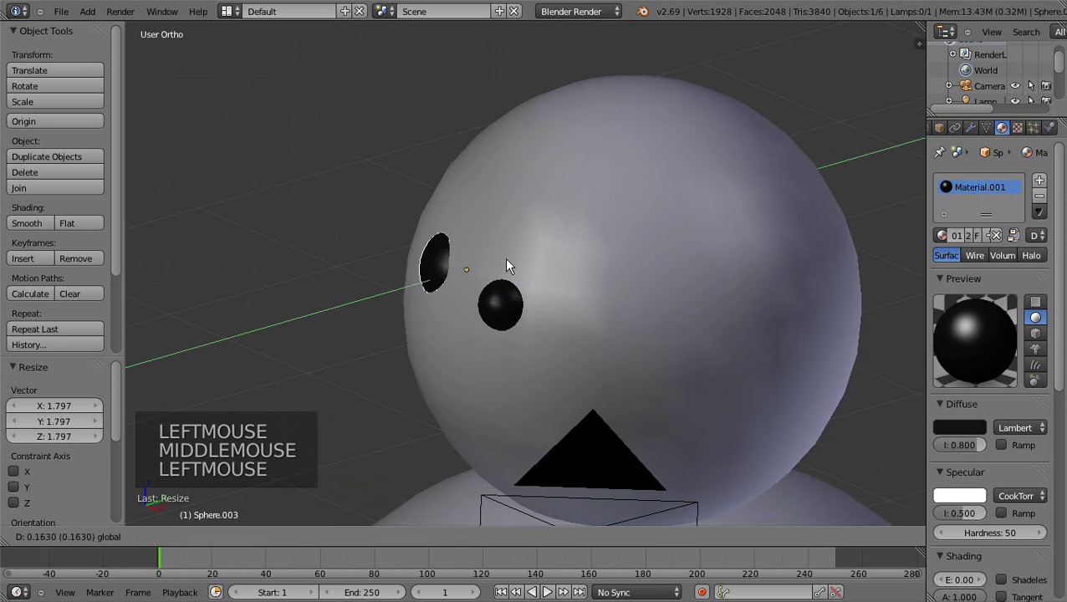
{"action": "middle_click", "coordinate": [453, 336]}
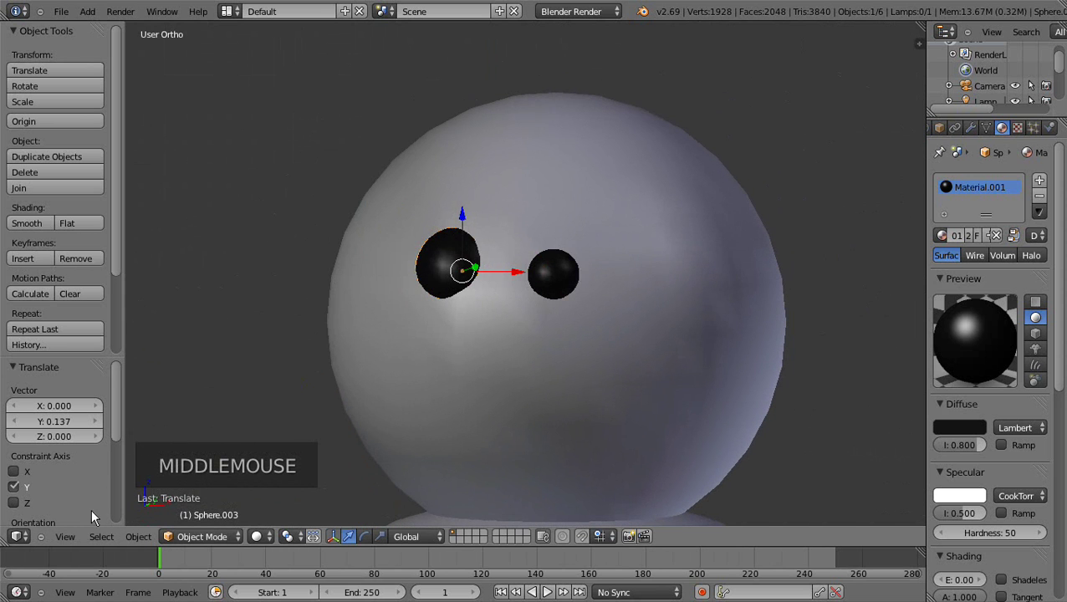
{"action": "left_click", "coordinate": [66, 540]}
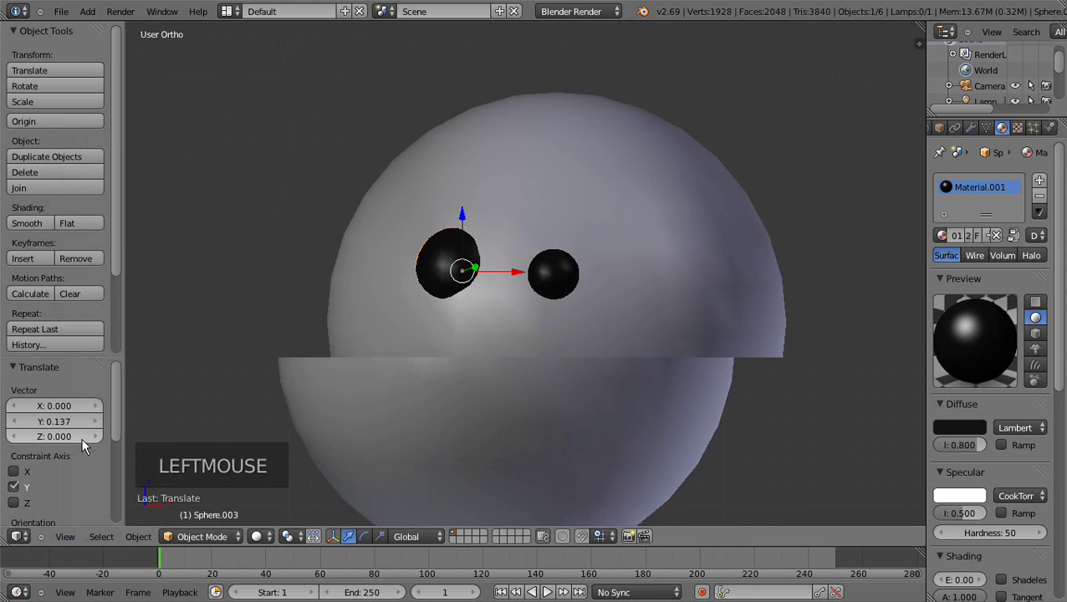
{"action": "scroll", "scroll_direction": "down", "scroll_amount": 3}
{"action": "scroll", "scroll_direction": "down", "scroll_amount": 3}
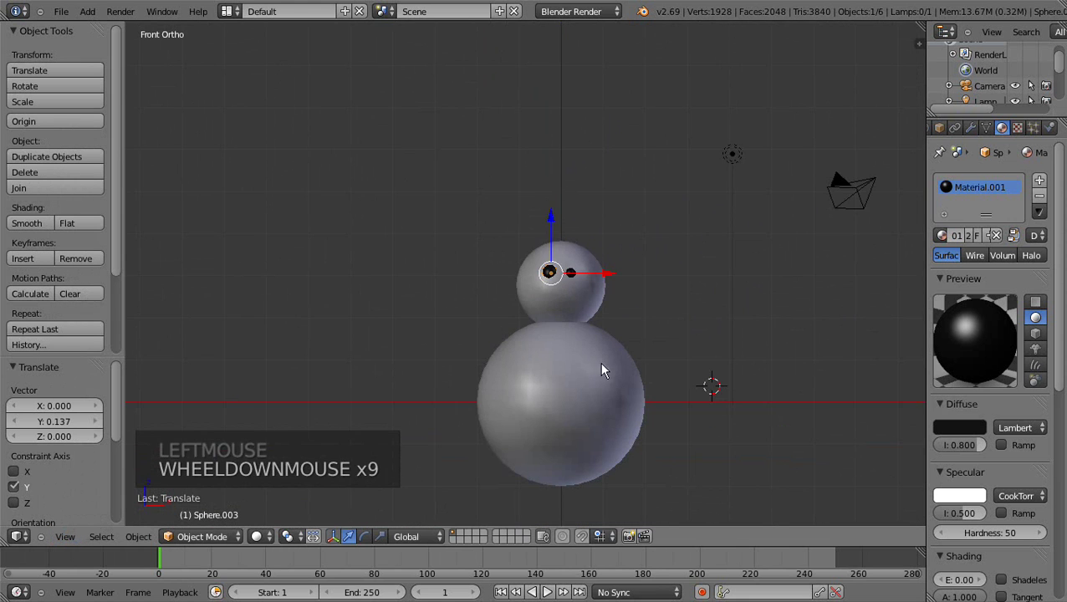
{"action": "middle_click", "coordinate": [599, 389]}
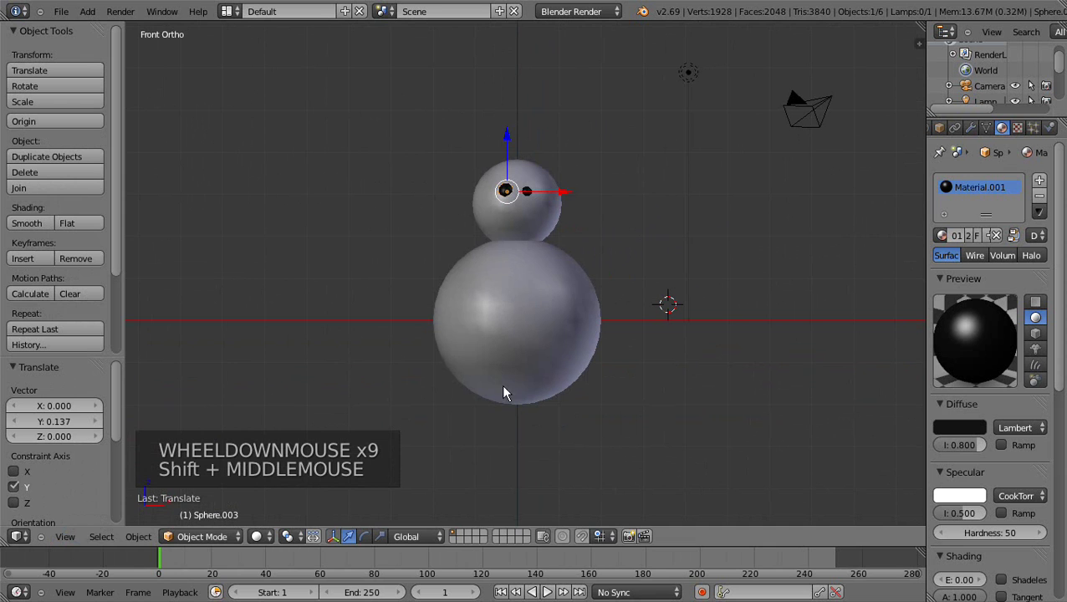
{"action": "scroll", "scroll_direction": "up", "scroll_amount": 3}
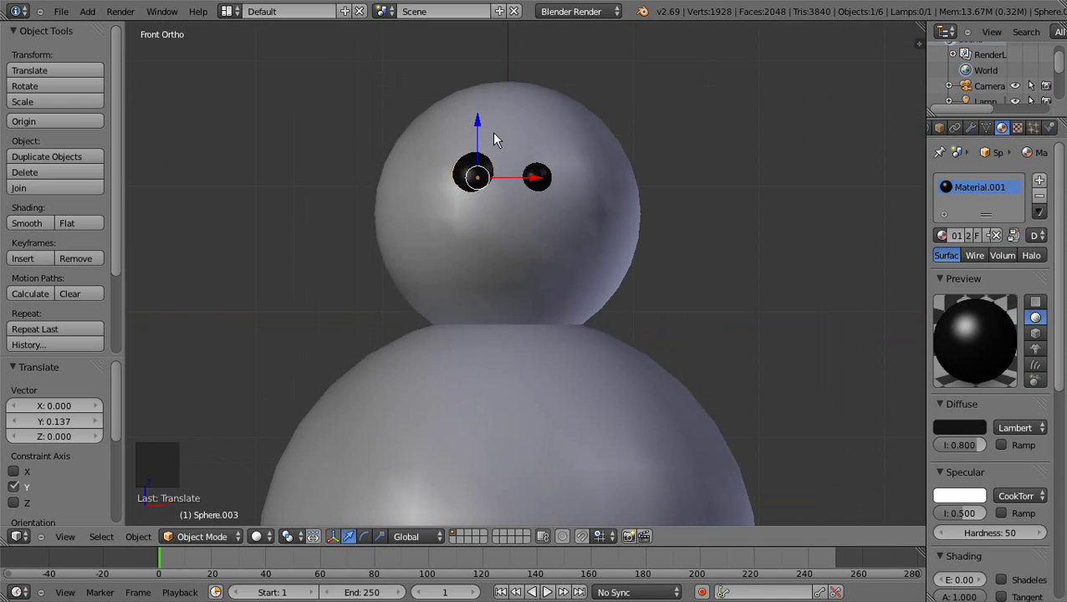
Step: Duplicate an eye again as the first coal button and move it toward the body
{"action": "key", "text": "shift+d"}
{"action": "right_click", "coordinate": [498, 140]}
{"action": "left_click", "coordinate": [477, 125]}
{"action": "scroll", "scroll_direction": "down", "scroll_amount": 3}
{"action": "middle_click", "coordinate": [606, 328]}
Step: Position the first button on the front of the body, set into its surface
{"action": "scroll", "scroll_direction": "up", "scroll_amount": 3}
{"action": "left_click", "coordinate": [567, 322]}
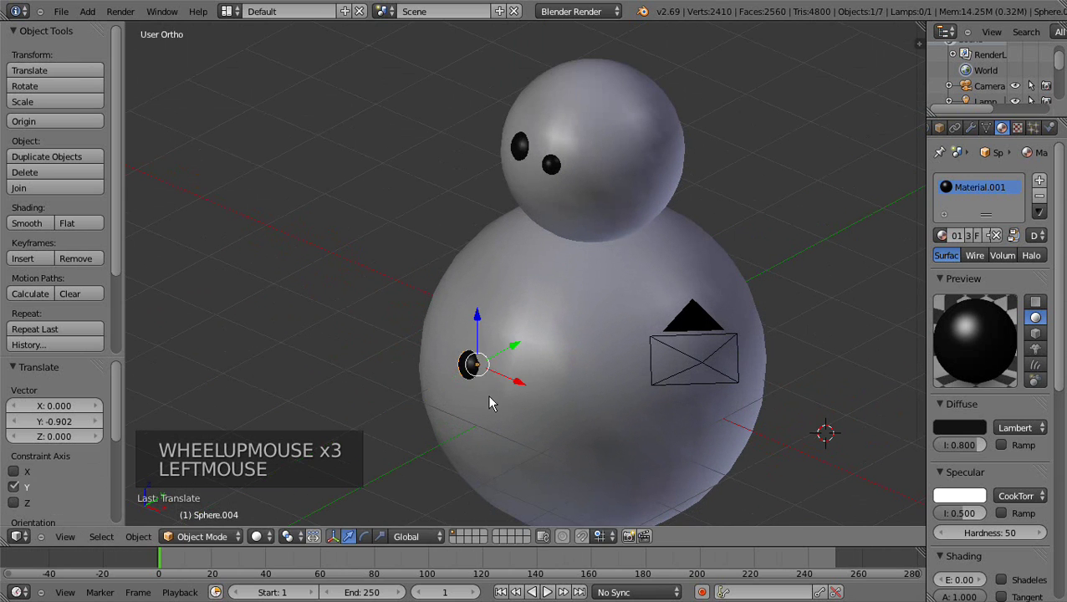
{"action": "left_click", "coordinate": [518, 381]}
{"action": "left_click", "coordinate": [529, 391]}
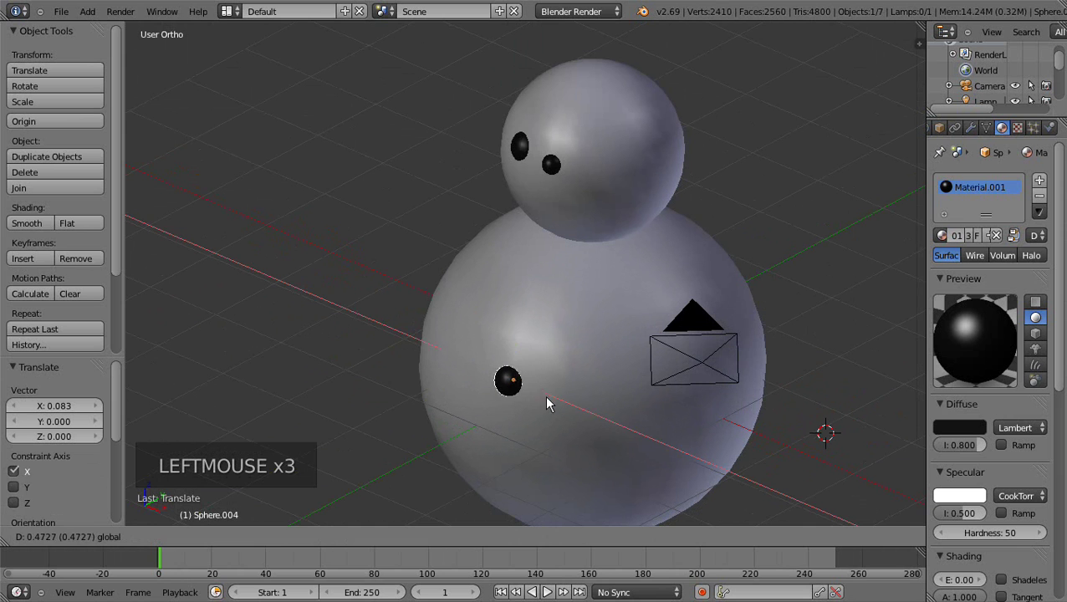
{"action": "left_click", "coordinate": [514, 322]}
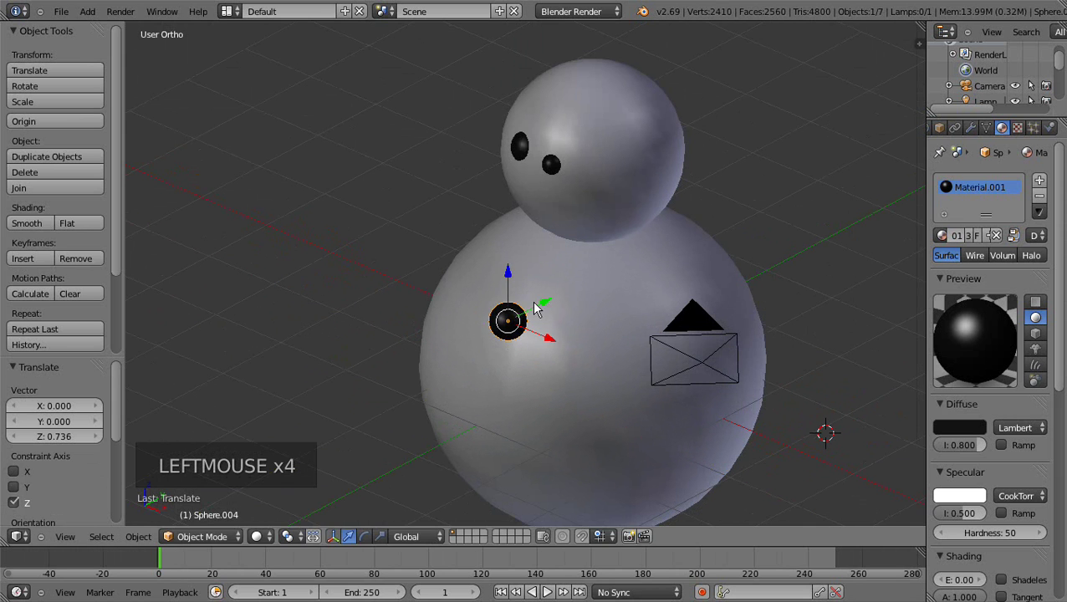
{"action": "left_click", "coordinate": [546, 304]}
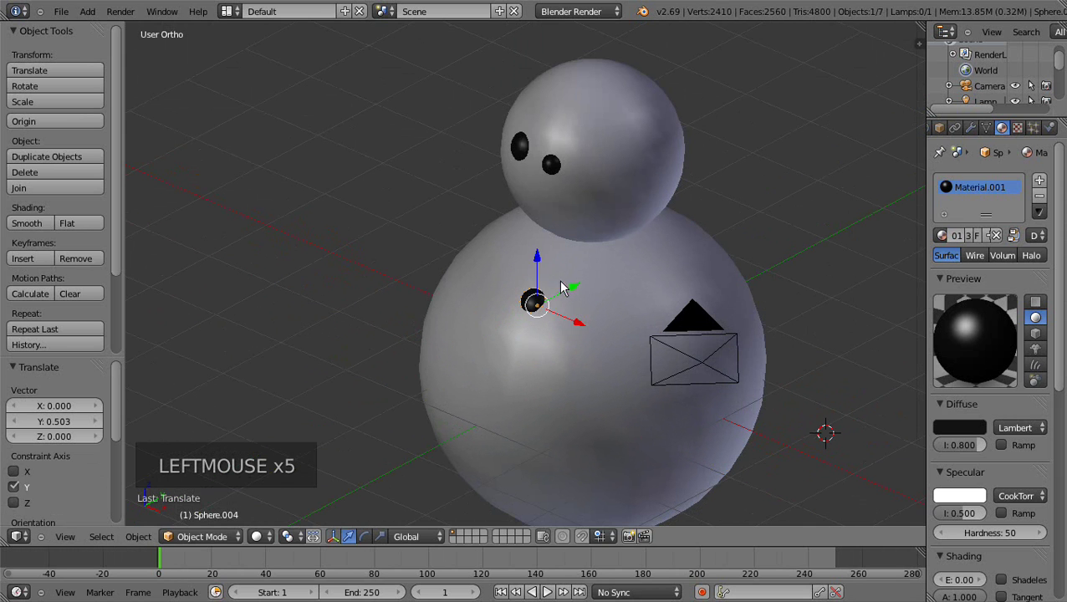
{"action": "middle_click", "coordinate": [517, 307]}
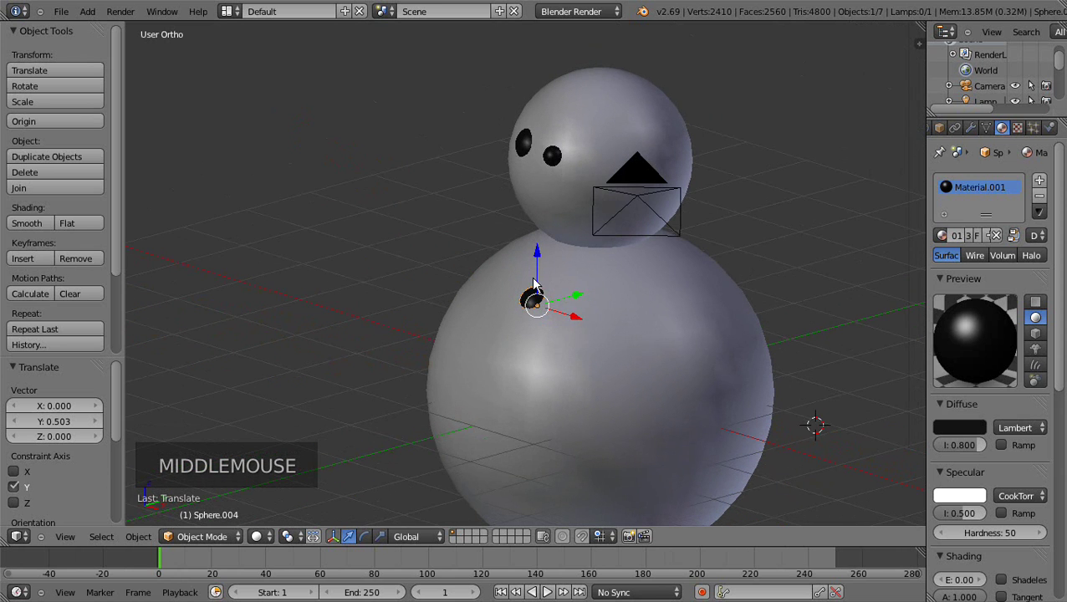
{"action": "key", "text": "KP_1"}
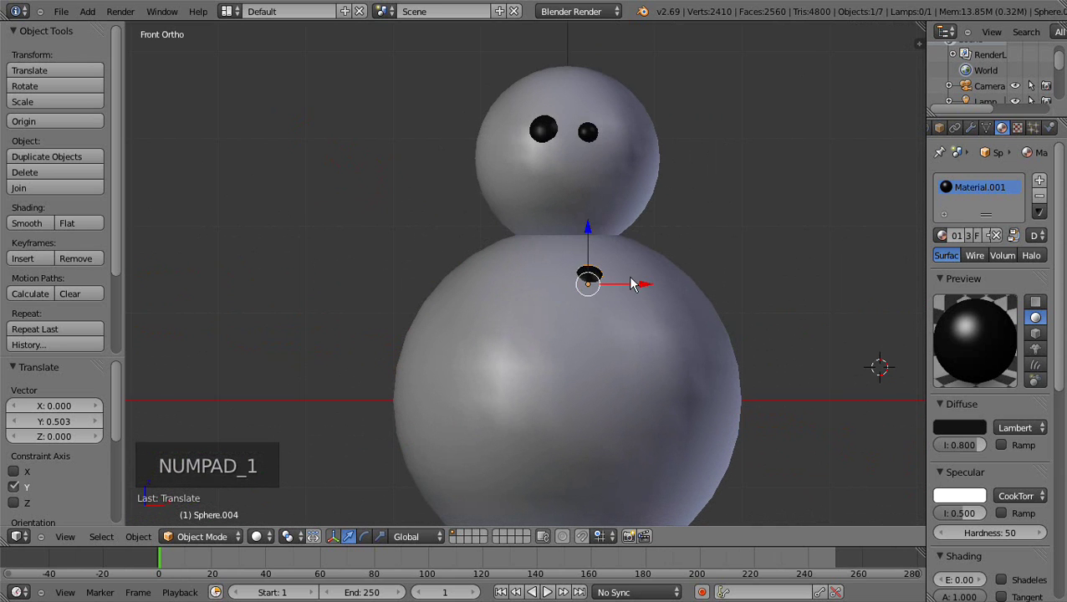
{"action": "left_click", "coordinate": [644, 286]}
{"action": "middle_click", "coordinate": [616, 317]}
{"action": "scroll", "scroll_direction": "up", "scroll_amount": 3}
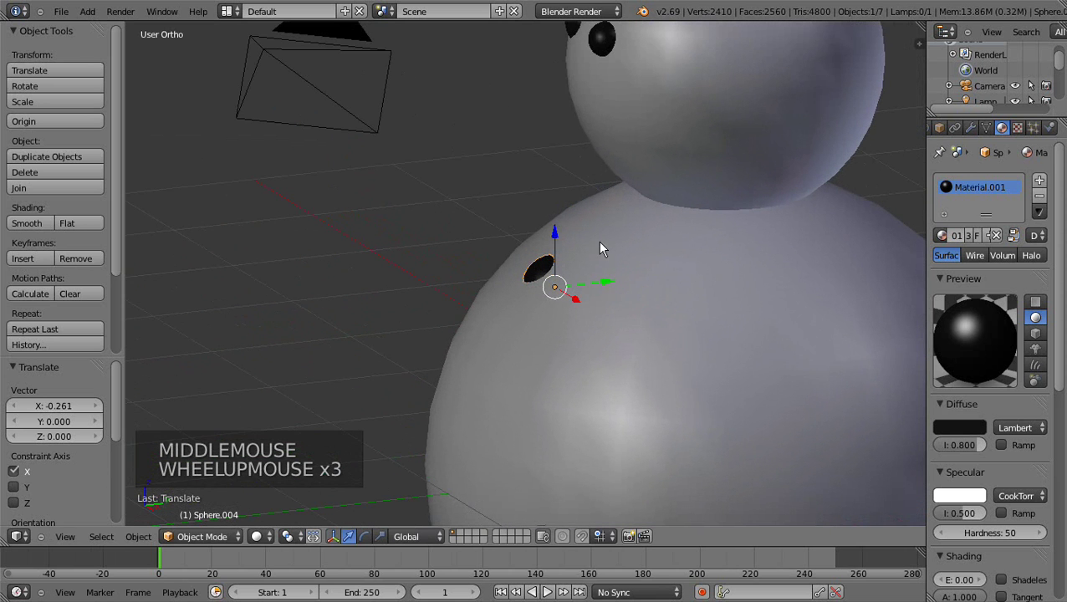
Step: Duplicate three more buttons down the body front to complete a column of four
{"action": "key", "text": "shift+d"}
{"action": "right_click", "coordinate": [614, 250]}
{"action": "left_click", "coordinate": [557, 243]}
{"action": "left_click", "coordinate": [607, 379]}
{"action": "middle_click", "coordinate": [537, 352]}
{"action": "key", "text": "shift+d"}
{"action": "right_click", "coordinate": [519, 186]}
{"action": "left_click", "coordinate": [494, 153]}
{"action": "left_click", "coordinate": [553, 340]}
{"action": "middle_click", "coordinate": [526, 367]}
{"action": "key", "text": "shift+d"}
{"action": "right_click", "coordinate": [525, 215]}
{"action": "left_click", "coordinate": [472, 174]}
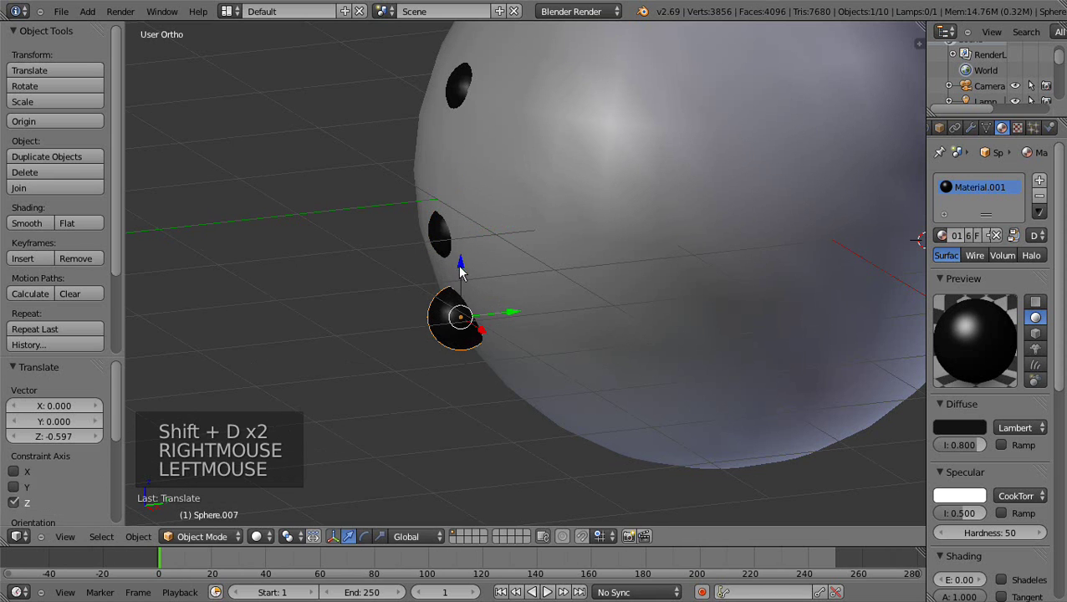
{"action": "left_click", "coordinate": [463, 268]}
{"action": "left_click", "coordinate": [511, 331]}
Step: View the snowman from the front and add a cylinder beside it
{"action": "key", "text": "KP_1"}
{"action": "scroll", "scroll_direction": "down", "scroll_amount": 3}
{"action": "scroll", "scroll_direction": "down", "scroll_amount": 3}
{"action": "scroll", "scroll_direction": "up", "scroll_amount": 3}
{"action": "scroll", "scroll_direction": "down", "scroll_amount": 3}
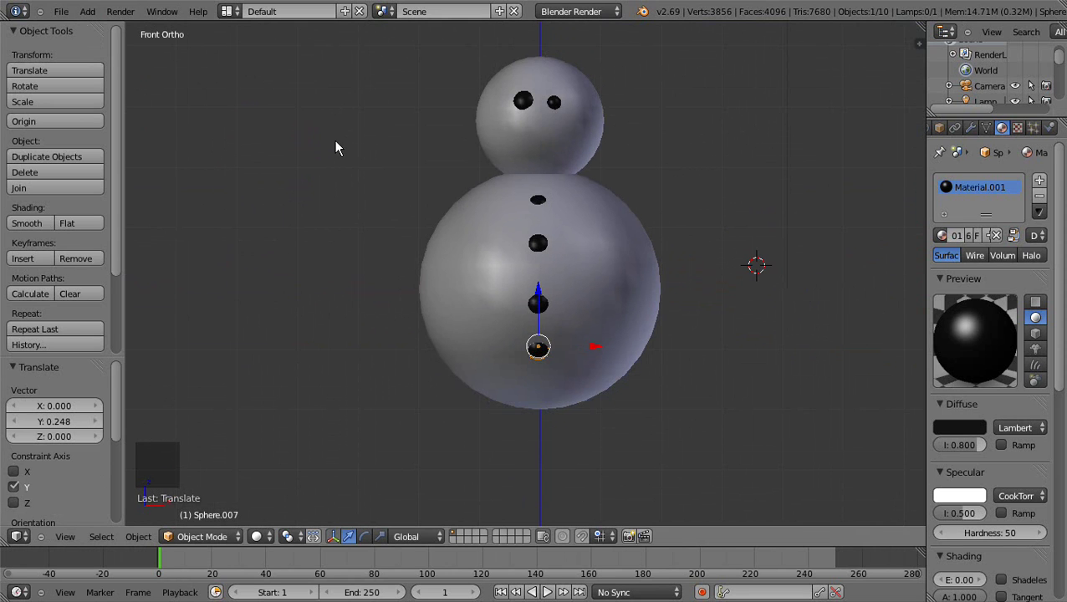
{"action": "left_click", "coordinate": [83, 20]}
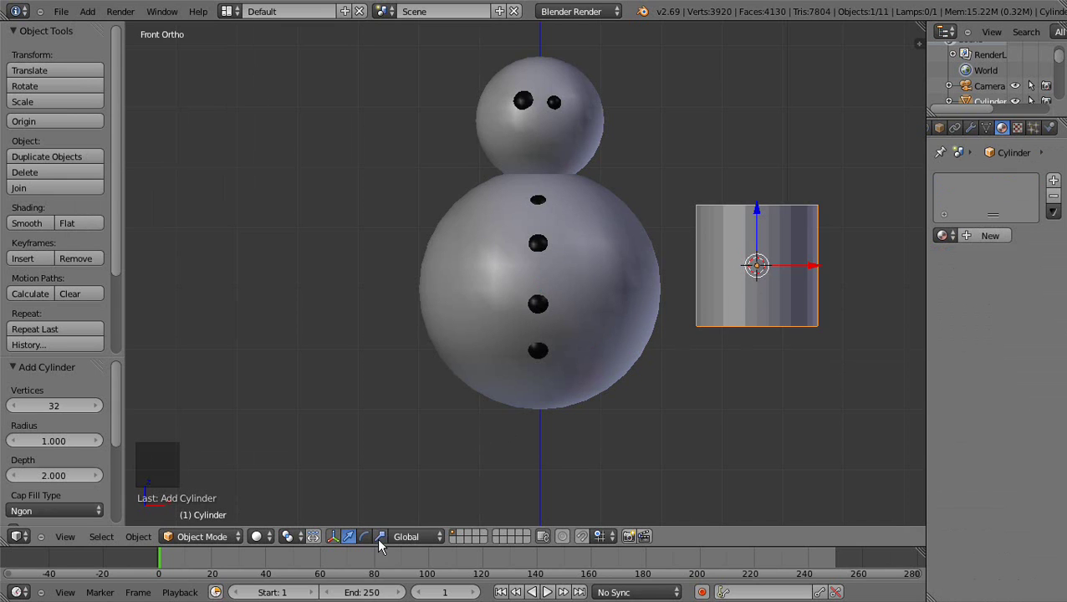
Step: Shrink the cylinder to a thin rod and stretch it along Z into a tall stick
{"action": "key", "text": "a"}
{"action": "right_click", "coordinate": [785, 318]}
{"action": "key", "text": "s"}
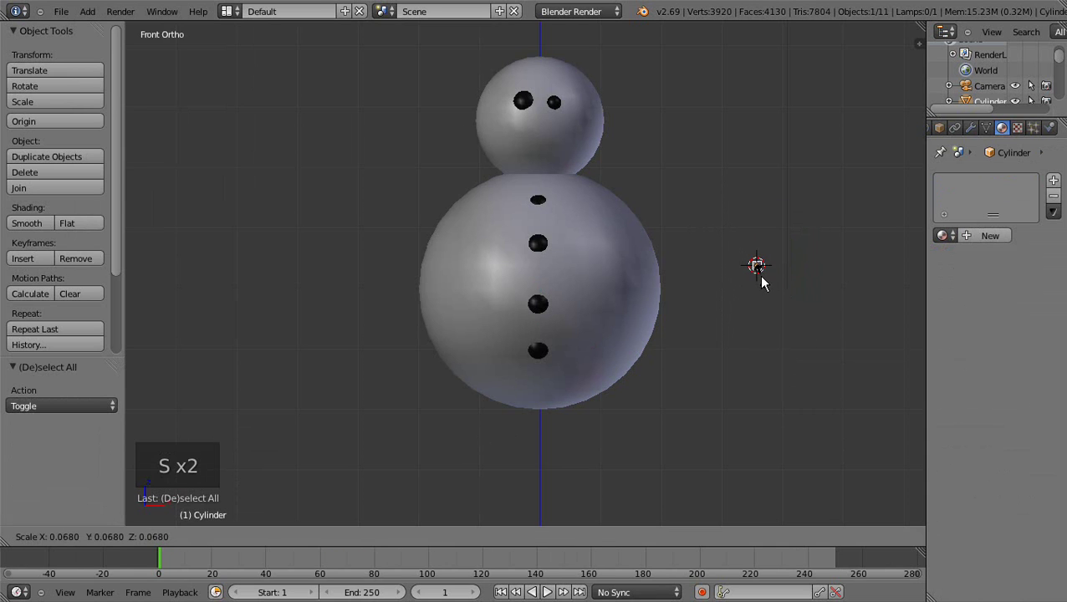
{"action": "left_click", "coordinate": [766, 284]}
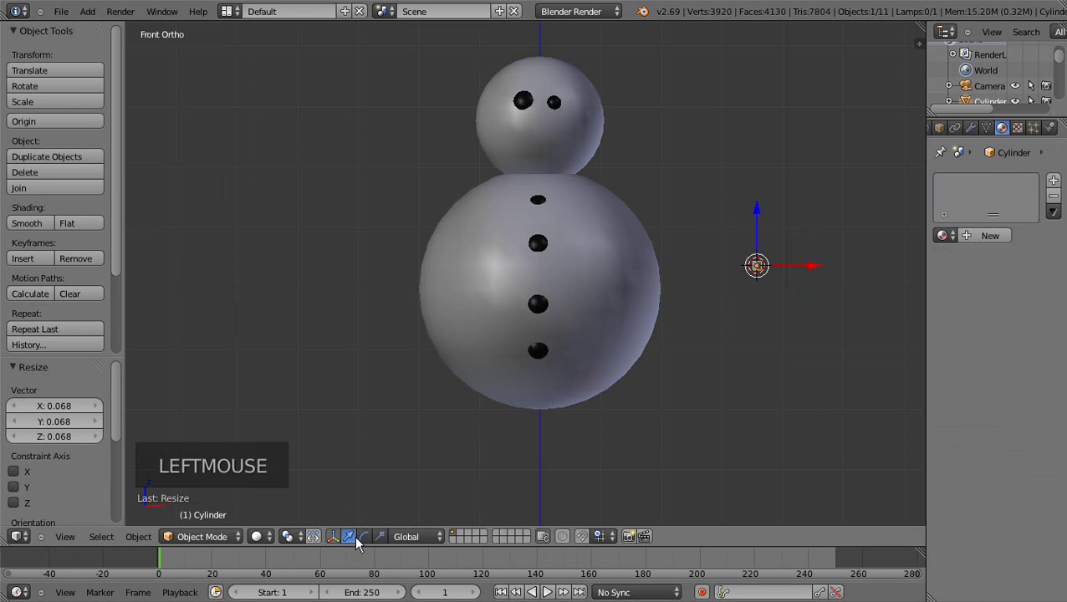
{"action": "left_click", "coordinate": [387, 543]}
{"action": "left_click", "coordinate": [764, 212]}
{"action": "left_click", "coordinate": [766, 203]}
{"action": "scroll", "scroll_direction": "up", "scroll_amount": 3}
{"action": "middle_click", "coordinate": [753, 238]}
{"action": "scroll", "scroll_direction": "up", "scroll_amount": 3}
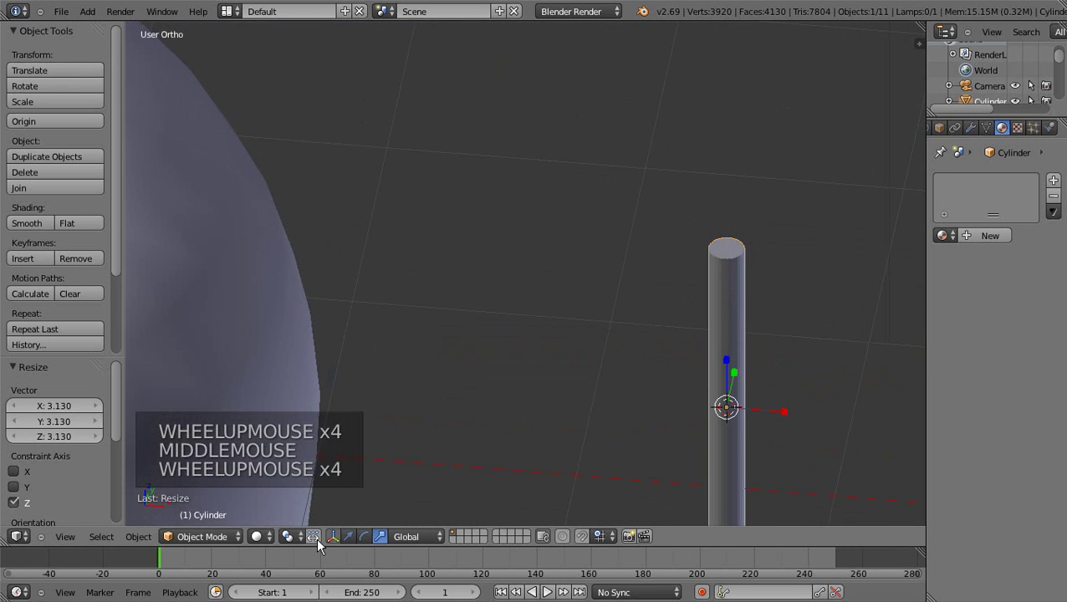
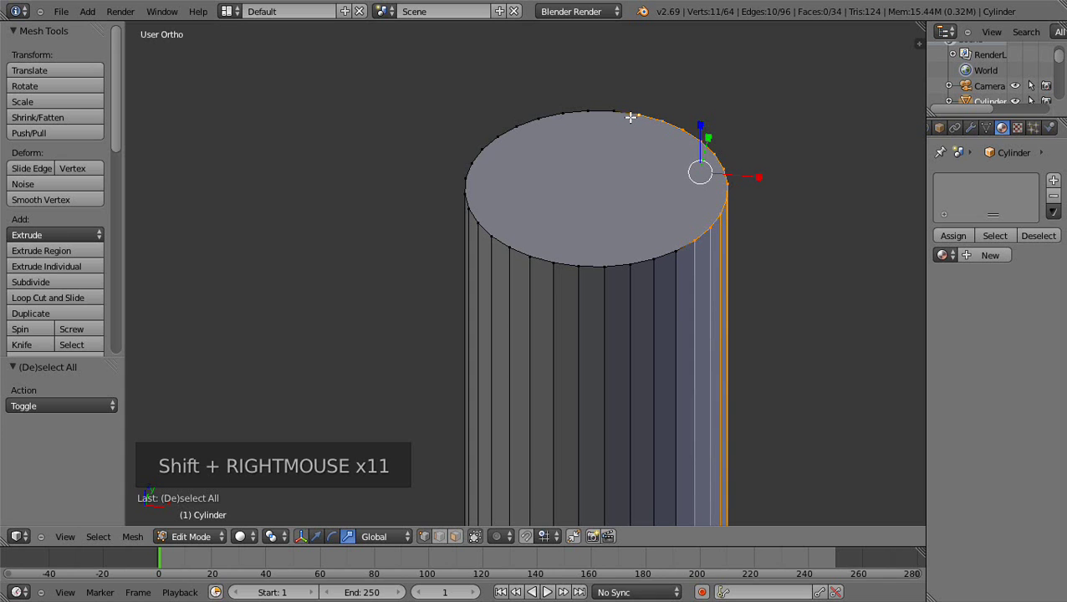
Step: Box-select the top ring, merge it to a point for a spike, and start moving it along X
{"action": "key", "text": "b"}
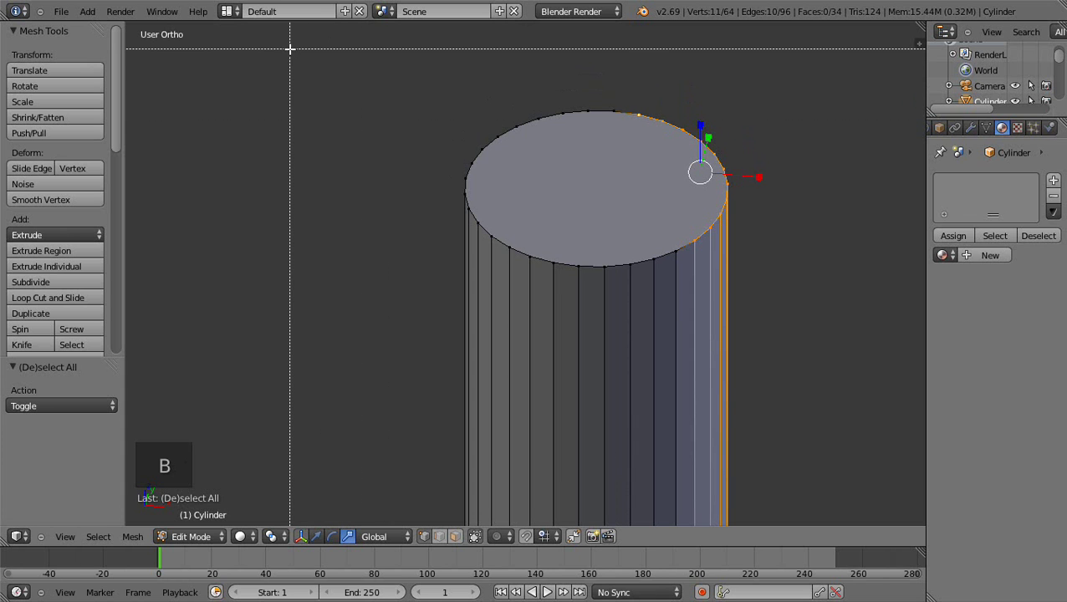
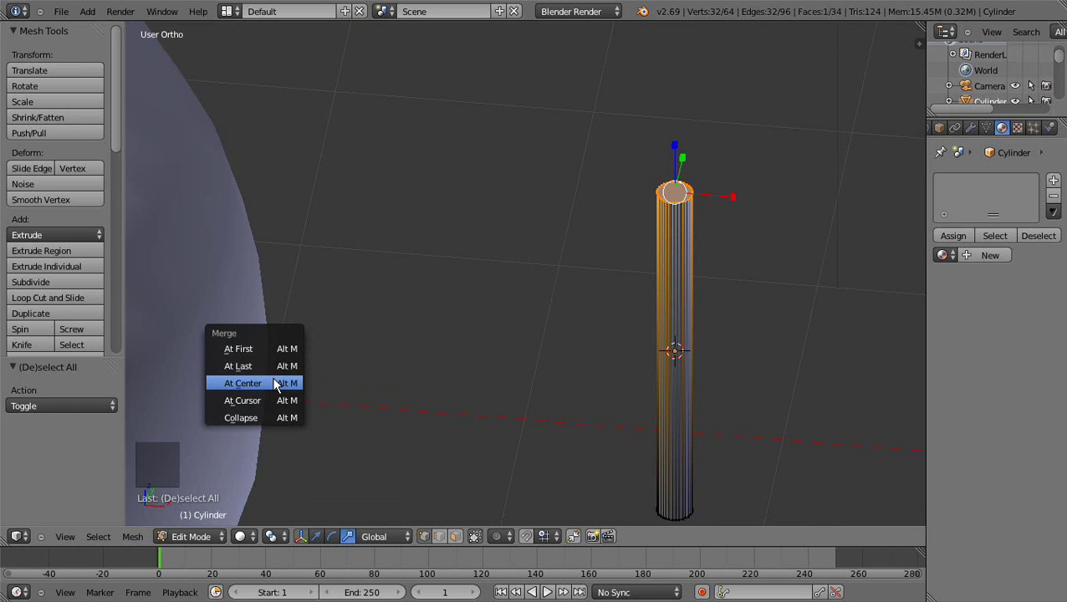
{"action": "scroll", "scroll_direction": "down", "scroll_amount": 3}
{"action": "middle_click", "coordinate": [657, 425]}
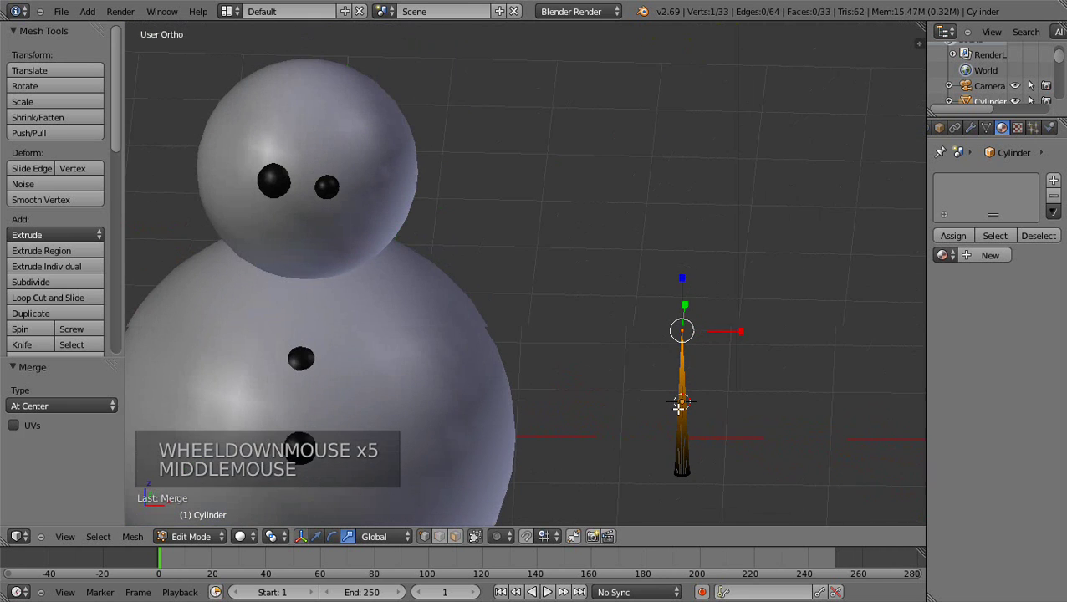
{"action": "left_click", "coordinate": [191, 529]}
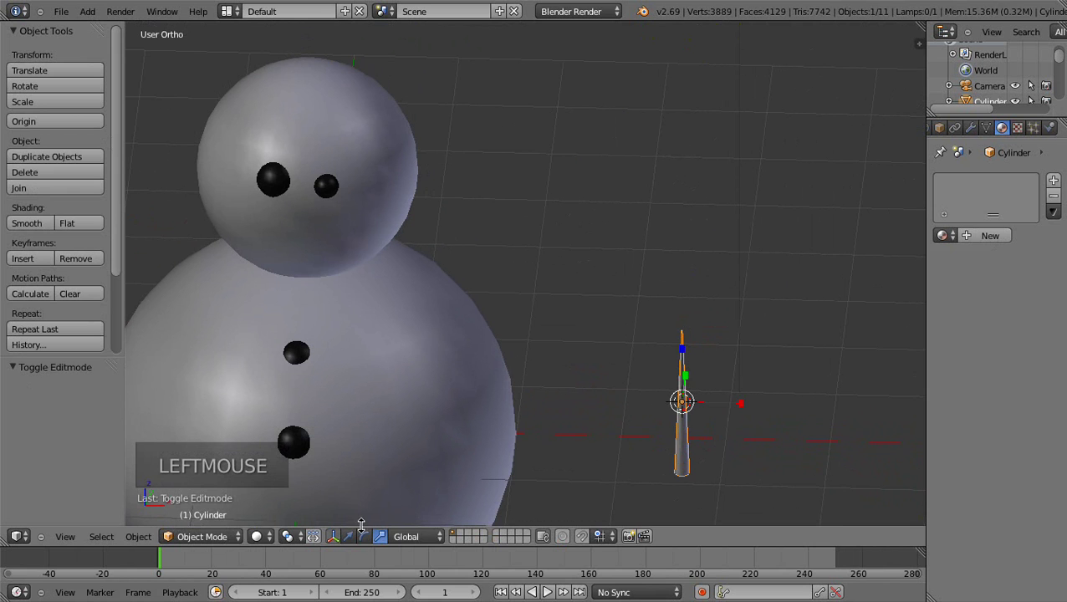
{"action": "left_click", "coordinate": [352, 544]}
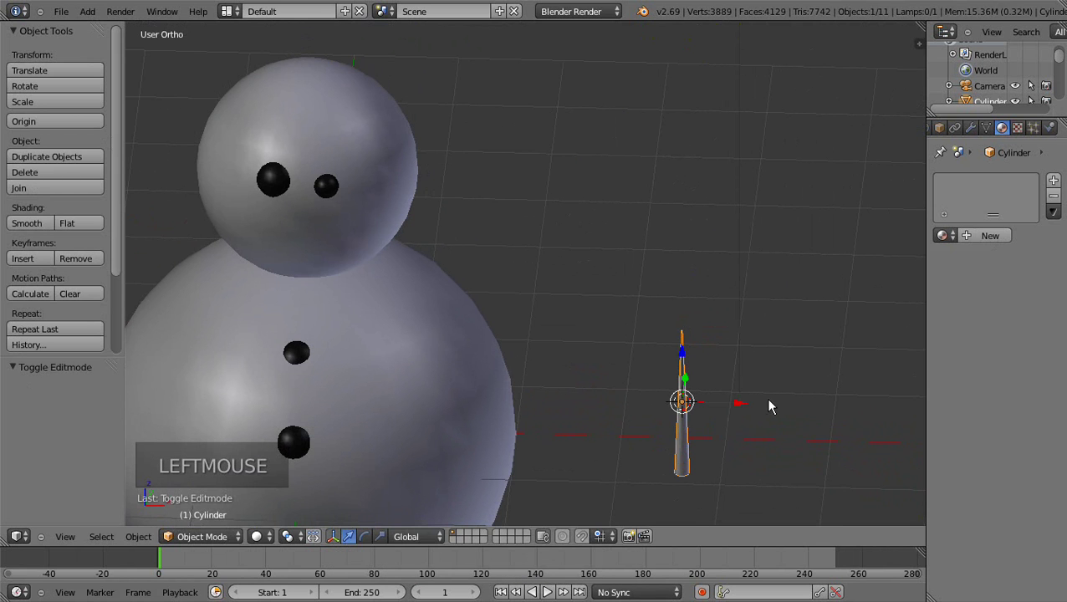
Step: Move the tapered spike along X and Y until it sits in front of the snowman's face
{"action": "left_click", "coordinate": [740, 406]}
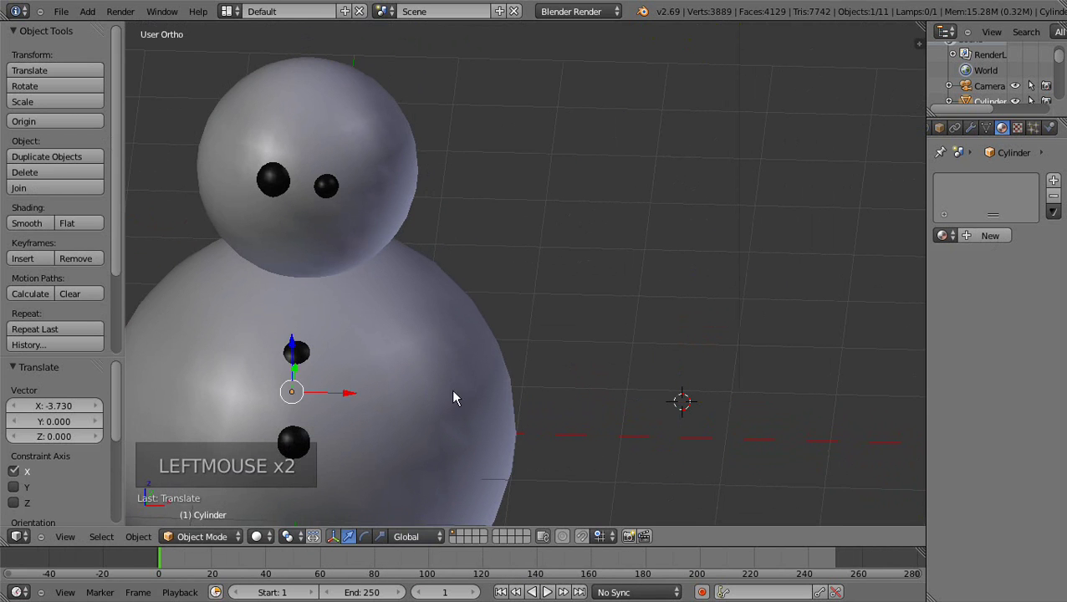
{"action": "middle_click", "coordinate": [480, 397]}
{"action": "left_click", "coordinate": [358, 398]}
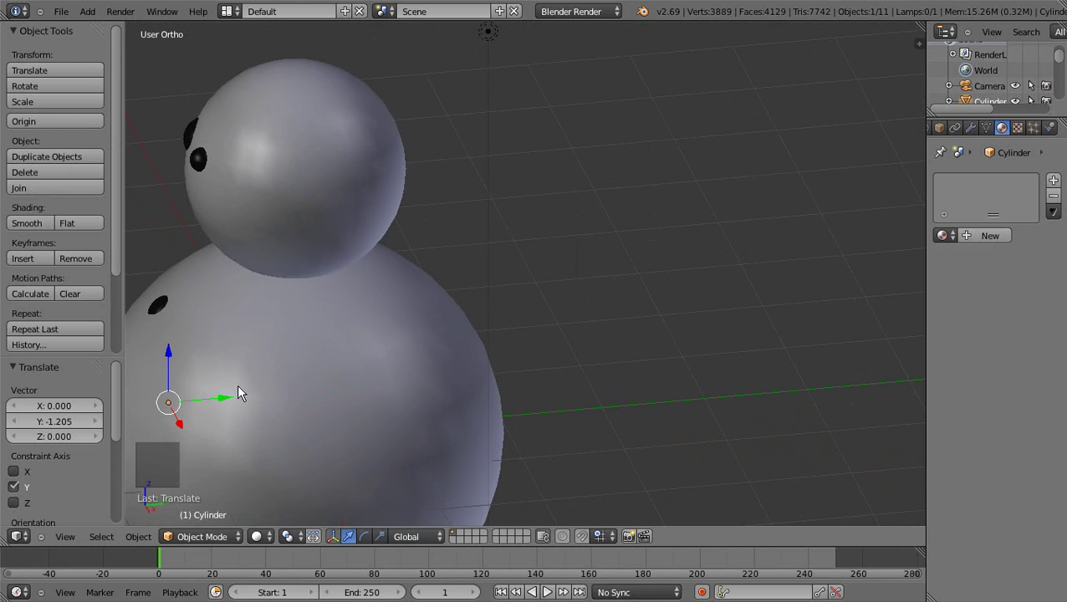
{"action": "middle_click", "coordinate": [243, 393]}
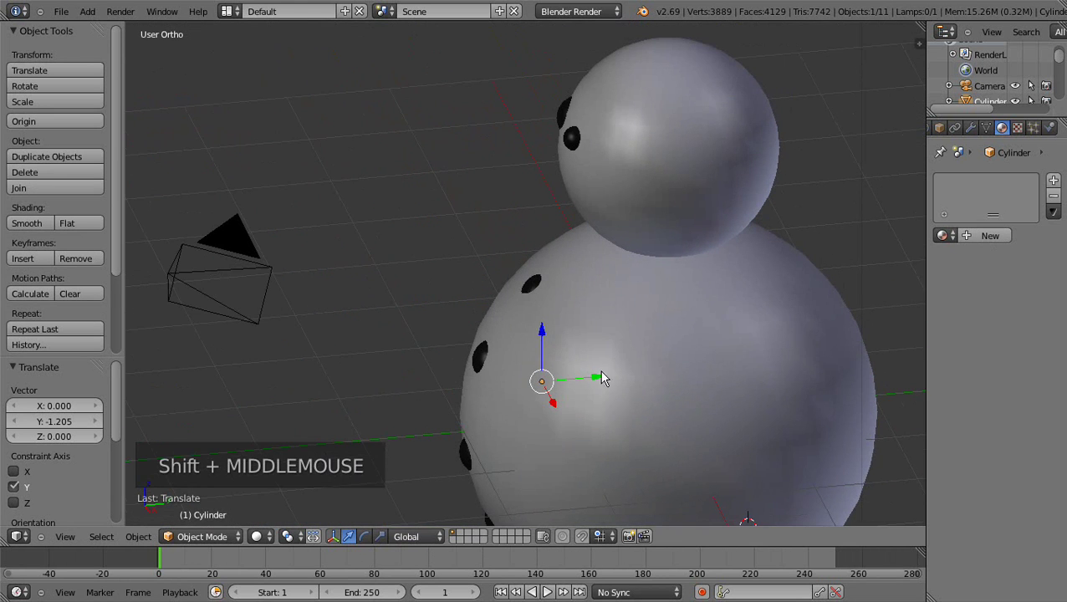
{"action": "left_click", "coordinate": [600, 389]}
{"action": "left_click", "coordinate": [506, 344]}
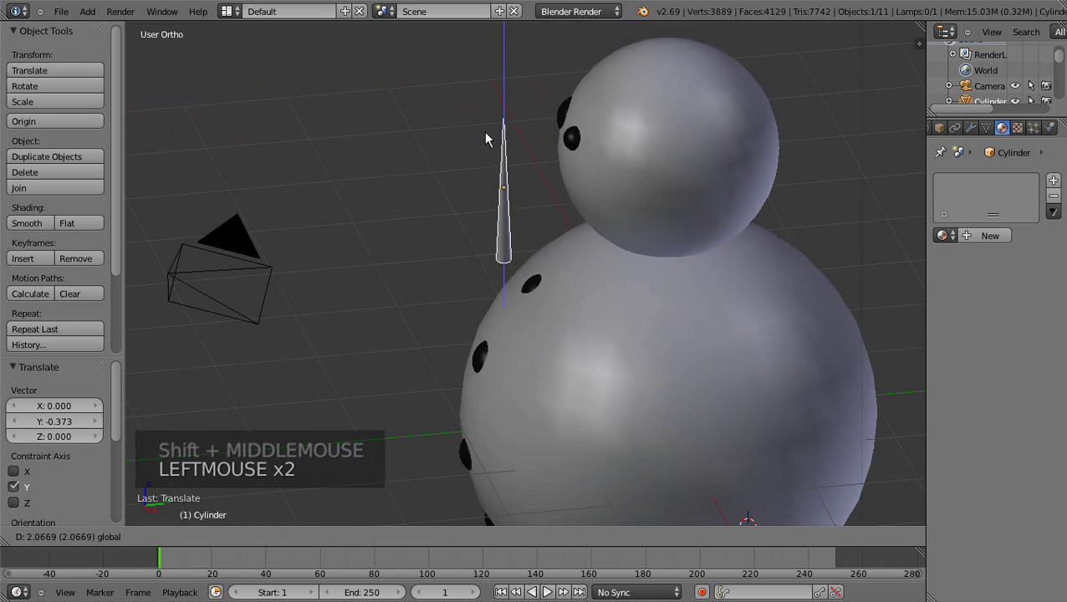
{"action": "left_click", "coordinate": [551, 176]}
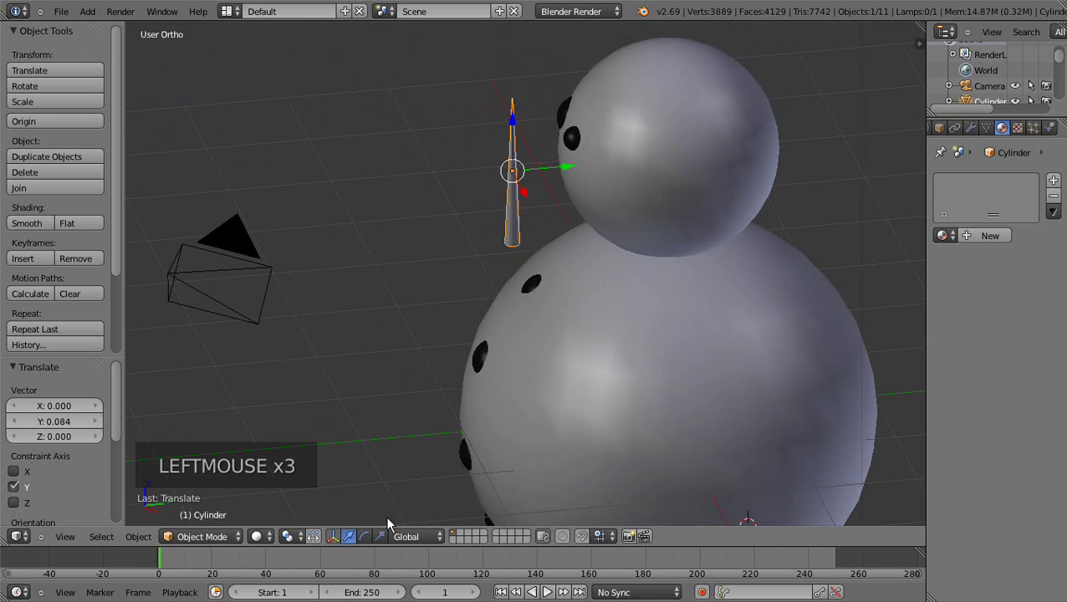
Step: Rotate the spike about 90° around X so it lies horizontal, pointing out as a nose
{"action": "left_click", "coordinate": [366, 536]}
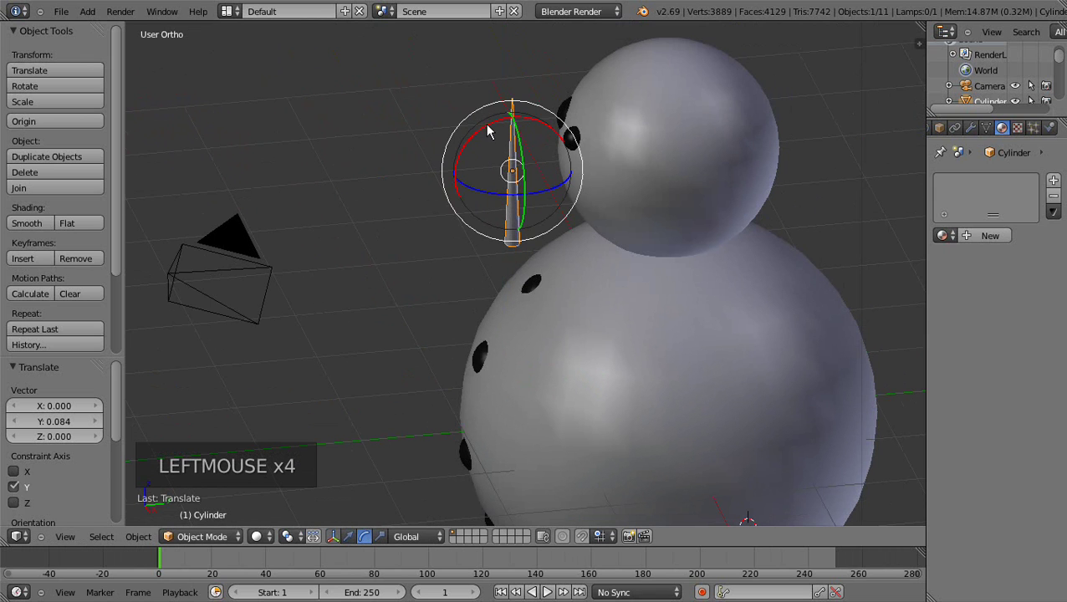
{"action": "left_click", "coordinate": [500, 127]}
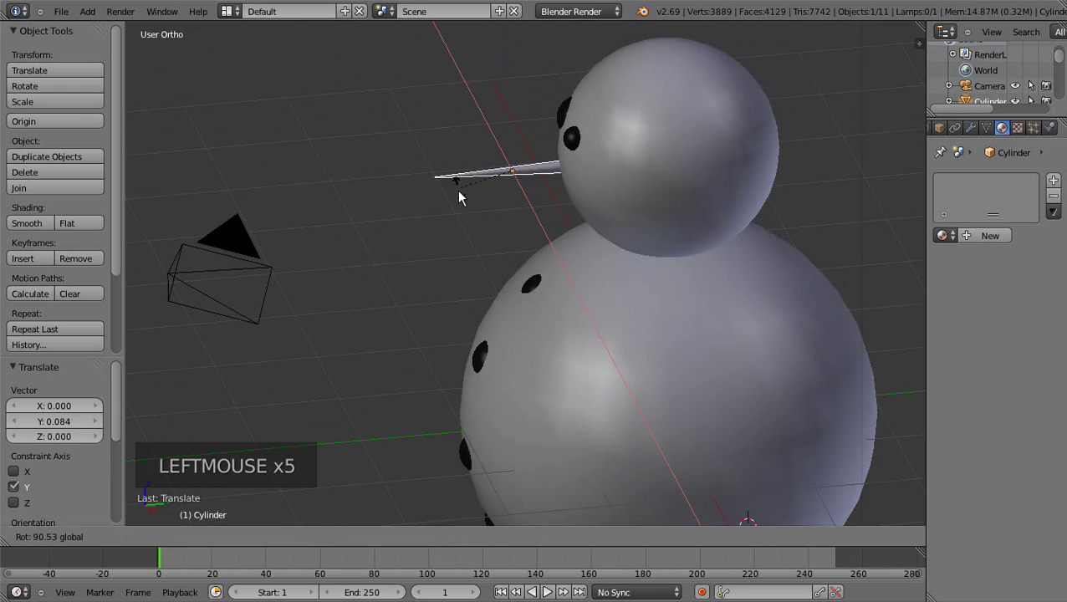
{"action": "middle_click", "coordinate": [494, 201]}
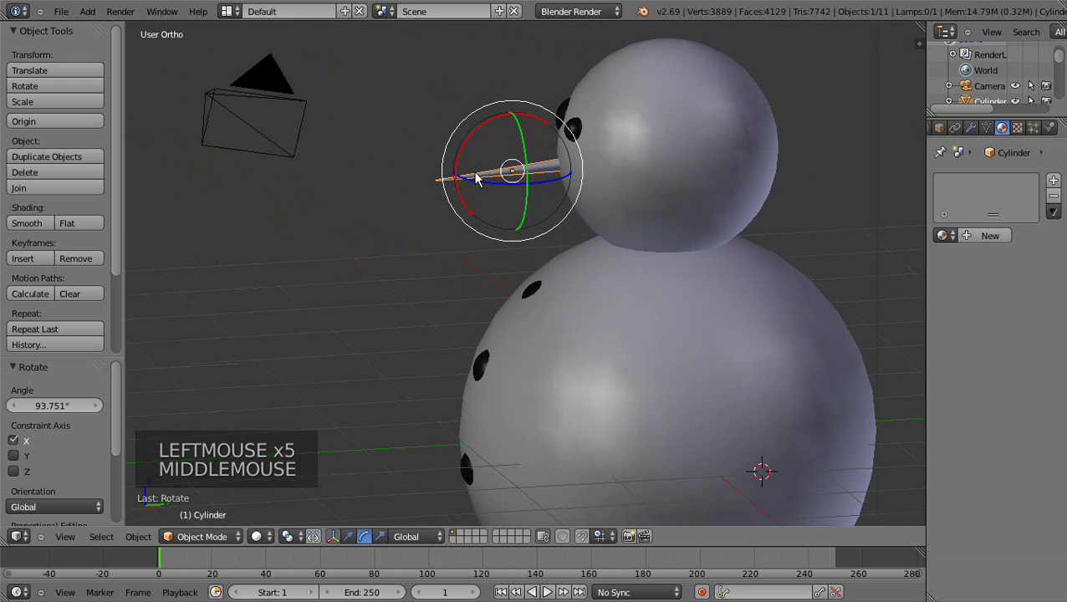
{"action": "left_click", "coordinate": [353, 539]}
Step: Create a new material for the nose and set its diffuse colour to orange
{"action": "left_click", "coordinate": [516, 128]}
{"action": "left_click", "coordinate": [573, 153]}
{"action": "left_click", "coordinate": [978, 246]}
{"action": "left_click", "coordinate": [960, 435]}
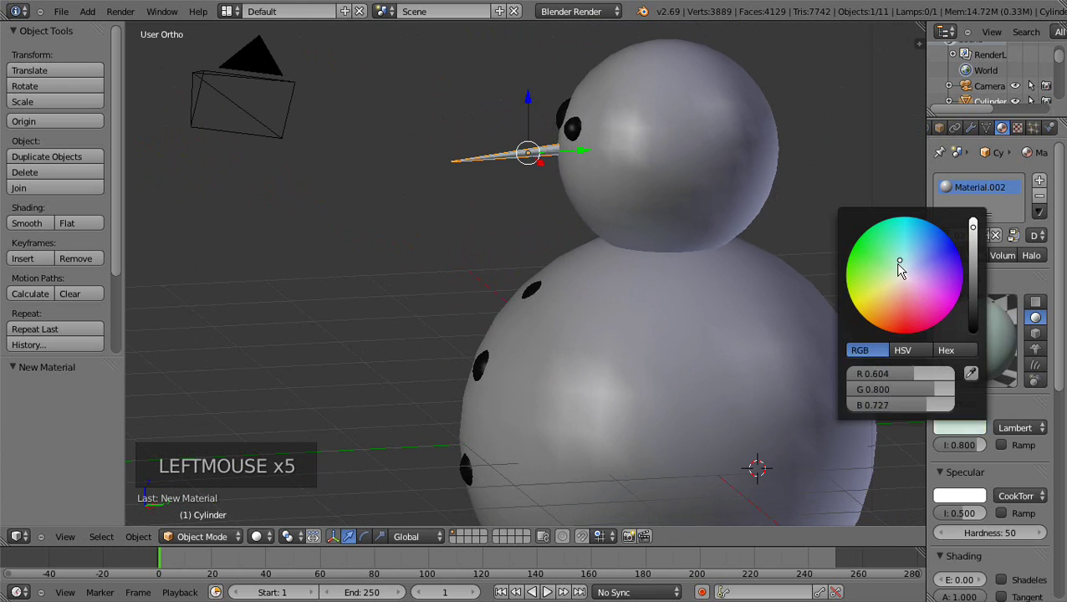
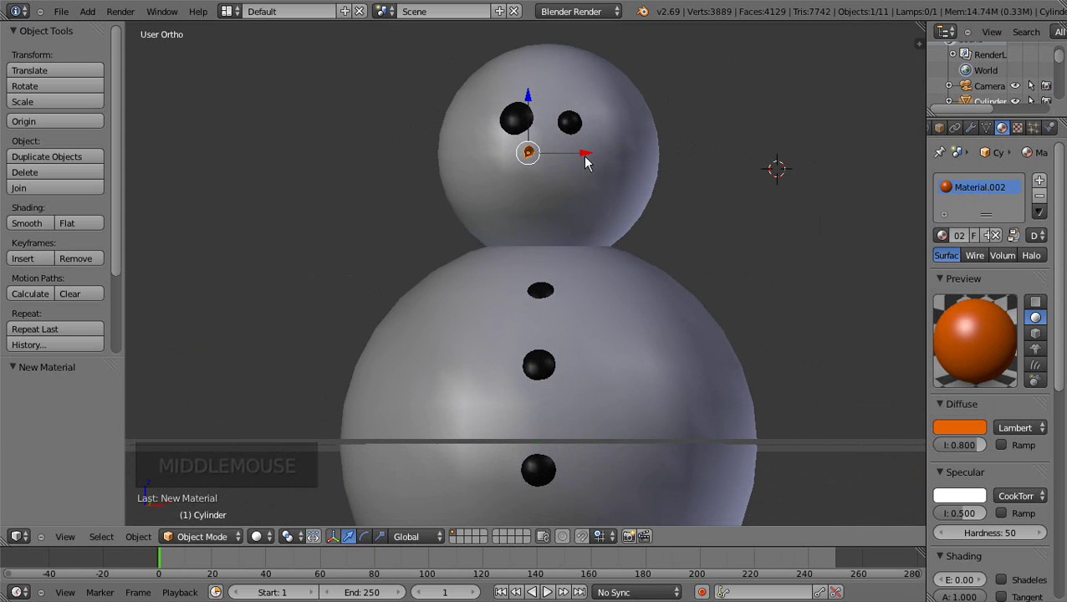
Step: Nudge the orange nose along Y so it pushes into the snowman's head
{"action": "left_click", "coordinate": [585, 160]}
{"action": "middle_click", "coordinate": [580, 169]}
{"action": "scroll", "scroll_direction": "up", "scroll_amount": 3}
{"action": "middle_click", "coordinate": [528, 174]}
{"action": "left_click", "coordinate": [563, 163]}
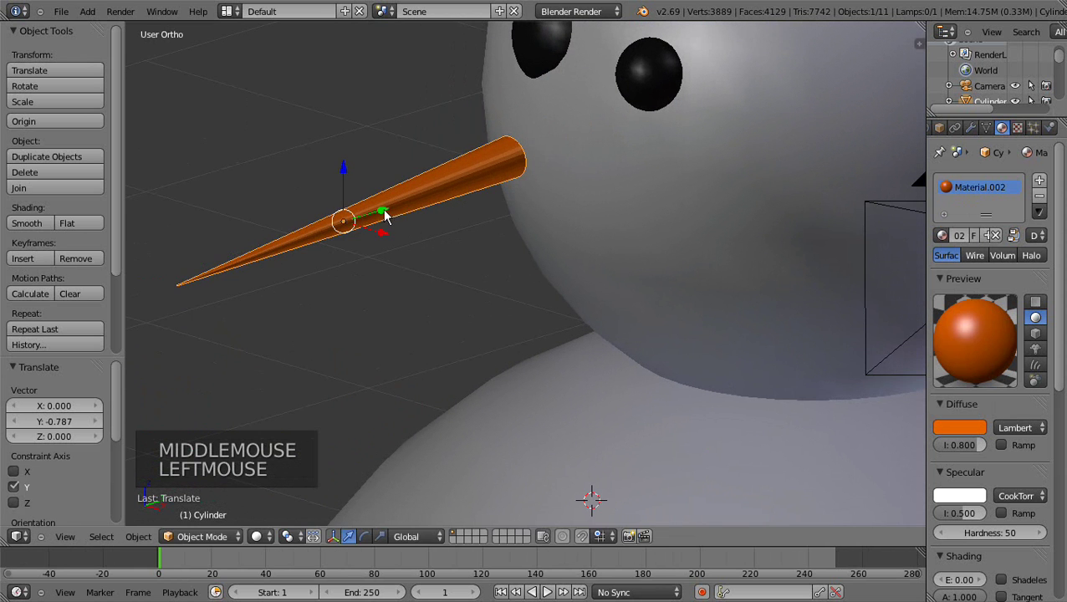
{"action": "left_click", "coordinate": [214, 538]}
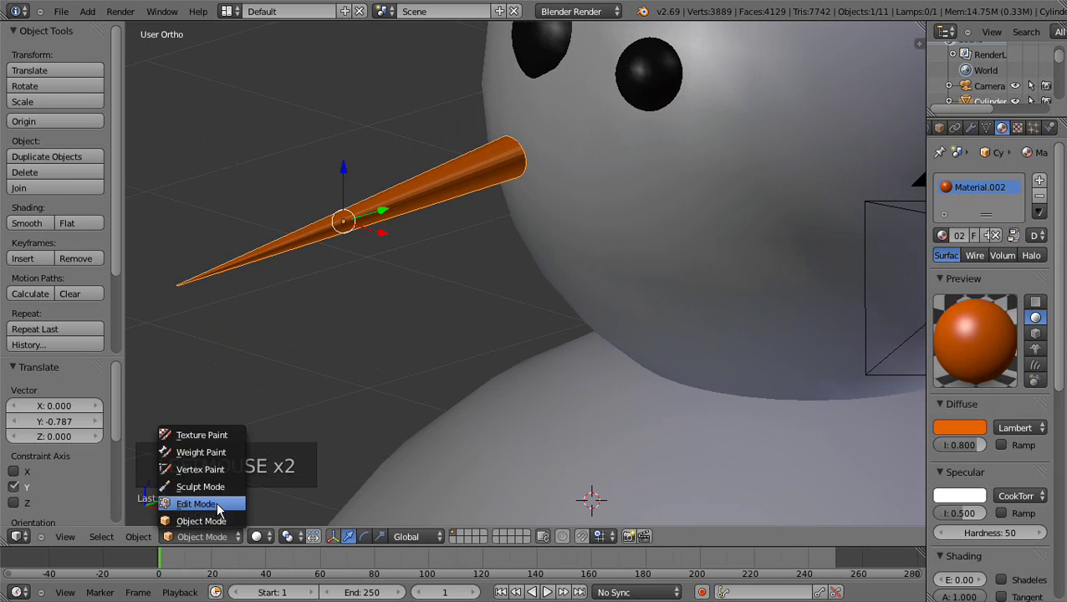
Step: Edit the nose mesh and box-select the vertex ring at its wide base end
{"action": "key", "text": "a"}
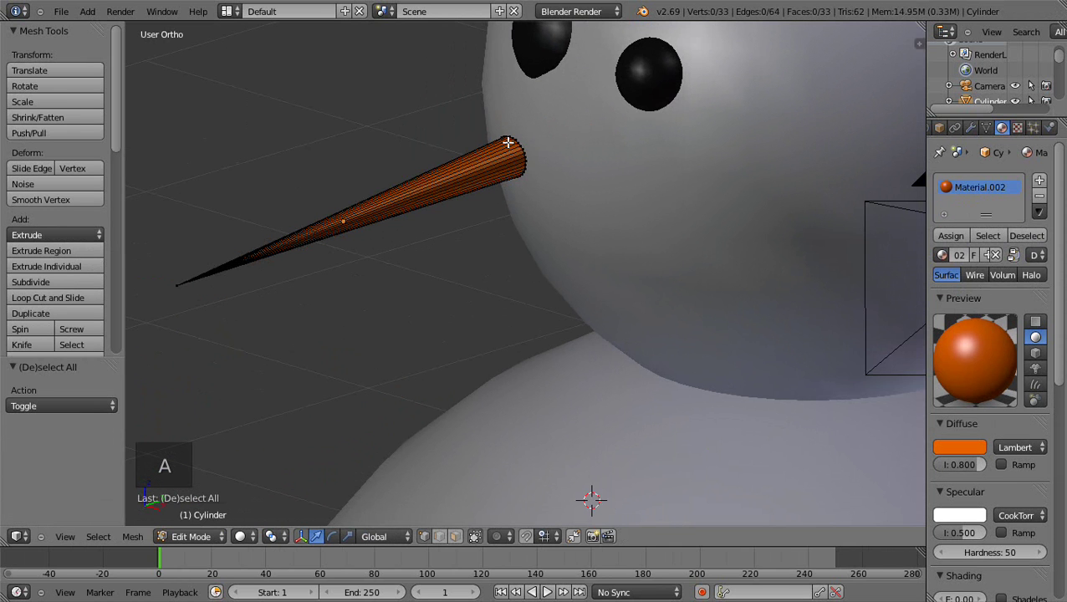
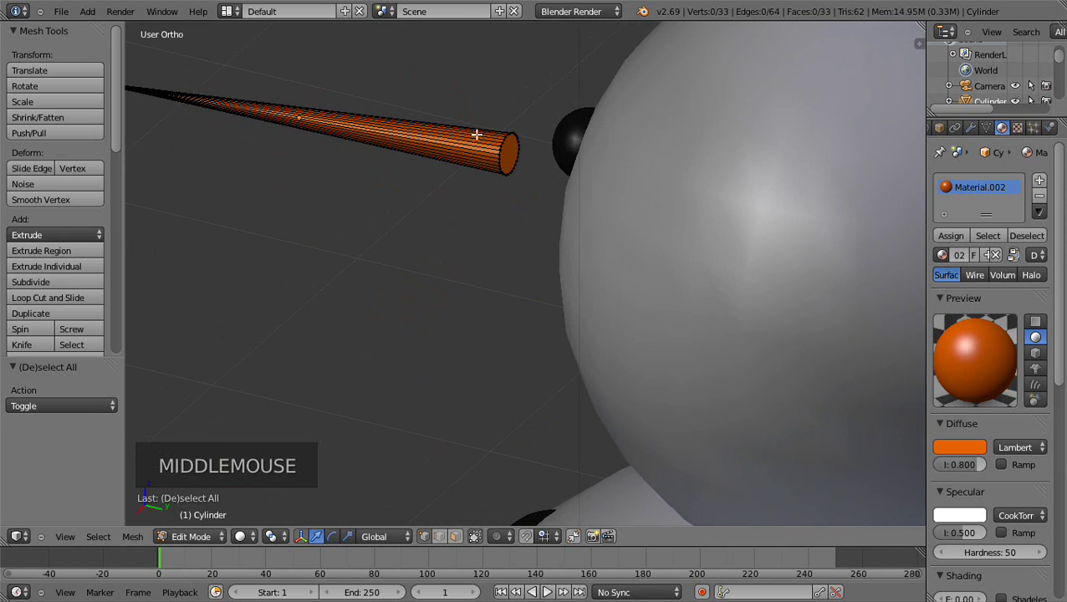
{"action": "scroll", "scroll_direction": "up", "scroll_amount": 3}
{"action": "scroll", "scroll_direction": "up", "scroll_amount": 3}
{"action": "key", "text": "n"}
{"action": "key", "text": "b"}
{"action": "key", "text": "n"}
{"action": "key", "text": "b"}
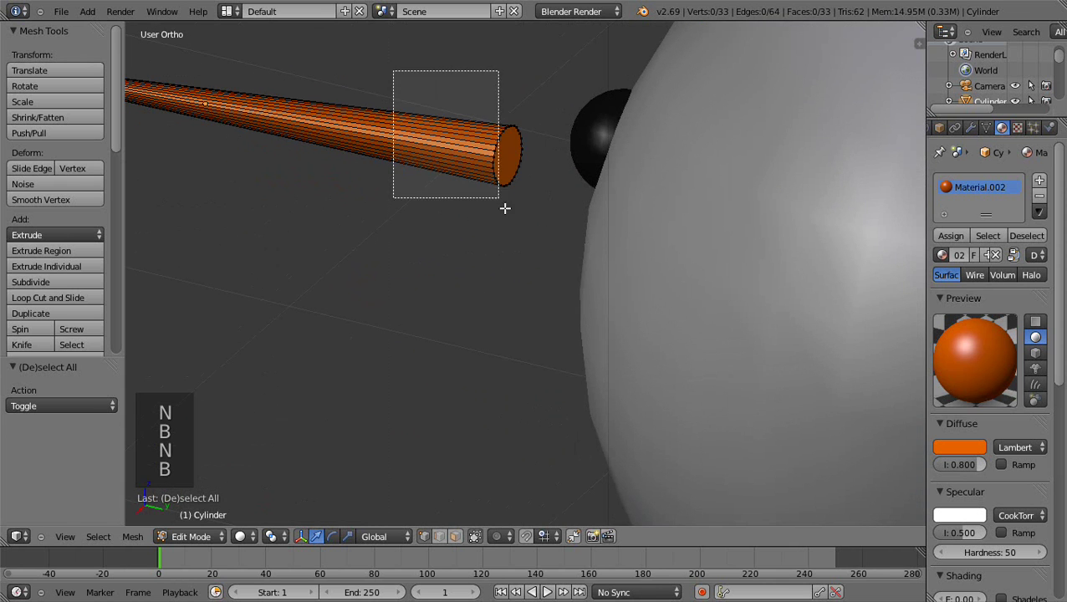
{"action": "scroll", "scroll_direction": "down", "scroll_amount": 3}
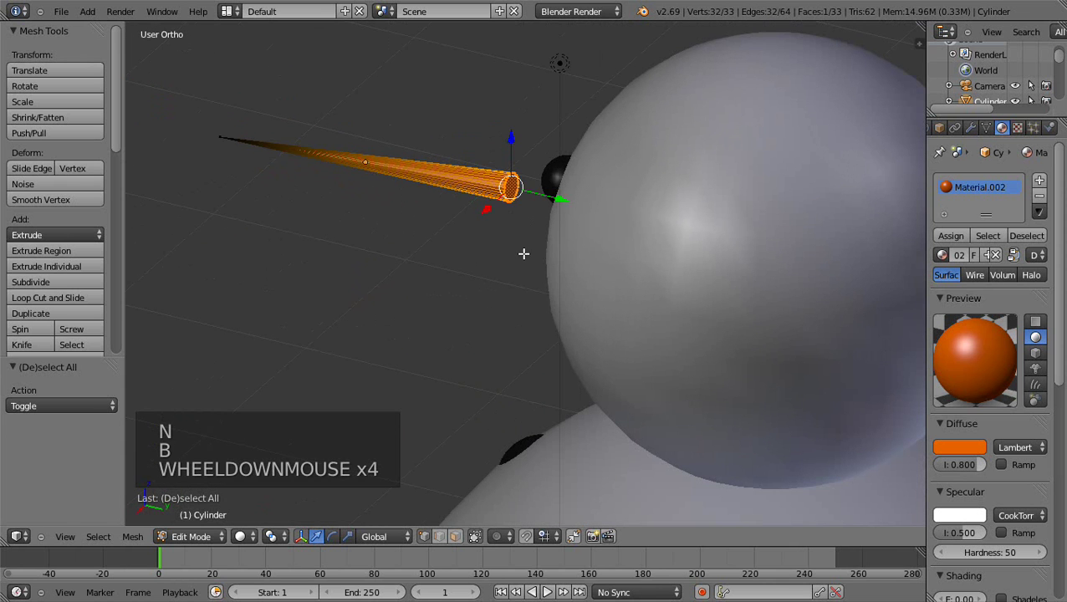
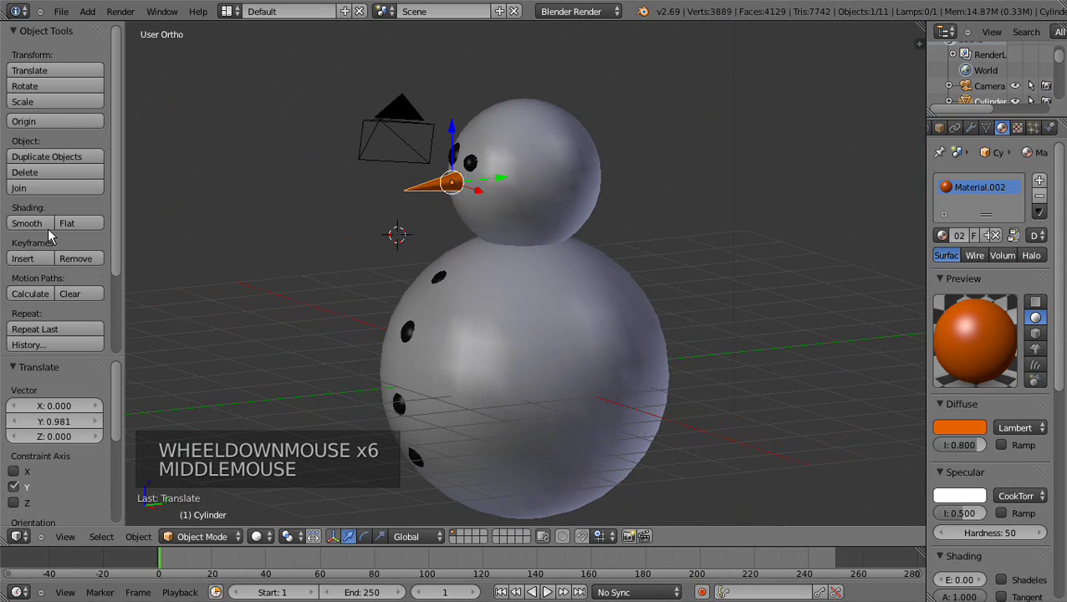
Step: Shade the nose smooth, deselect everything and switch to a straight front orthographic view
{"action": "left_click", "coordinate": [43, 229]}
{"action": "scroll", "scroll_direction": "up", "scroll_amount": 3}
{"action": "scroll", "scroll_direction": "down", "scroll_amount": 3}
{"action": "middle_click", "coordinate": [388, 239]}
{"action": "key", "text": "a"}
{"action": "middle_click", "coordinate": [596, 241]}
{"action": "middle_click", "coordinate": [371, 255]}
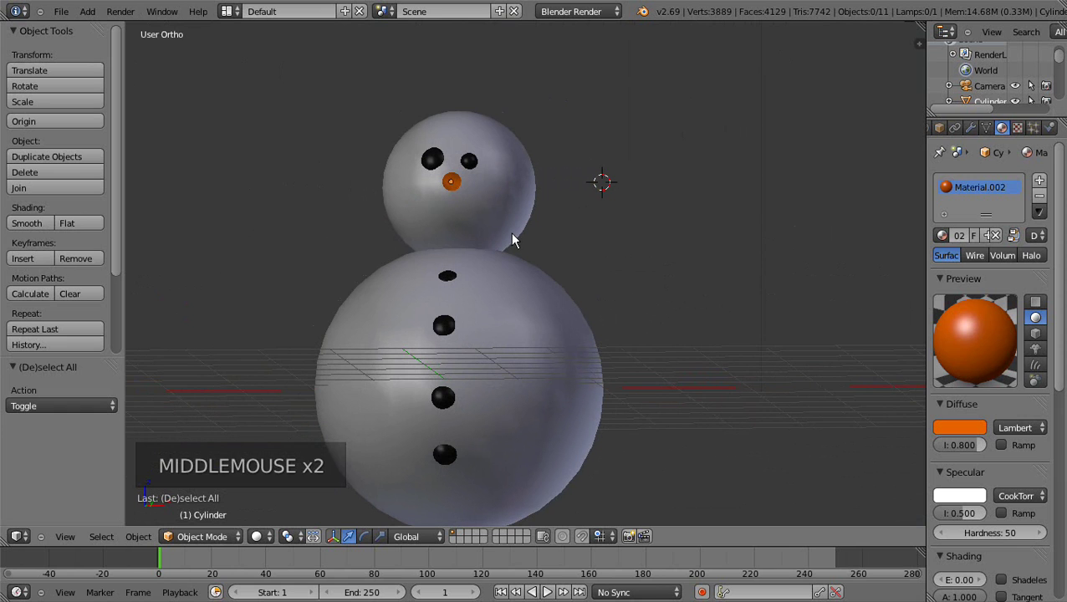
{"action": "key", "text": "KP_1"}
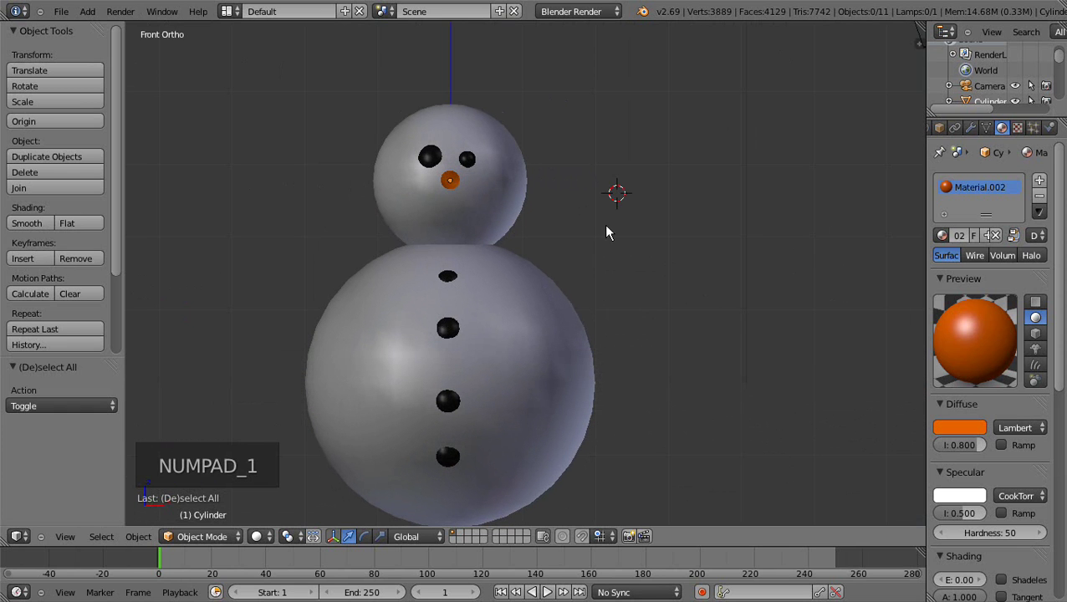
Step: Add a cylinder, flatten it into a short band and move it over the snowman's neck
{"action": "left_click", "coordinate": [91, 17]}
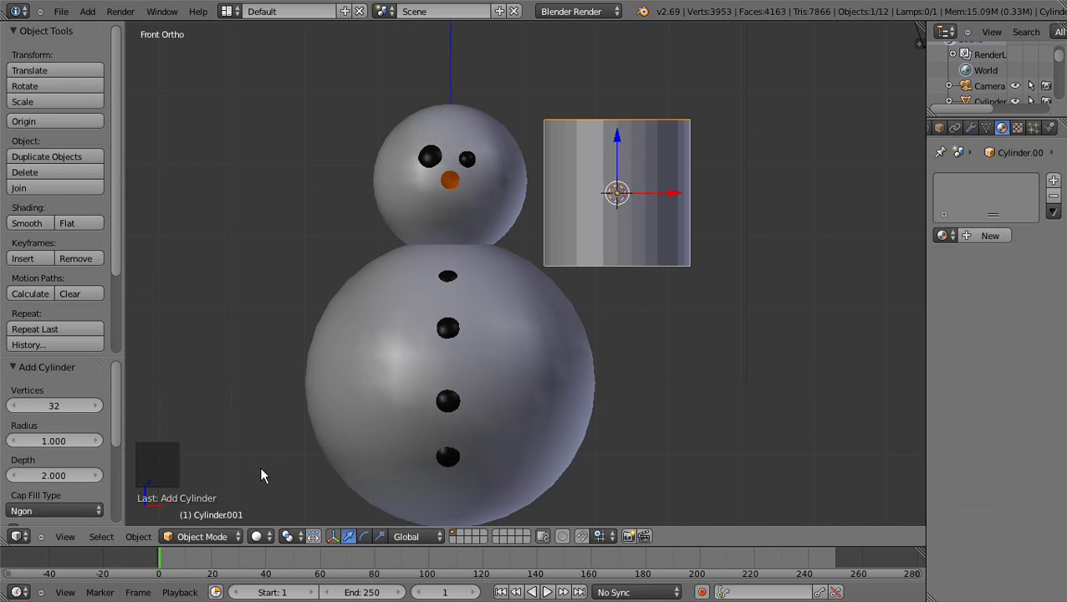
{"action": "left_click", "coordinate": [384, 544]}
{"action": "left_click", "coordinate": [619, 143]}
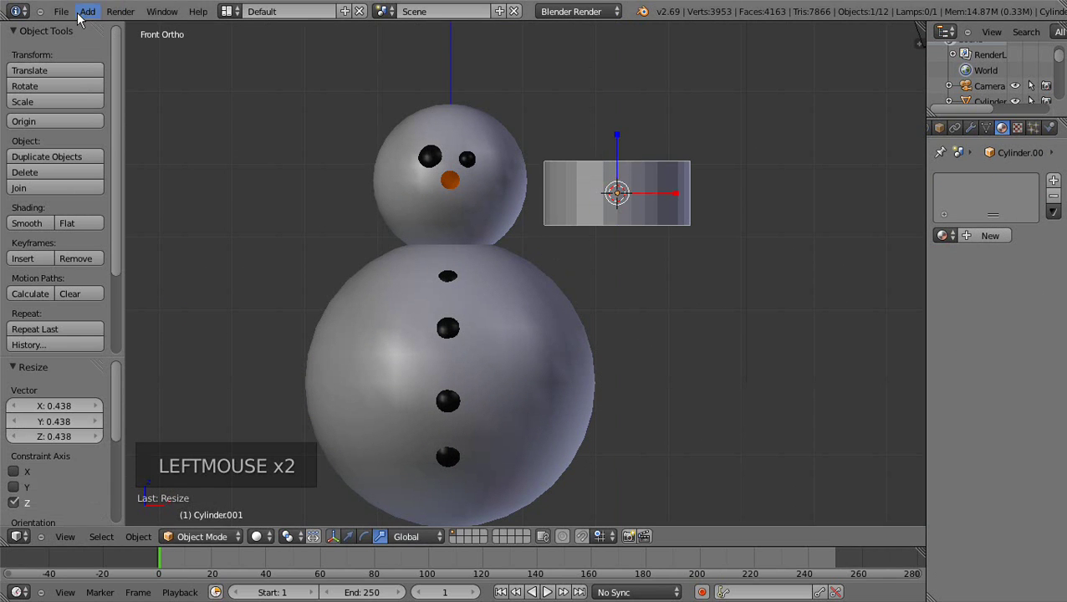
{"action": "left_click", "coordinate": [356, 543]}
{"action": "left_click", "coordinate": [682, 197]}
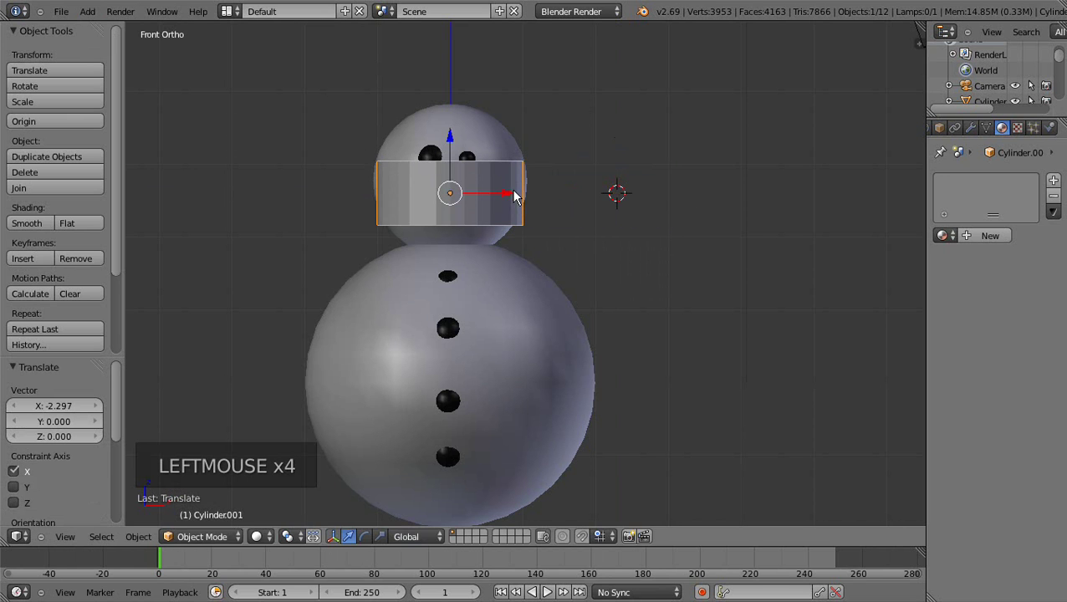
Step: Repeatedly shrink the band and lower it along Z until it rests at the neck
{"action": "key", "text": "s"}
{"action": "left_click", "coordinate": [599, 186]}
{"action": "left_click", "coordinate": [447, 145]}
{"action": "left_click", "coordinate": [454, 139]}
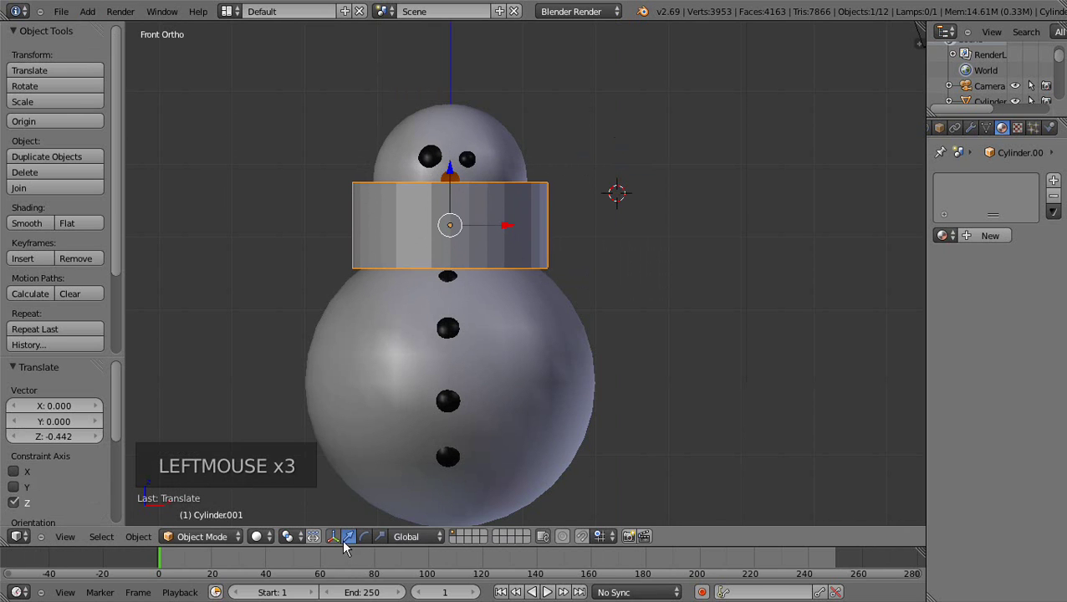
{"action": "left_click", "coordinate": [383, 540]}
{"action": "left_click", "coordinate": [458, 176]}
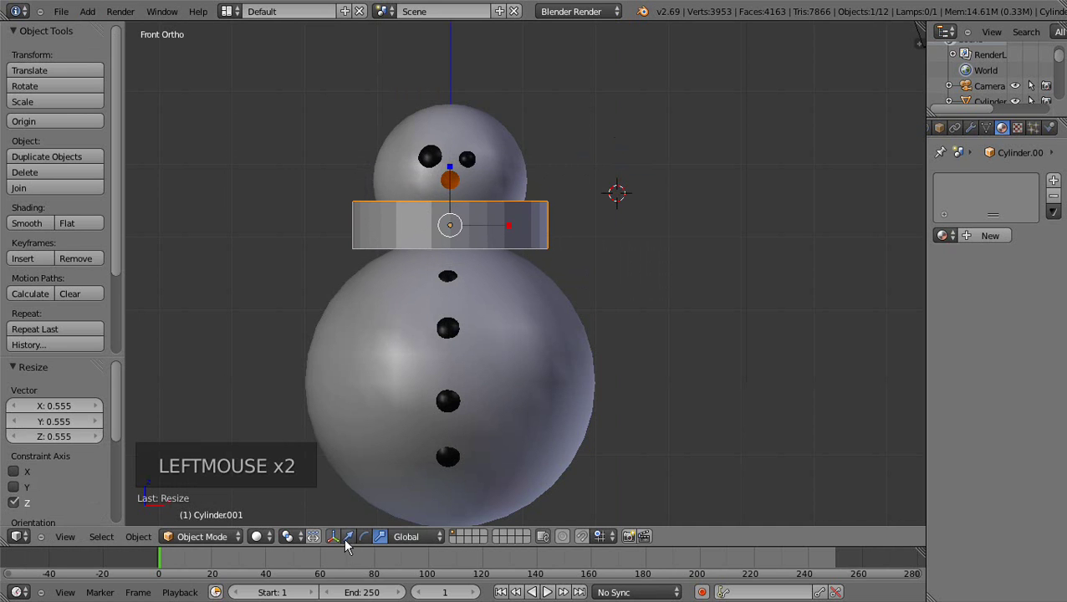
{"action": "left_click", "coordinate": [363, 500]}
{"action": "left_click", "coordinate": [456, 178]}
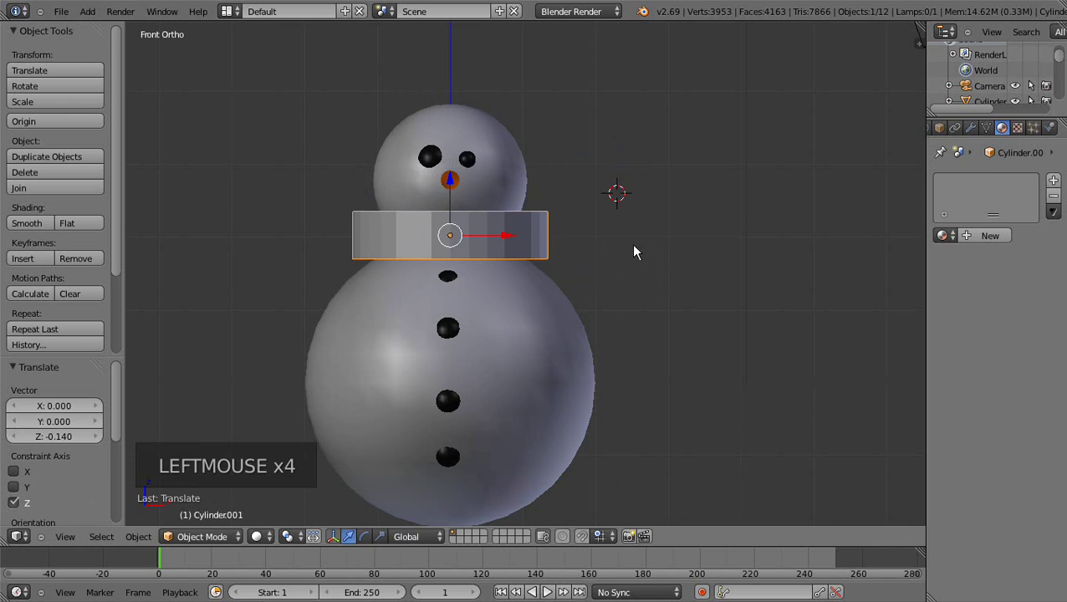
{"action": "key", "text": "s"}
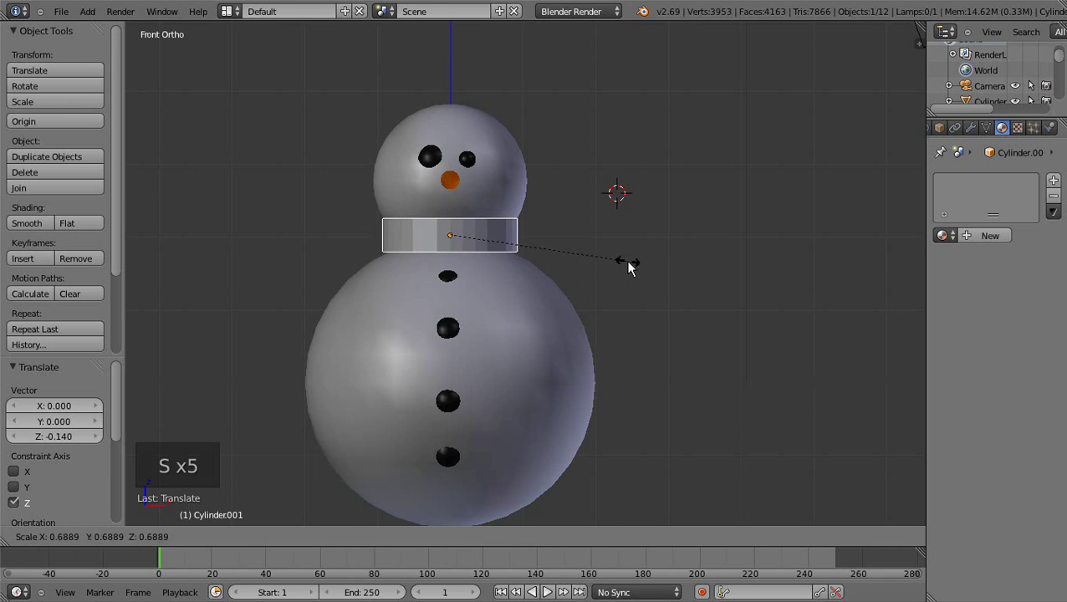
{"action": "left_click", "coordinate": [664, 298]}
{"action": "left_click", "coordinate": [452, 185]}
Step: Check depth from the right side view and slide the band along Y onto the snowman's neck
{"action": "middle_click", "coordinate": [507, 204]}
{"action": "middle_click", "coordinate": [493, 255]}
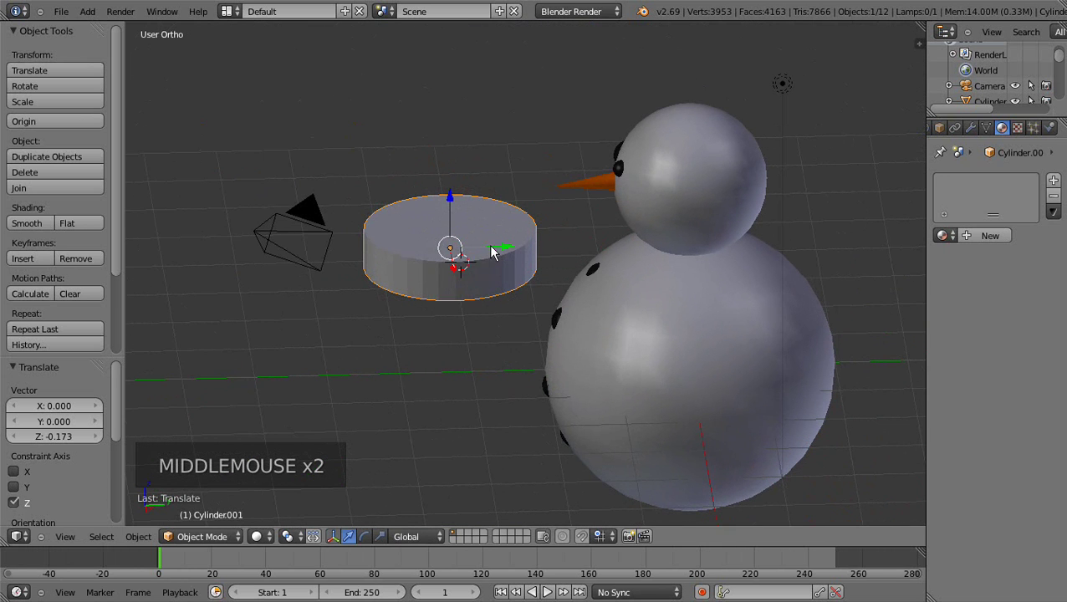
{"action": "left_click", "coordinate": [73, 539]}
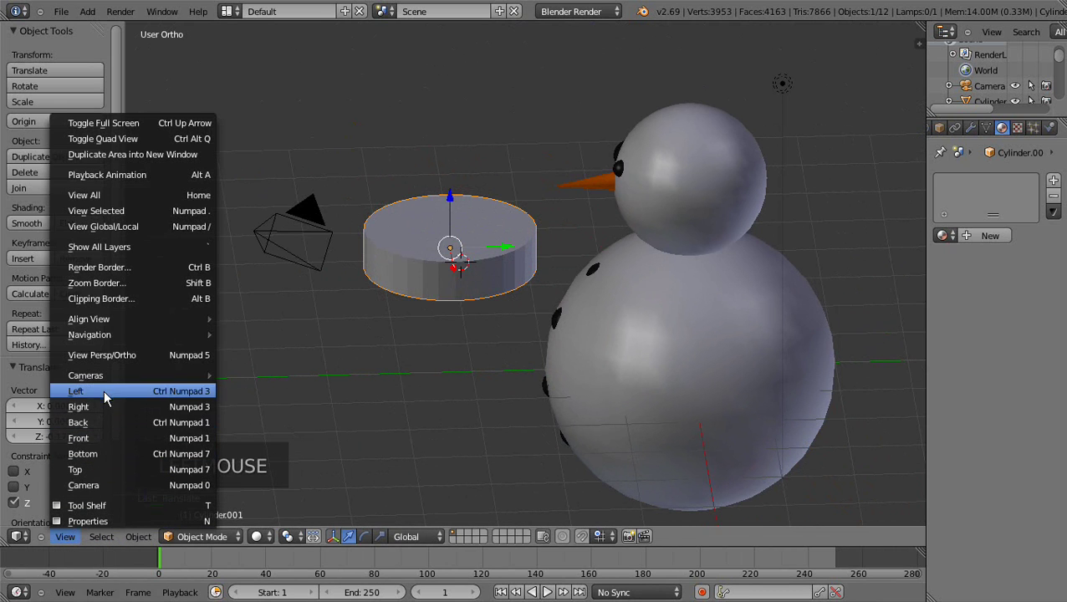
{"action": "left_click", "coordinate": [506, 197]}
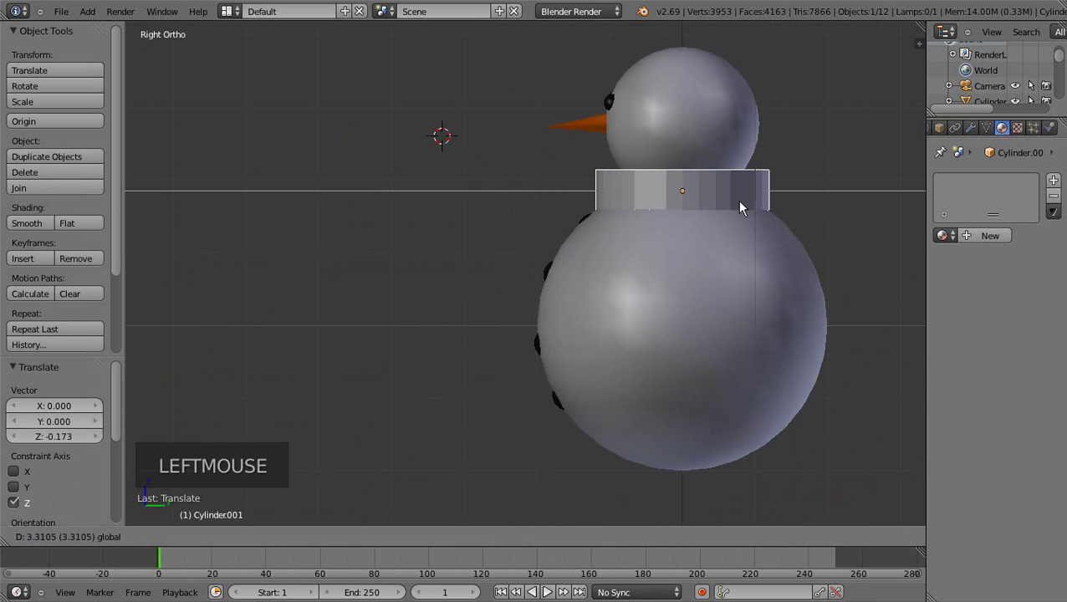
{"action": "middle_click", "coordinate": [688, 164]}
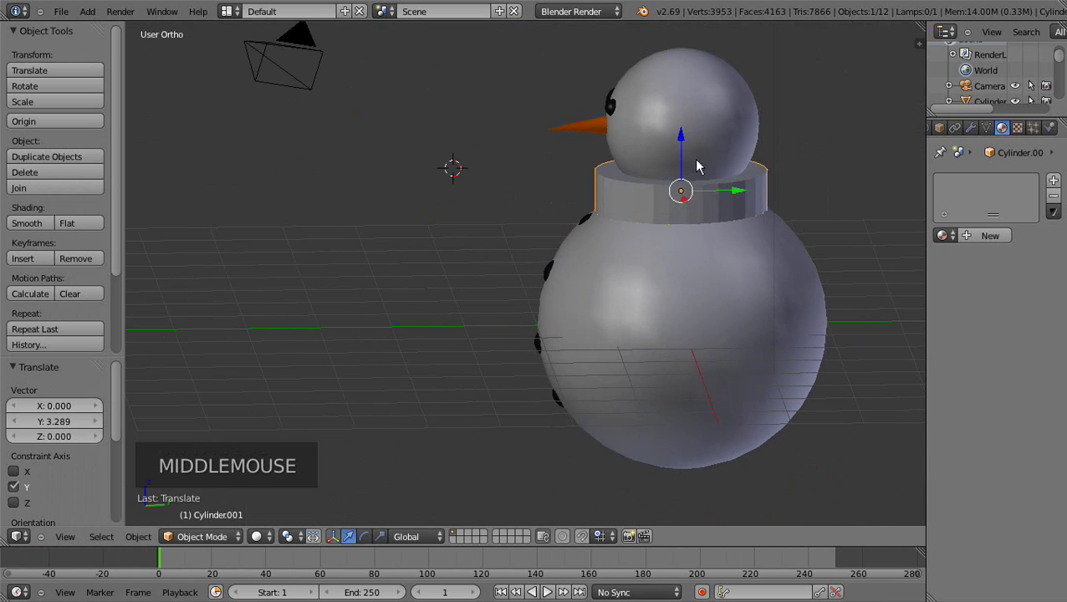
{"action": "left_click", "coordinate": [687, 143]}
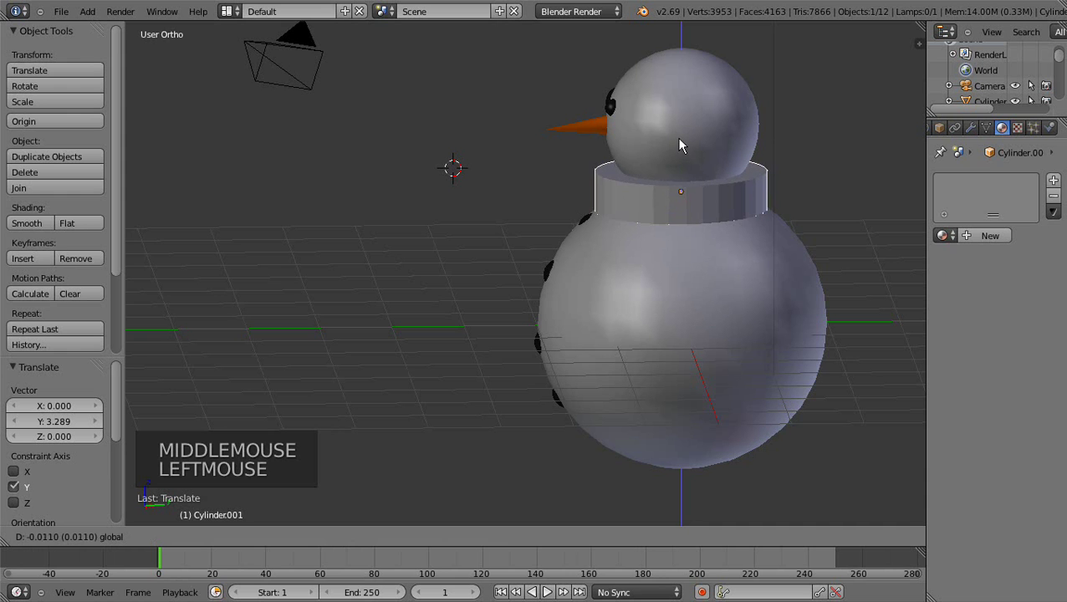
Step: Raise the band slightly and enlarge it so it encircles the neck between head and body
{"action": "middle_click", "coordinate": [669, 165]}
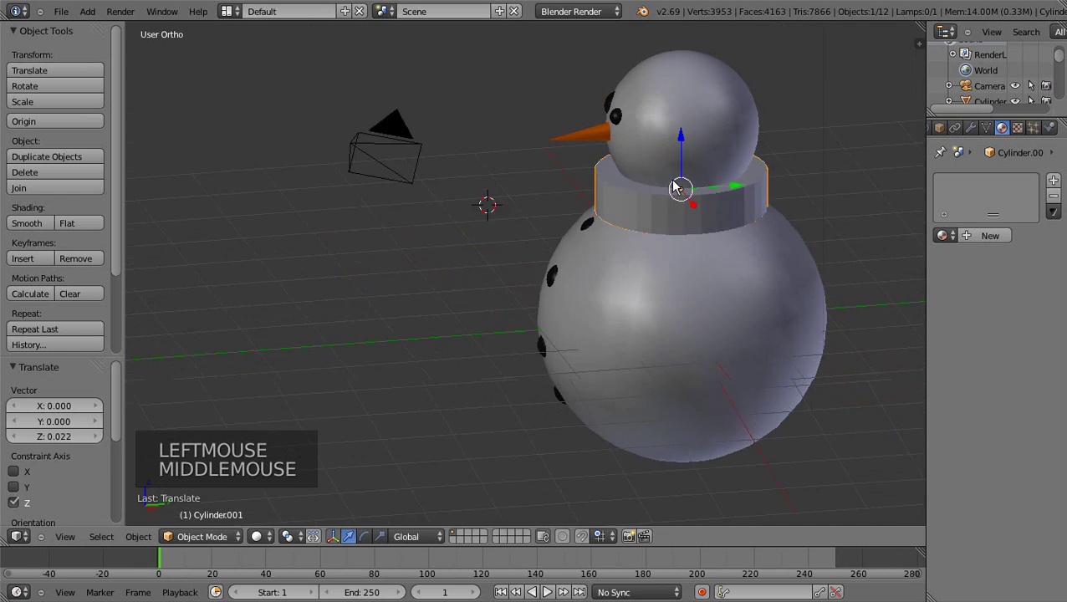
{"action": "scroll", "scroll_direction": "up", "scroll_amount": 3}
{"action": "middle_click", "coordinate": [623, 221]}
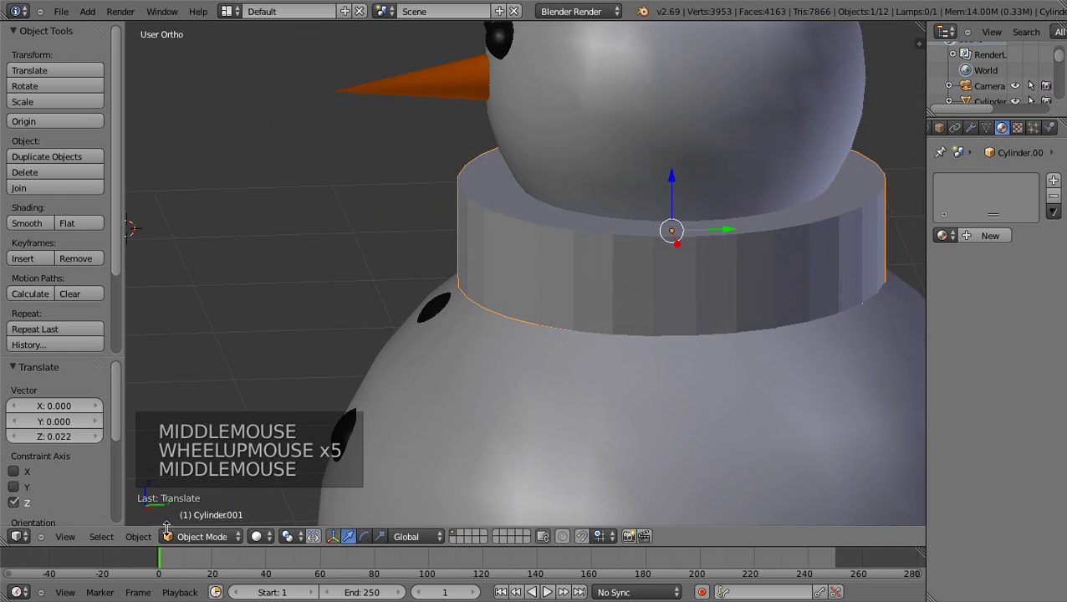
{"action": "left_click", "coordinate": [381, 539]}
{"action": "left_click", "coordinate": [673, 178]}
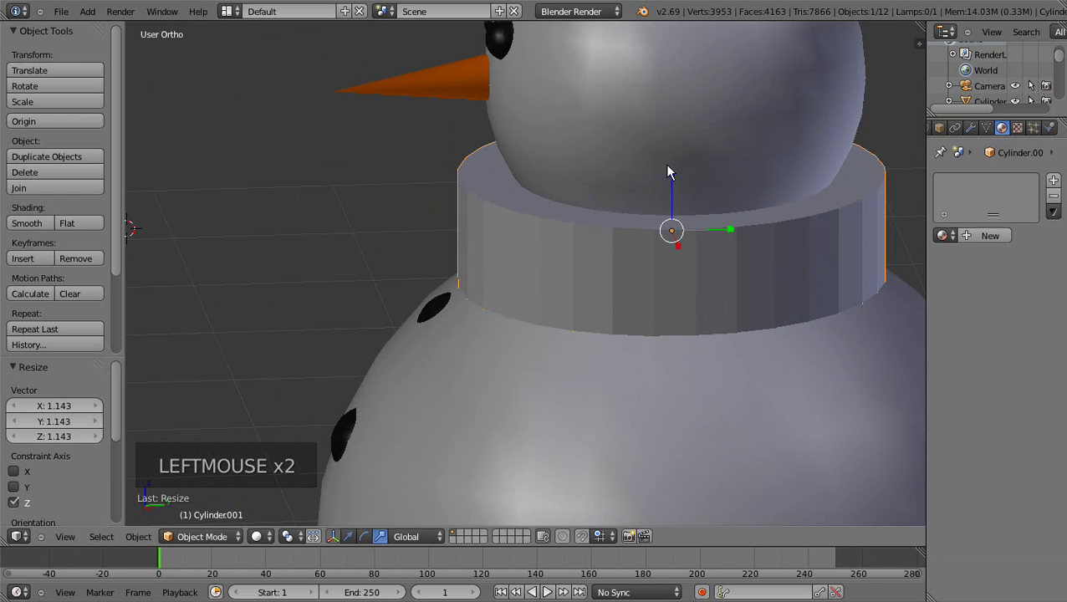
{"action": "left_click", "coordinate": [232, 541]}
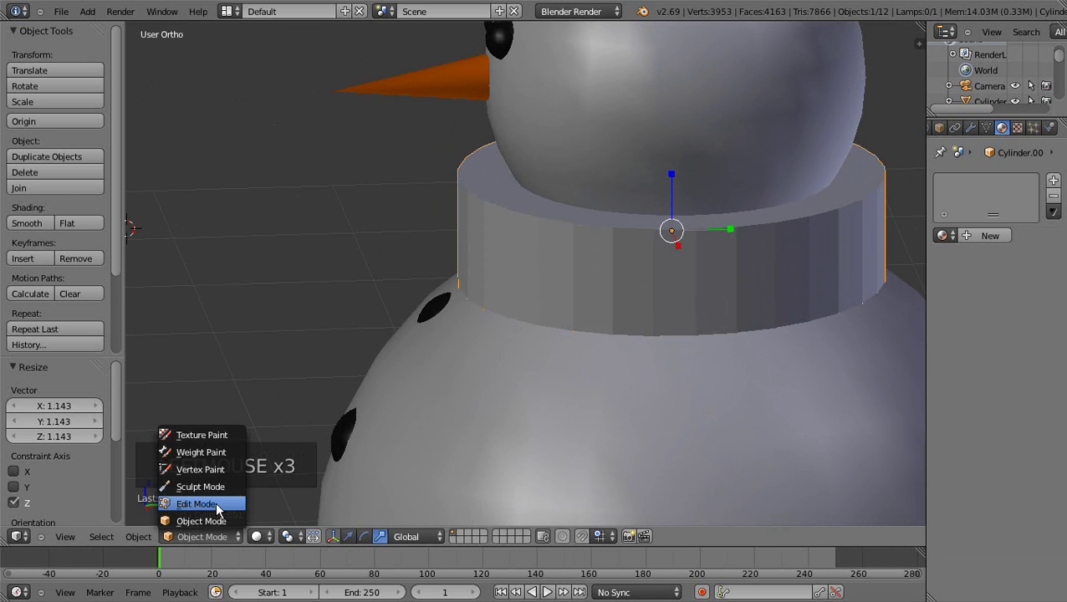
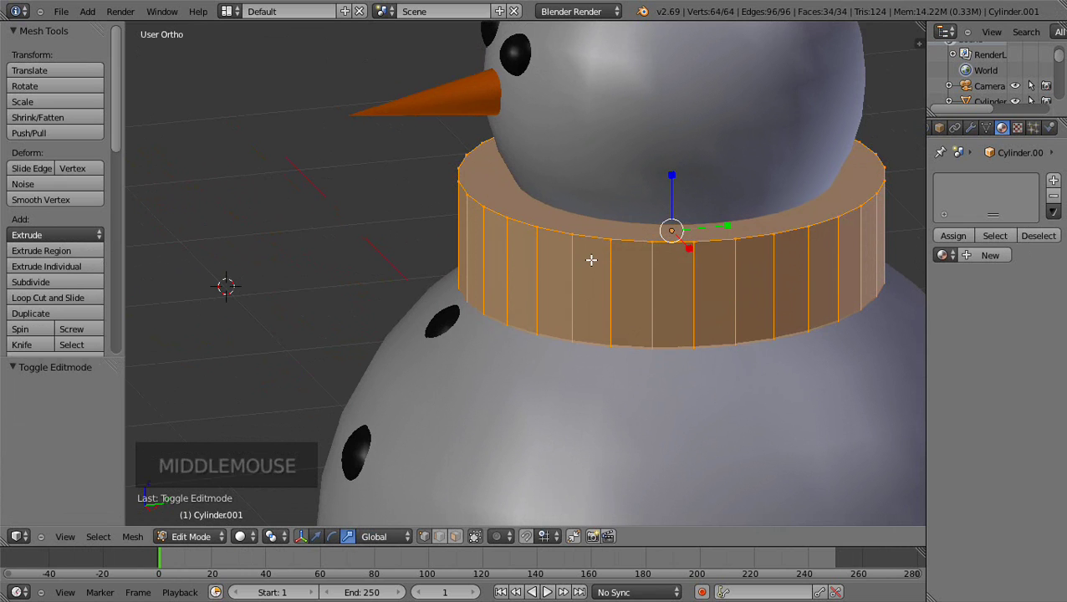
Step: Extrude the band's top face, scale it inward to 0.787 and push the inner ring down
{"action": "key", "text": "a"}
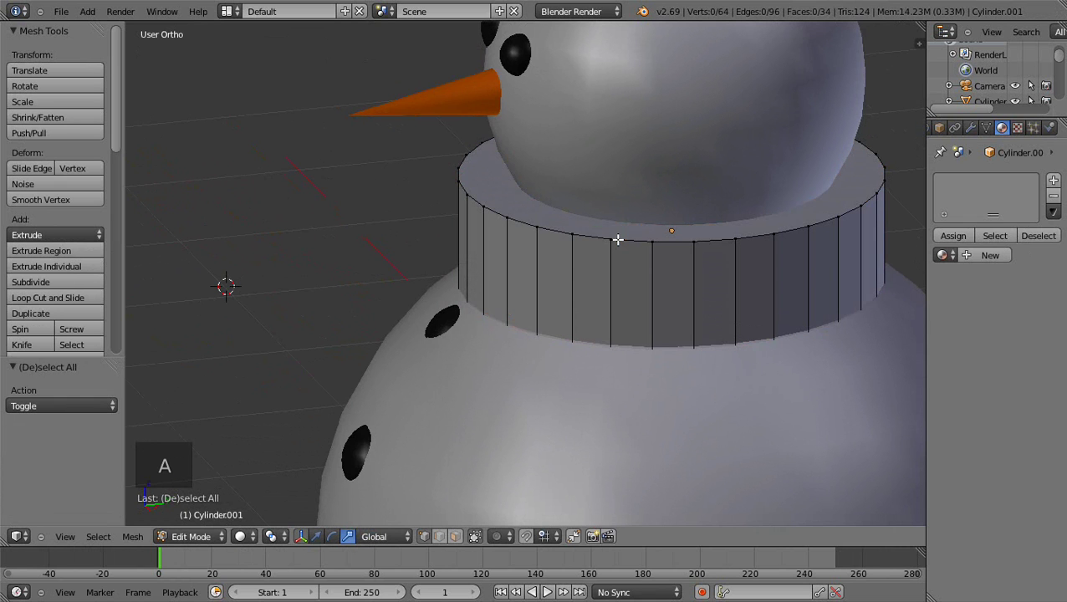
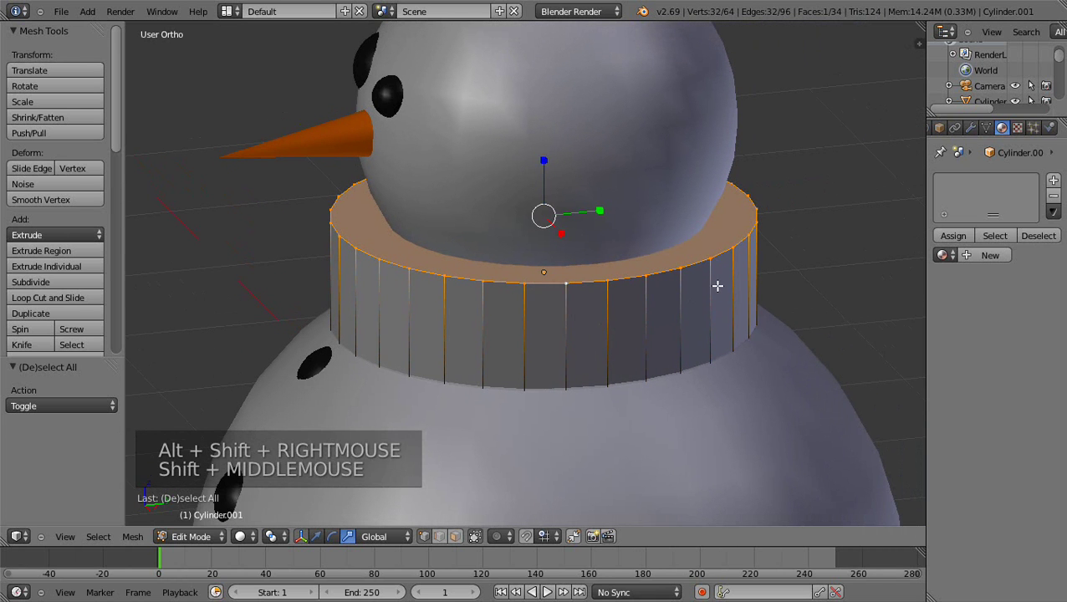
{"action": "key", "text": "e"}
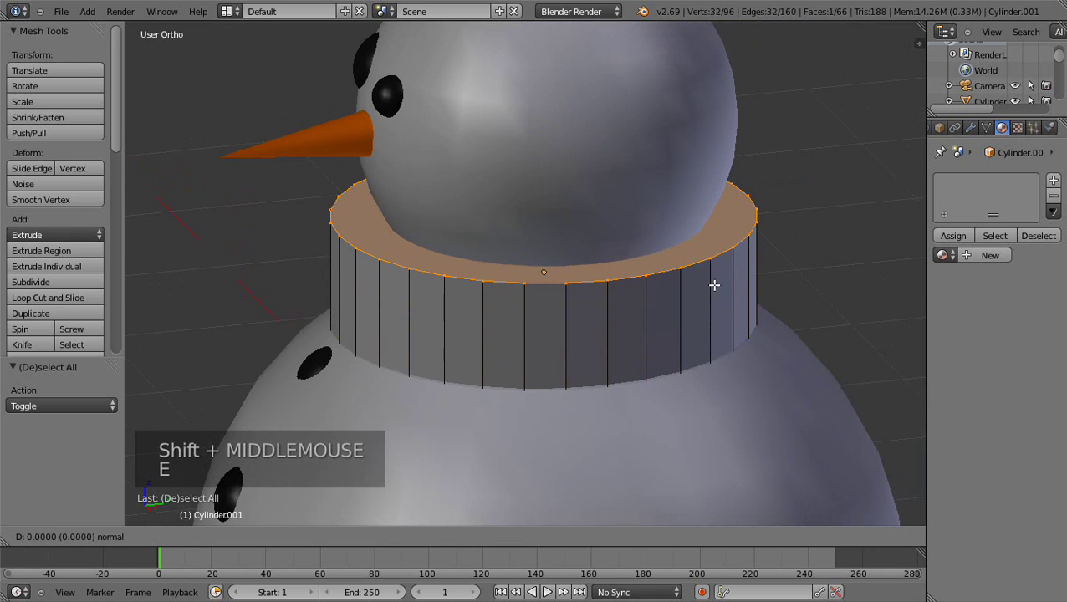
{"action": "right_click", "coordinate": [718, 281]}
{"action": "key", "text": "s"}
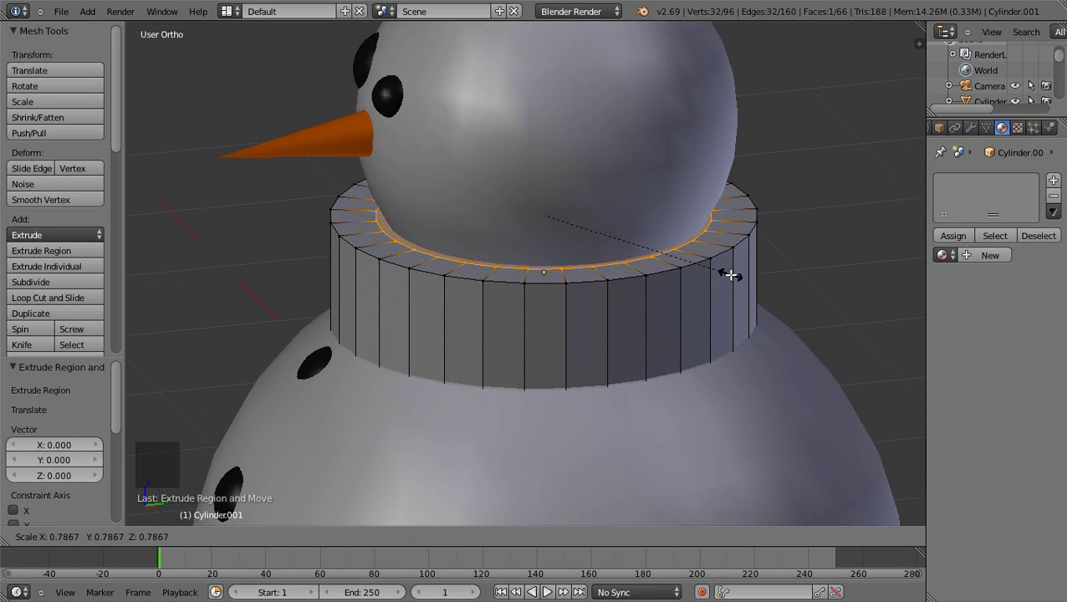
{"action": "left_click", "coordinate": [729, 271]}
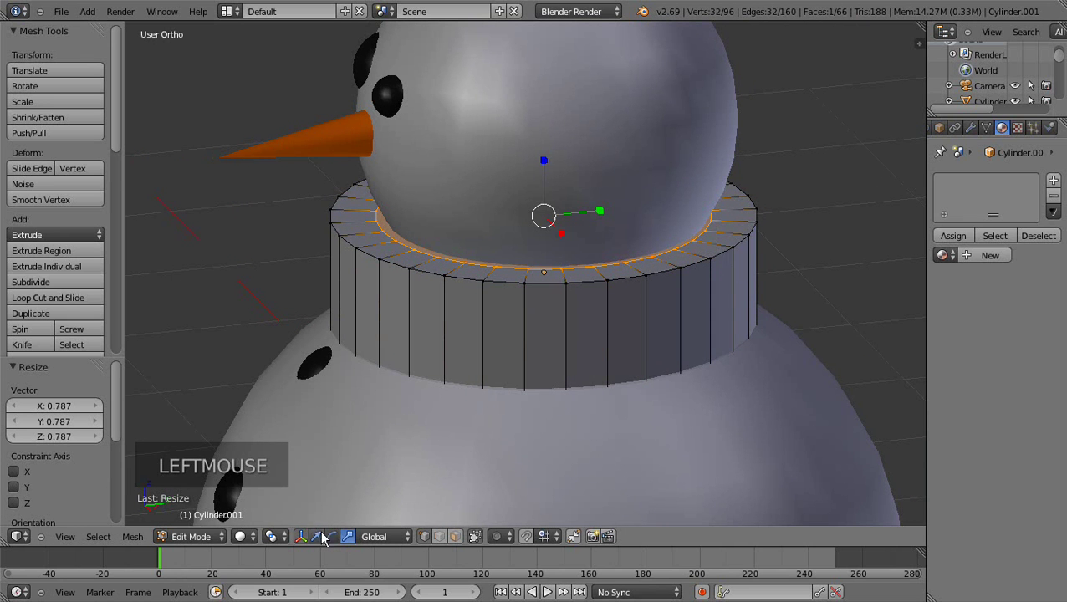
{"action": "left_click", "coordinate": [319, 540]}
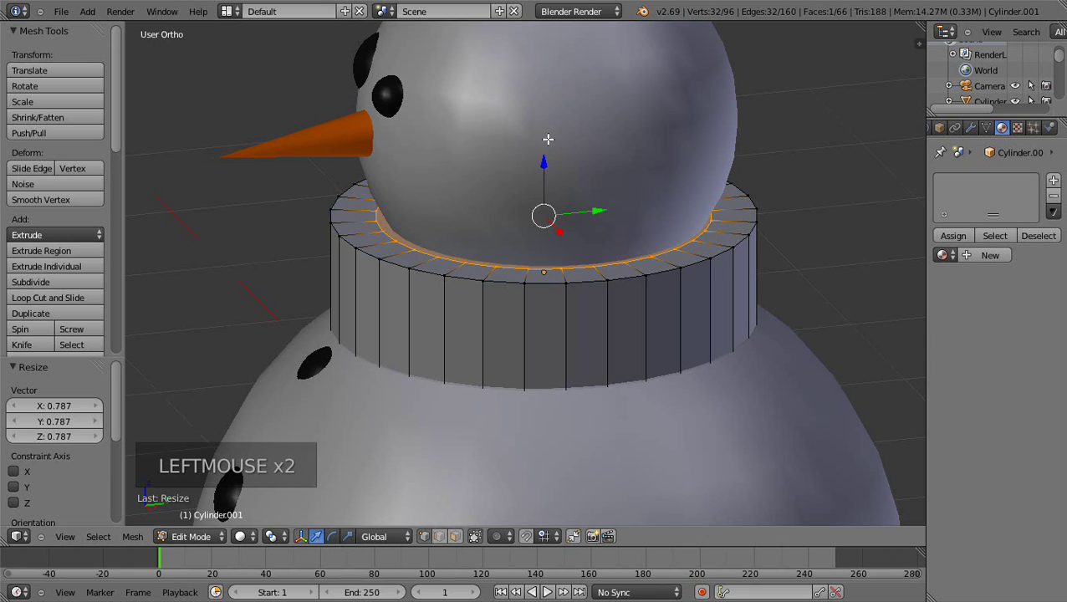
{"action": "left_click", "coordinate": [543, 162]}
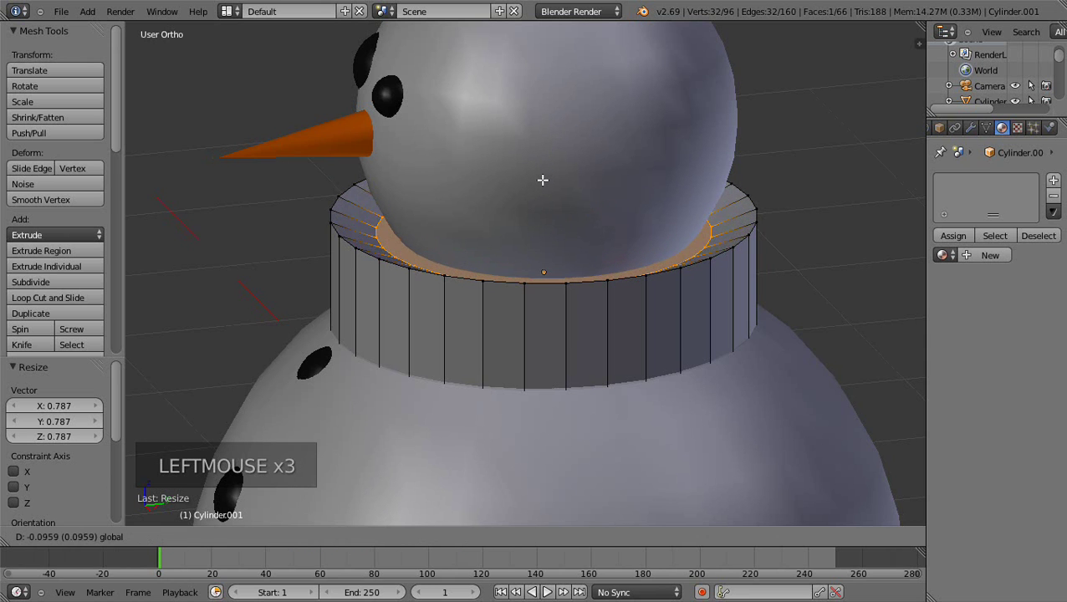
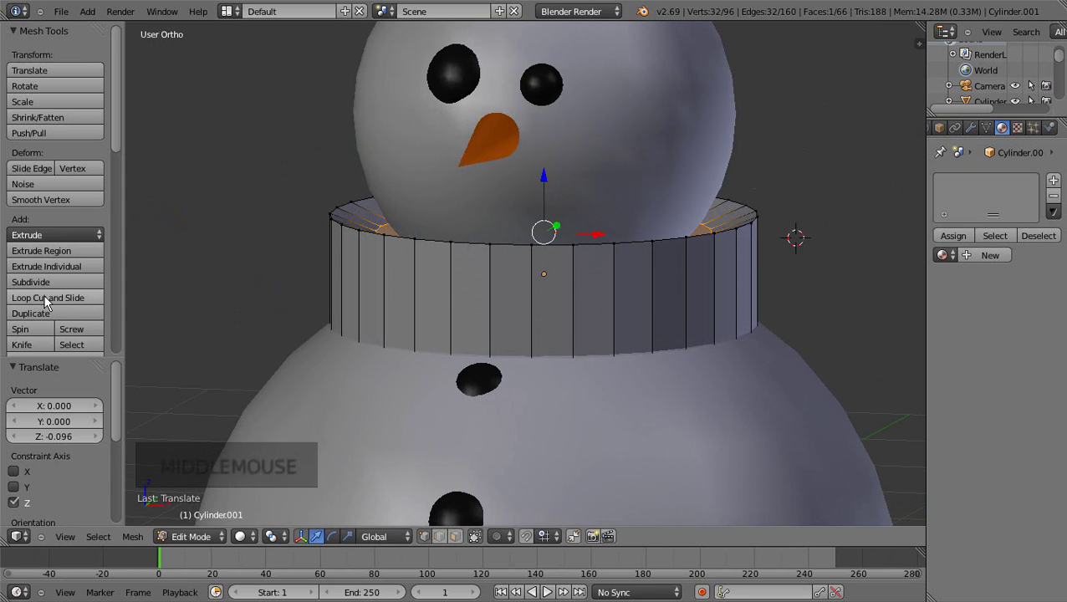
Step: Loop-cut the band twice, pinch its middle ring inward to 0.923 and shade it smooth
{"action": "left_click", "coordinate": [50, 301]}
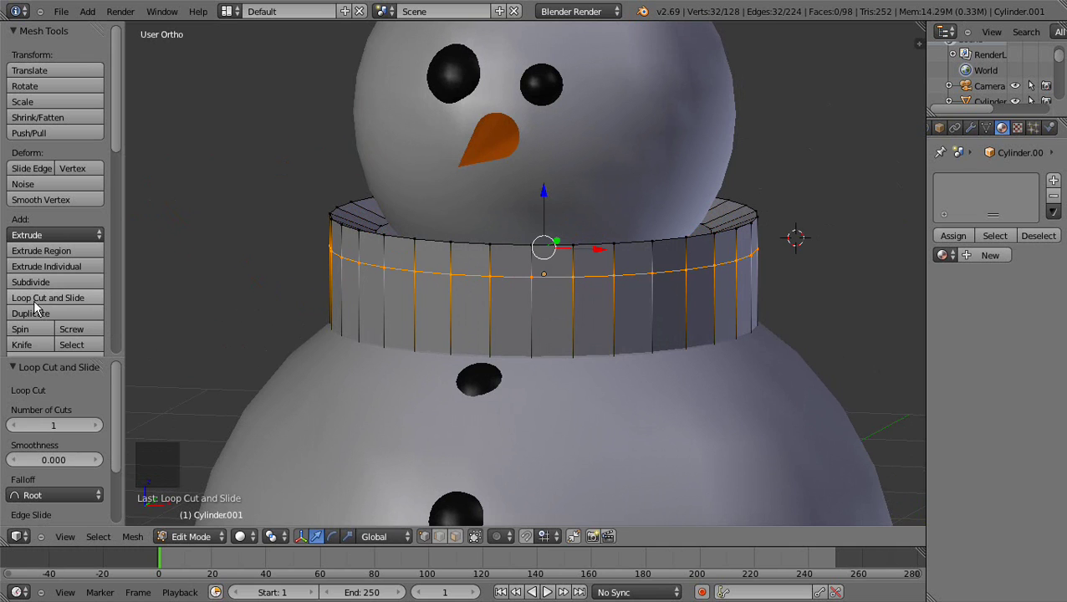
{"action": "left_click", "coordinate": [41, 305]}
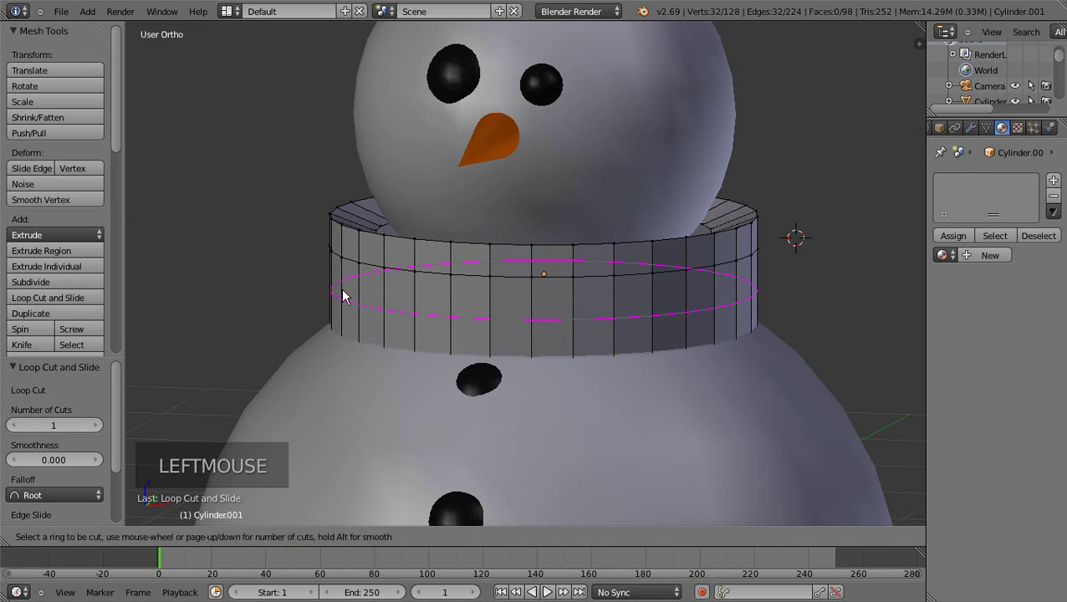
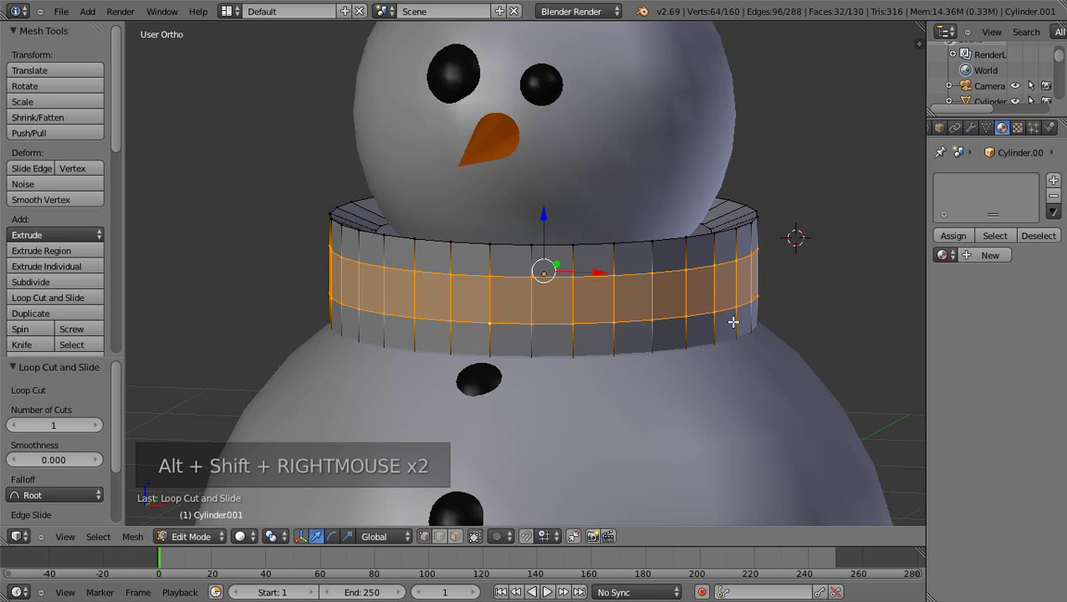
{"action": "key", "text": "s"}
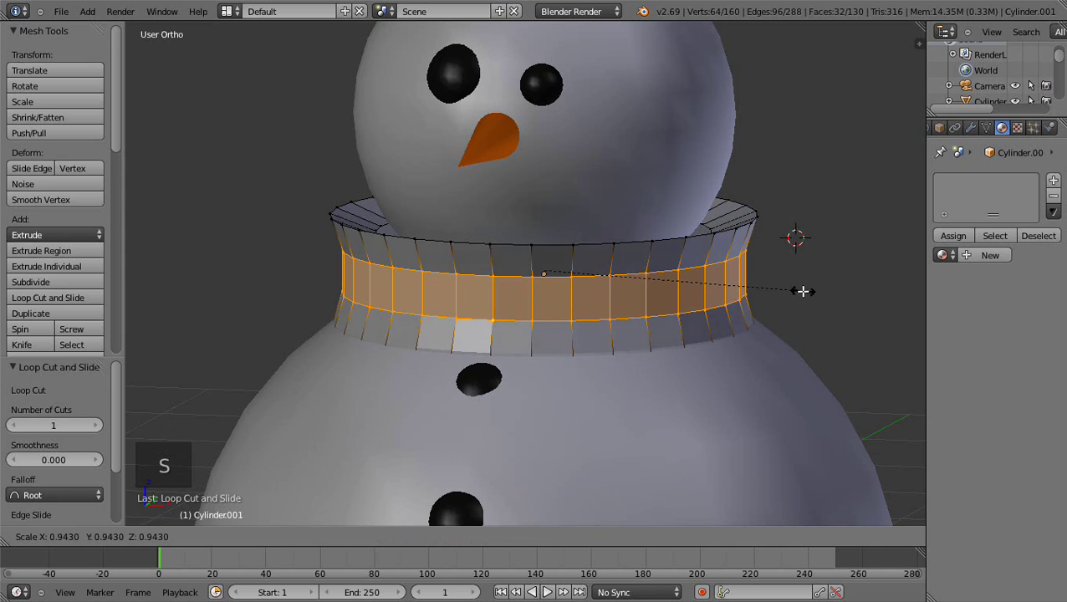
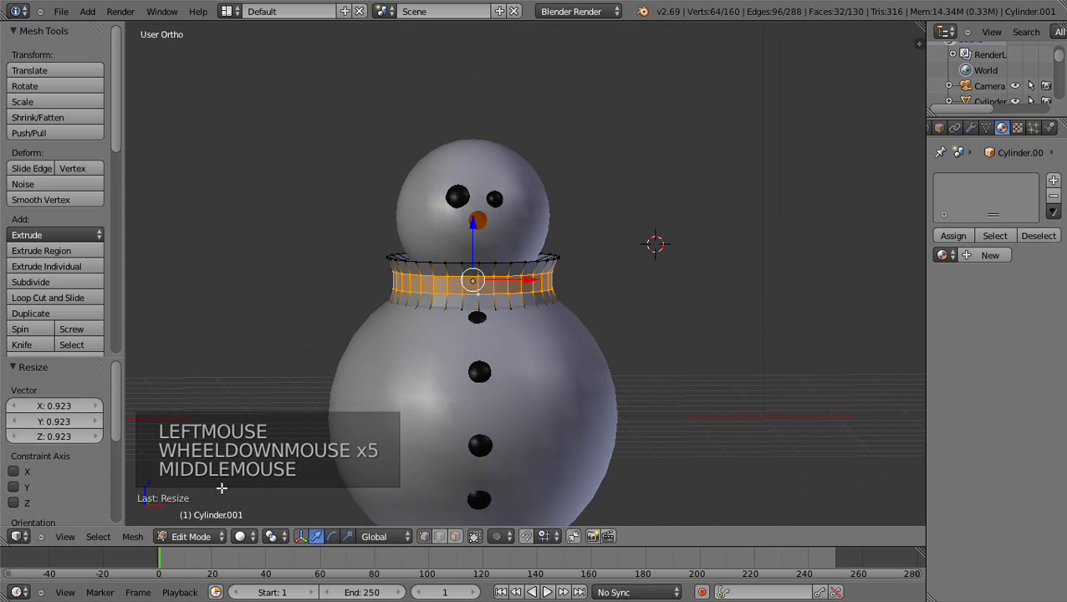
{"action": "left_click", "coordinate": [194, 545]}
{"action": "left_click", "coordinate": [195, 525]}
{"action": "left_click", "coordinate": [30, 229]}
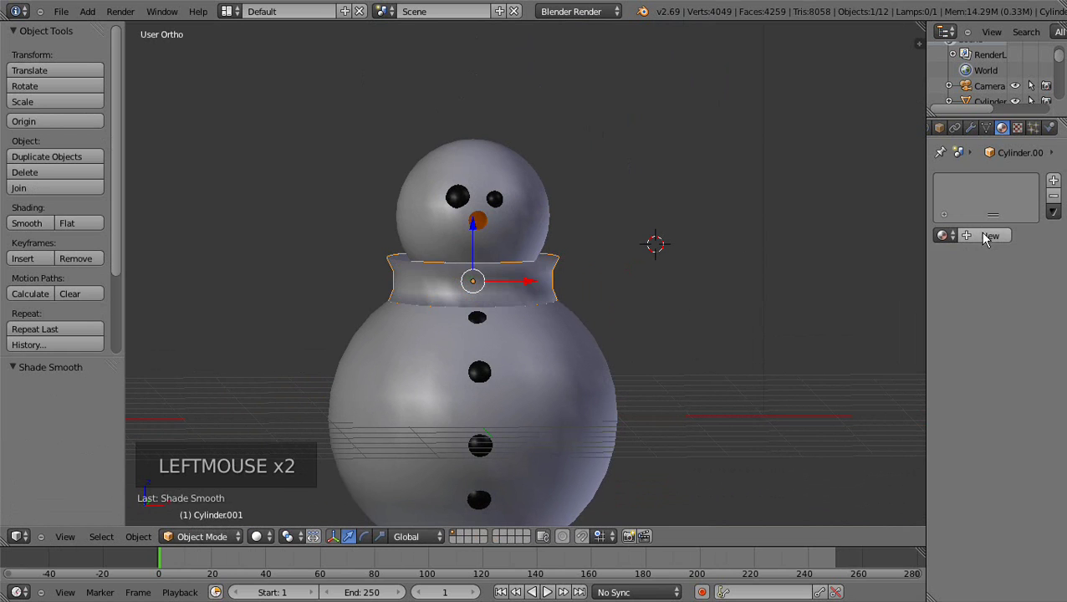
Step: Set the scarf's diffuse colour to red and its specular intensity to 0
{"action": "left_click", "coordinate": [988, 242]}
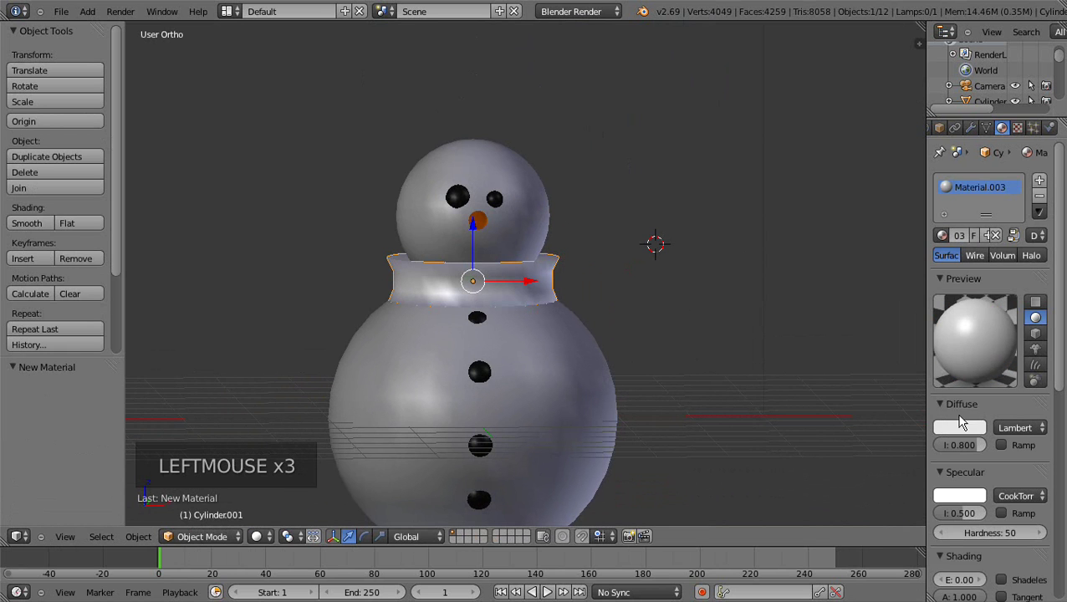
{"action": "left_click", "coordinate": [963, 431]}
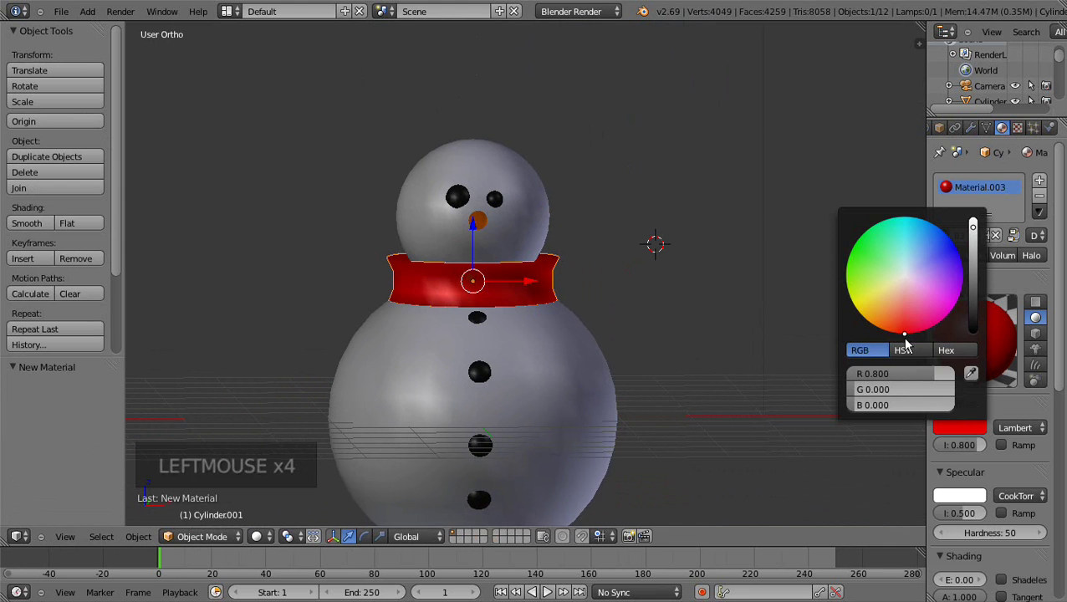
{"action": "left_click", "coordinate": [969, 518]}
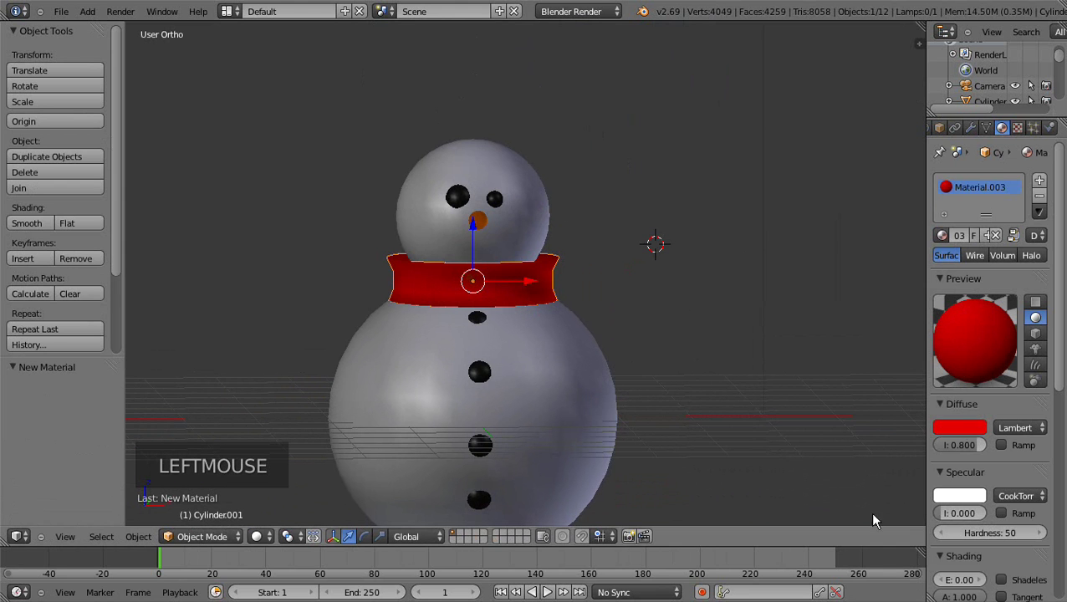
{"action": "middle_click", "coordinate": [656, 271]}
{"action": "middle_click", "coordinate": [498, 318]}
{"action": "scroll", "scroll_direction": "down", "scroll_amount": 3}
{"action": "middle_click", "coordinate": [463, 327]}
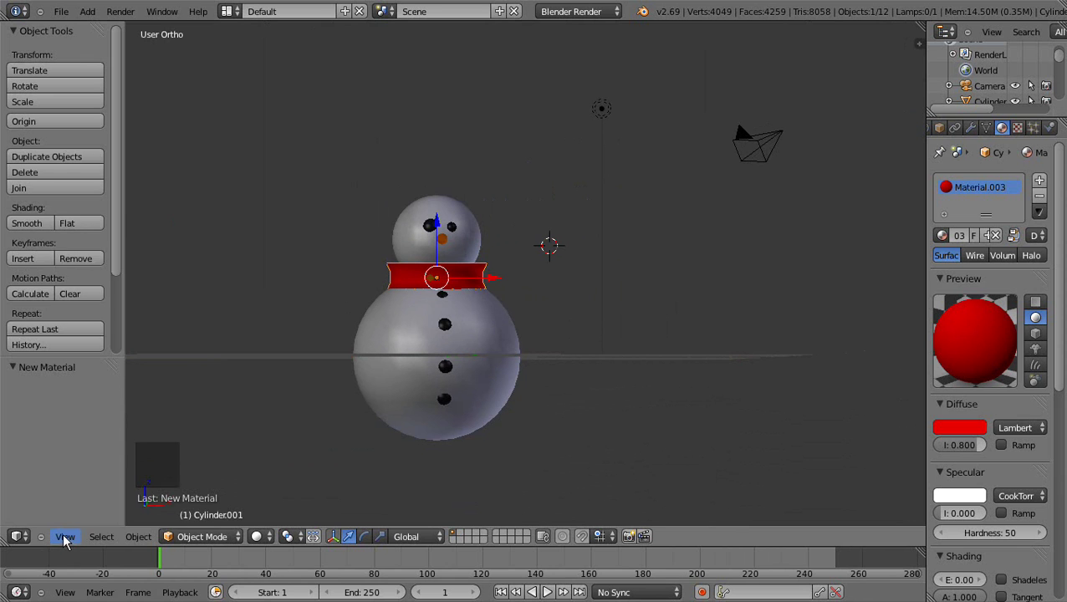
Step: From front view, add a cylinder beside the snowman's head and shrink it thin
{"action": "left_click", "coordinate": [68, 541]}
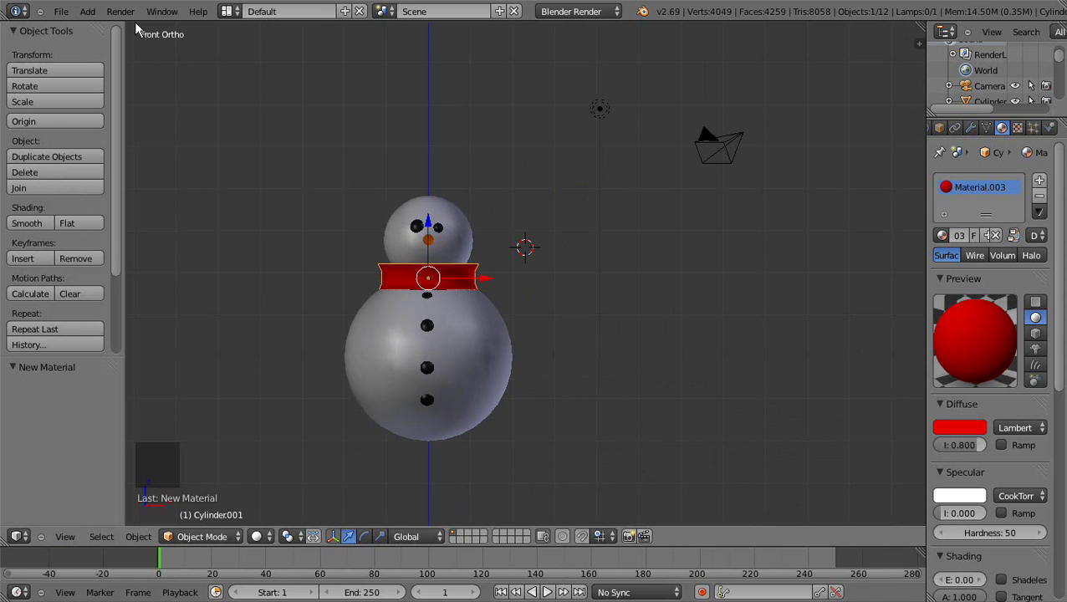
{"action": "left_click", "coordinate": [98, 18]}
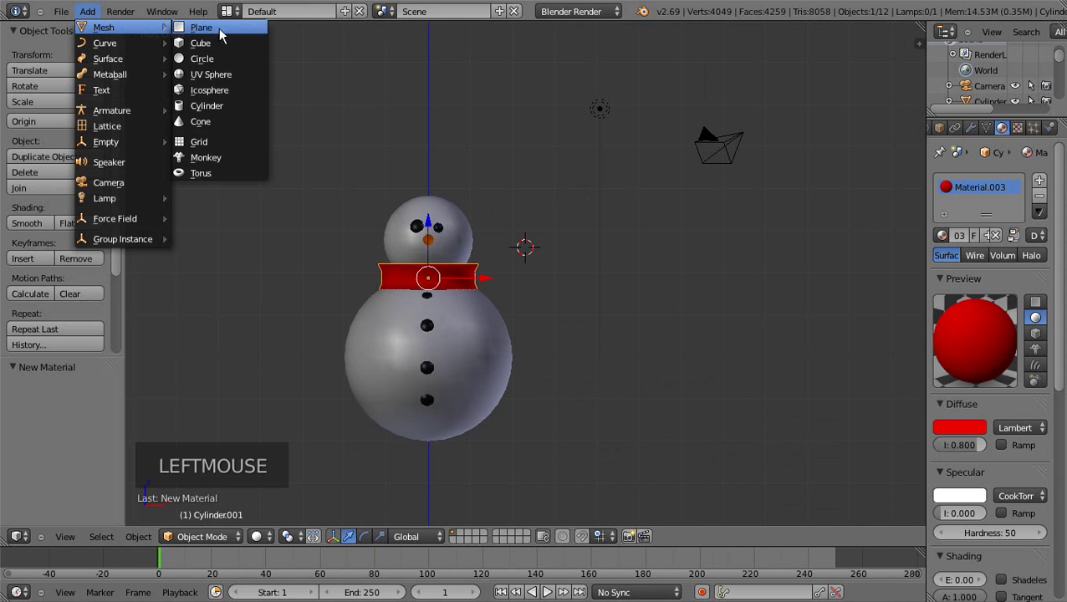
{"action": "left_click", "coordinate": [230, 107]}
{"action": "key", "text": "s"}
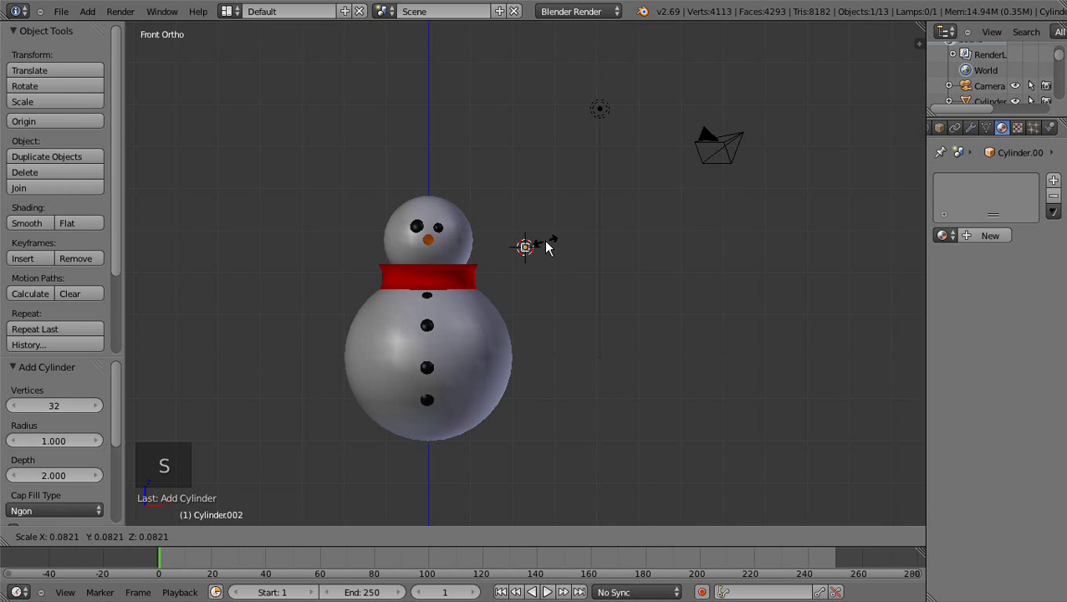
{"action": "left_click", "coordinate": [550, 250]}
Step: Stretch the thin cylinder along Z into a tall stick arm
{"action": "left_click", "coordinate": [383, 543]}
{"action": "left_click", "coordinate": [537, 89]}
{"action": "left_click", "coordinate": [529, 206]}
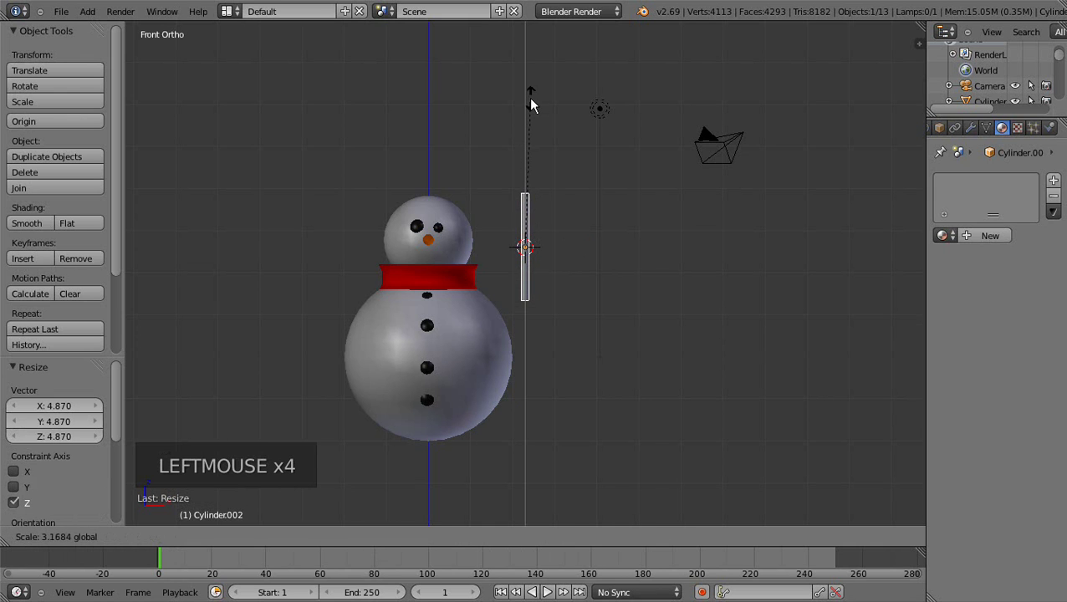
{"action": "scroll", "scroll_direction": "up", "scroll_amount": 3}
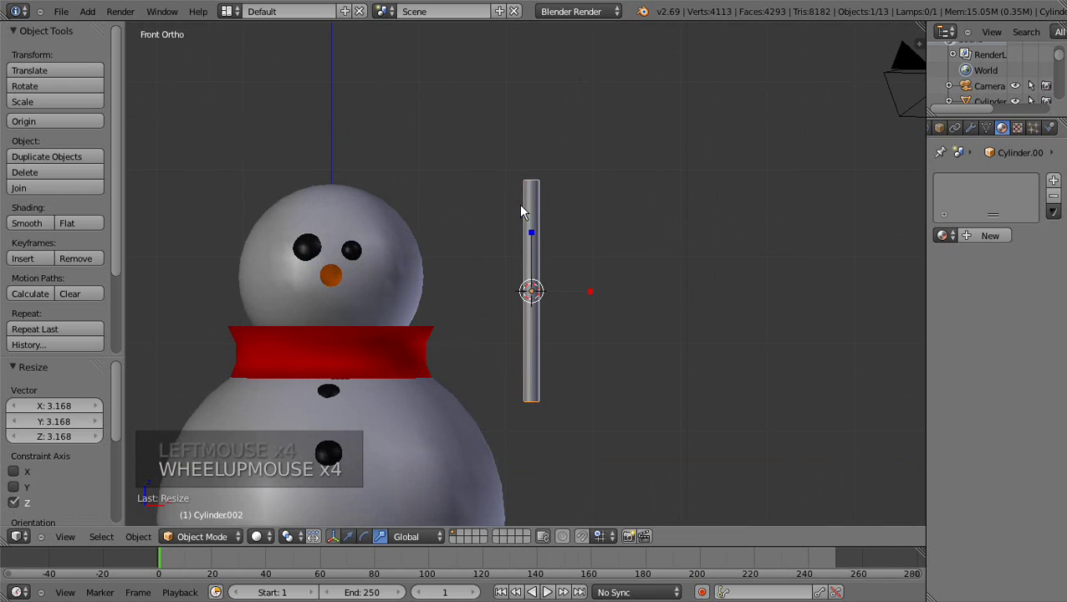
Step: Give the stick a new orange material with Specular intensity set to 0
{"action": "left_click", "coordinate": [991, 245]}
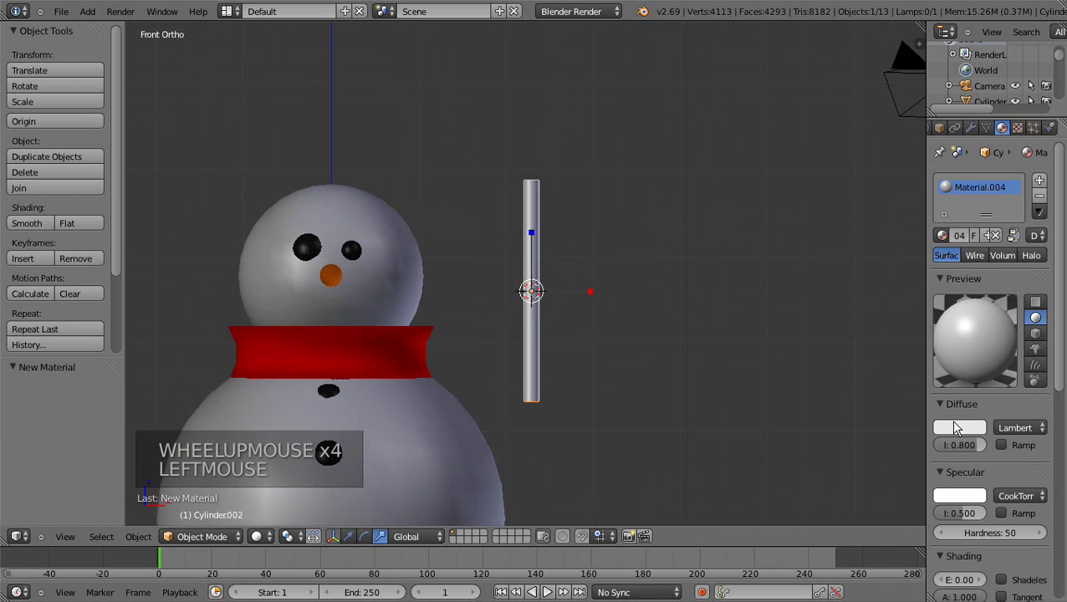
{"action": "left_click", "coordinate": [958, 433]}
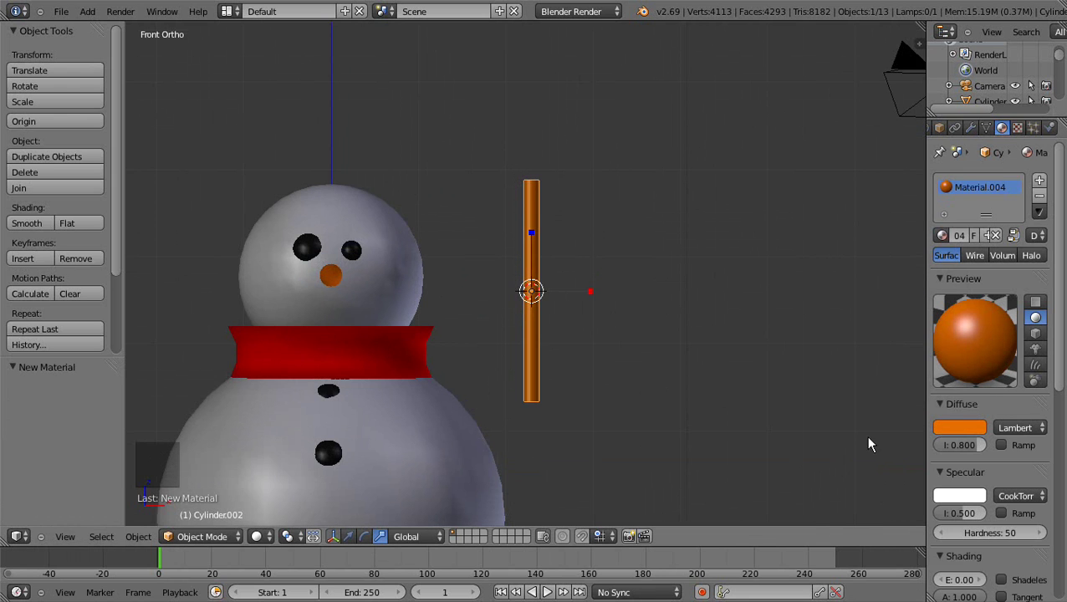
{"action": "scroll", "scroll_direction": "down", "scroll_amount": 3}
{"action": "scroll", "scroll_direction": "up", "scroll_amount": 3}
{"action": "scroll", "scroll_direction": "up", "scroll_amount": 3}
{"action": "left_click", "coordinate": [961, 519]}
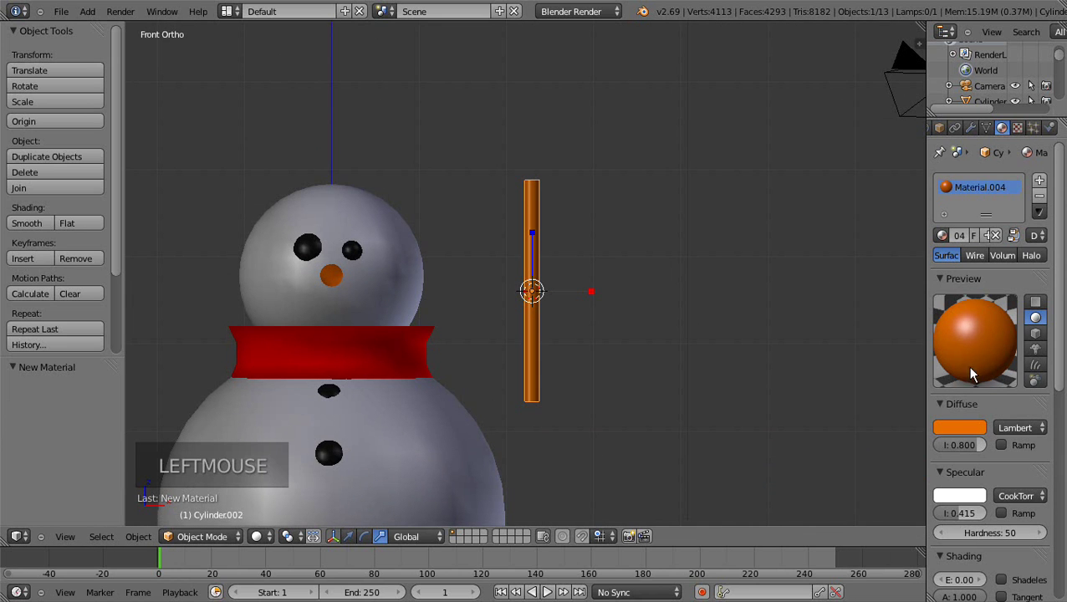
{"action": "left_click", "coordinate": [959, 517]}
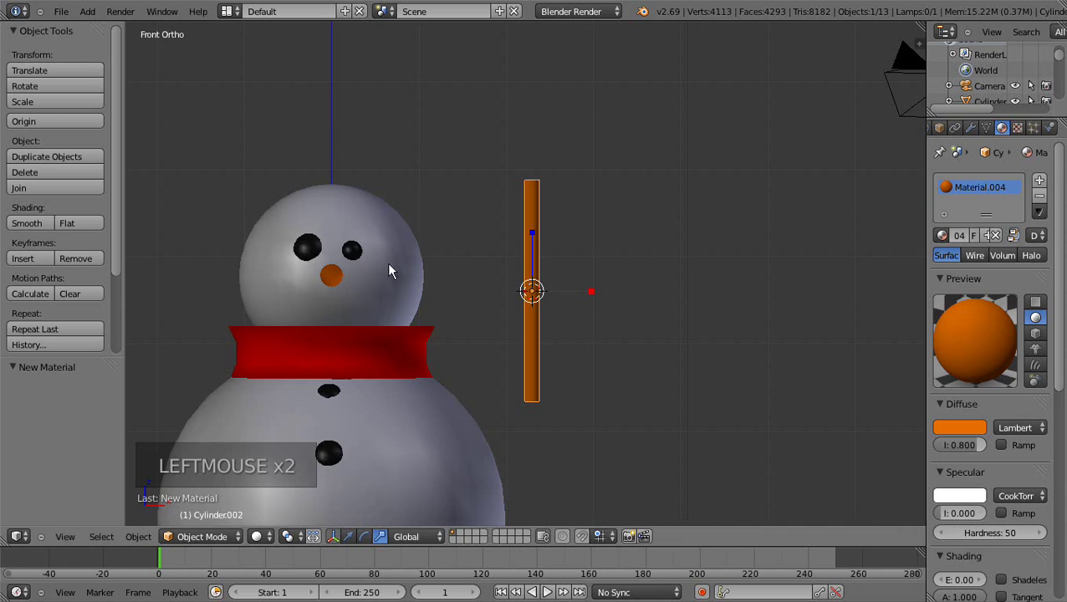
Step: Scale the stick thinner overall and longer along Z, then tilt it diagonally like an arm
{"action": "scroll", "scroll_direction": "down", "scroll_amount": 3}
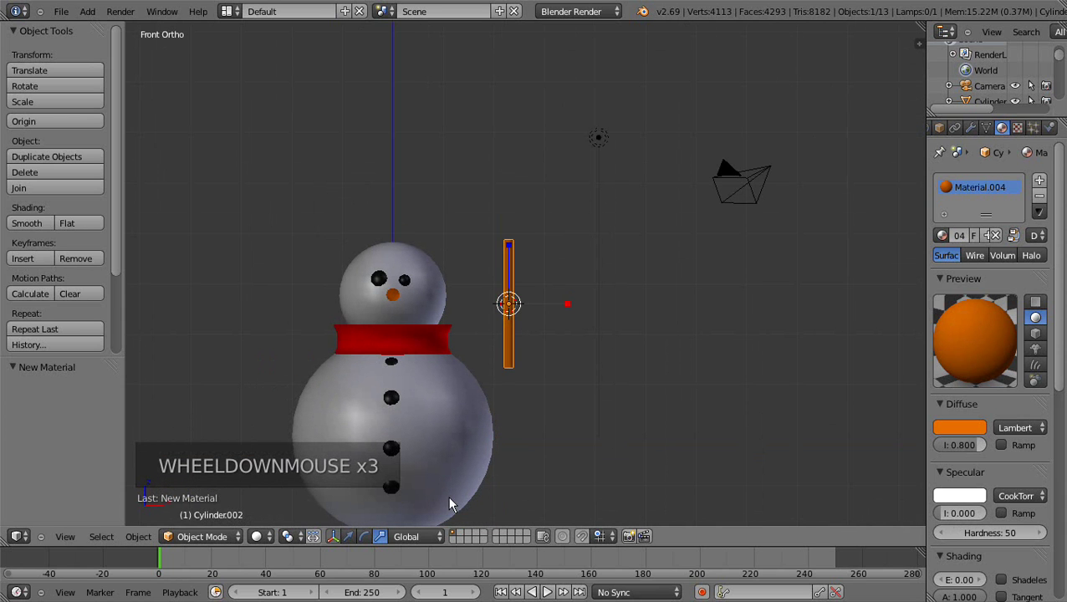
{"action": "key", "text": "s"}
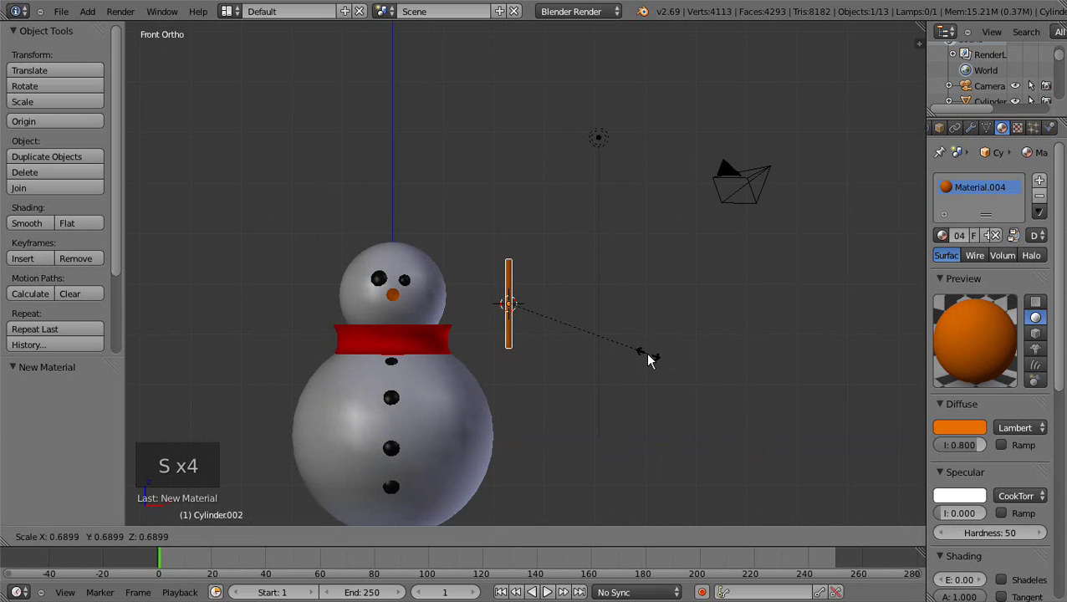
{"action": "left_click", "coordinate": [637, 364]}
{"action": "left_click", "coordinate": [510, 251]}
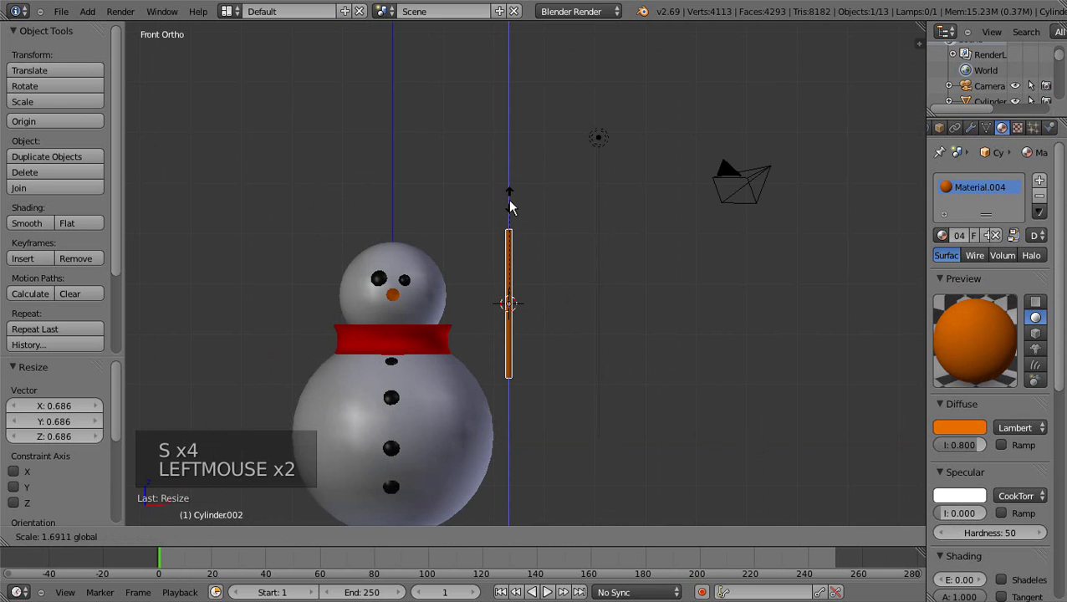
{"action": "scroll", "scroll_direction": "up", "scroll_amount": 3}
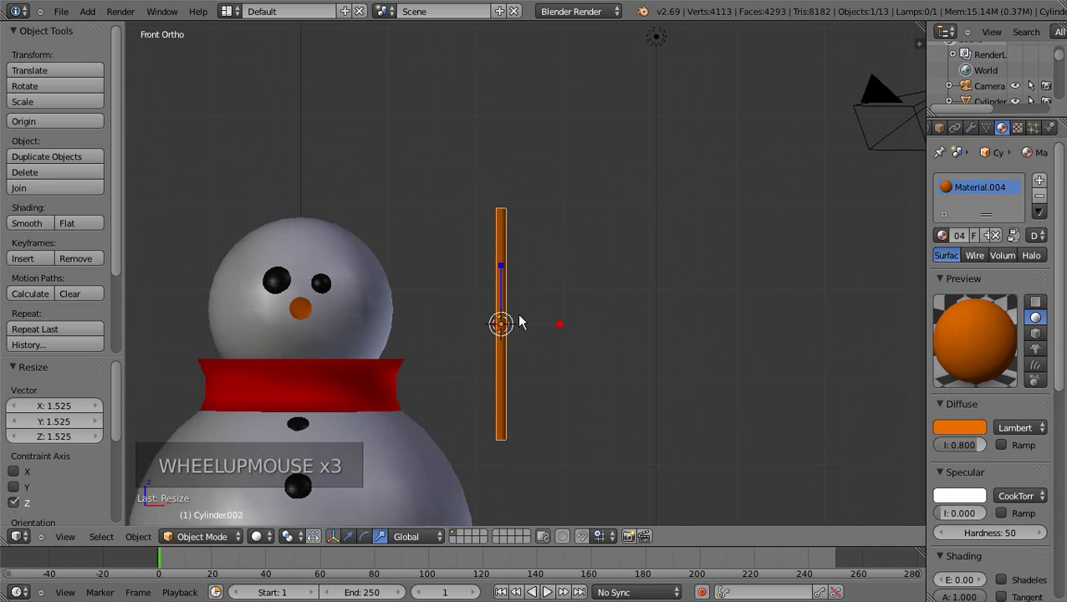
{"action": "left_click", "coordinate": [369, 544]}
{"action": "left_click", "coordinate": [560, 287]}
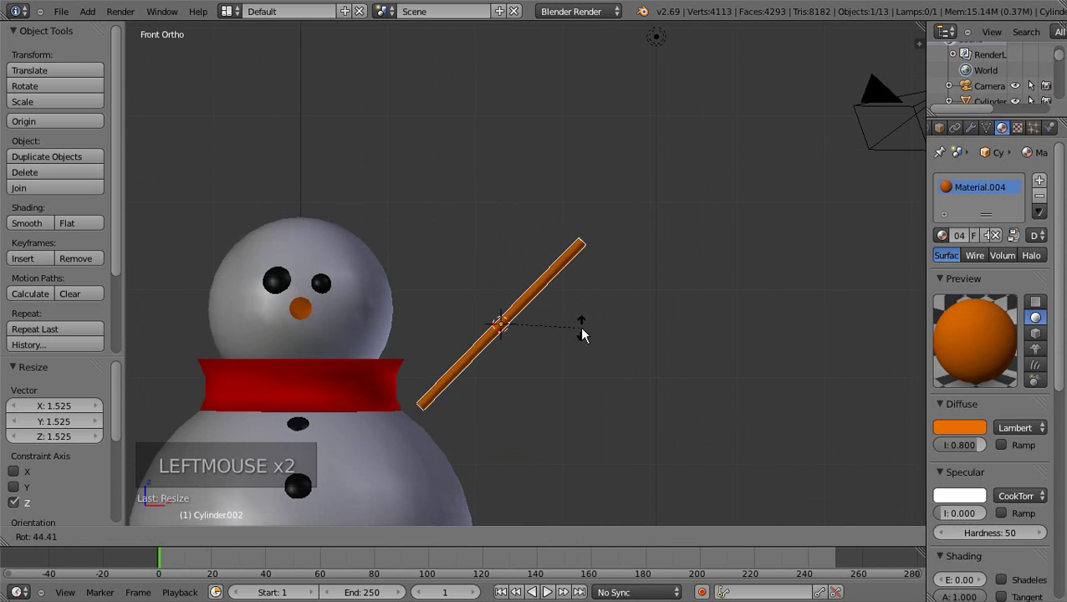
{"action": "left_click", "coordinate": [399, 421]}
Step: Confirm the arm's tilt and switch to the Right view to check its depth
{"action": "left_click", "coordinate": [507, 271]}
{"action": "scroll", "scroll_direction": "down", "scroll_amount": 3}
{"action": "middle_click", "coordinate": [568, 353]}
{"action": "scroll", "scroll_direction": "down", "scroll_amount": 3}
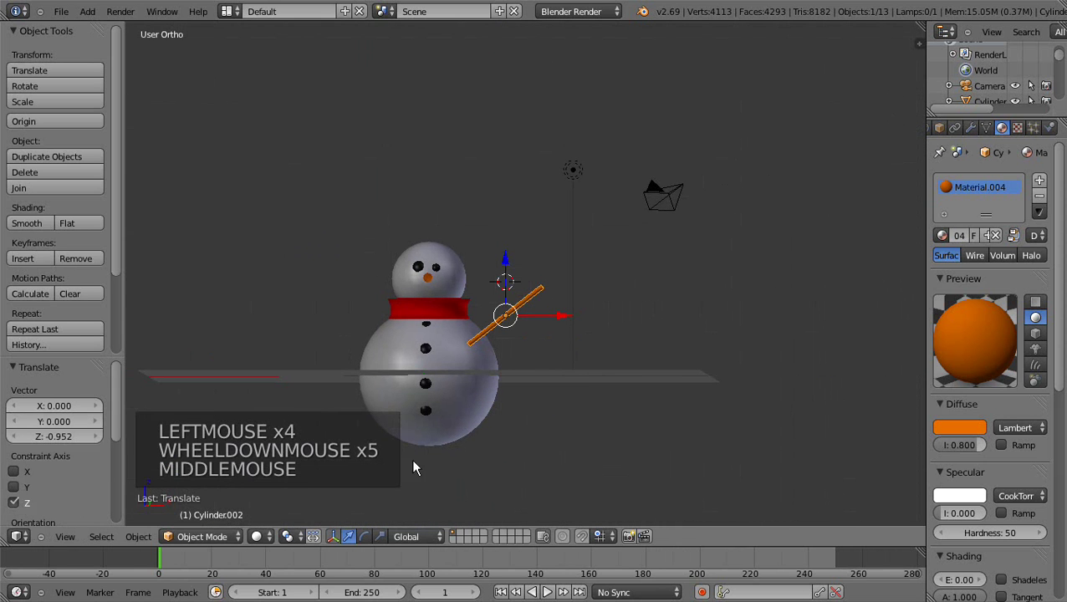
{"action": "left_click", "coordinate": [71, 545]}
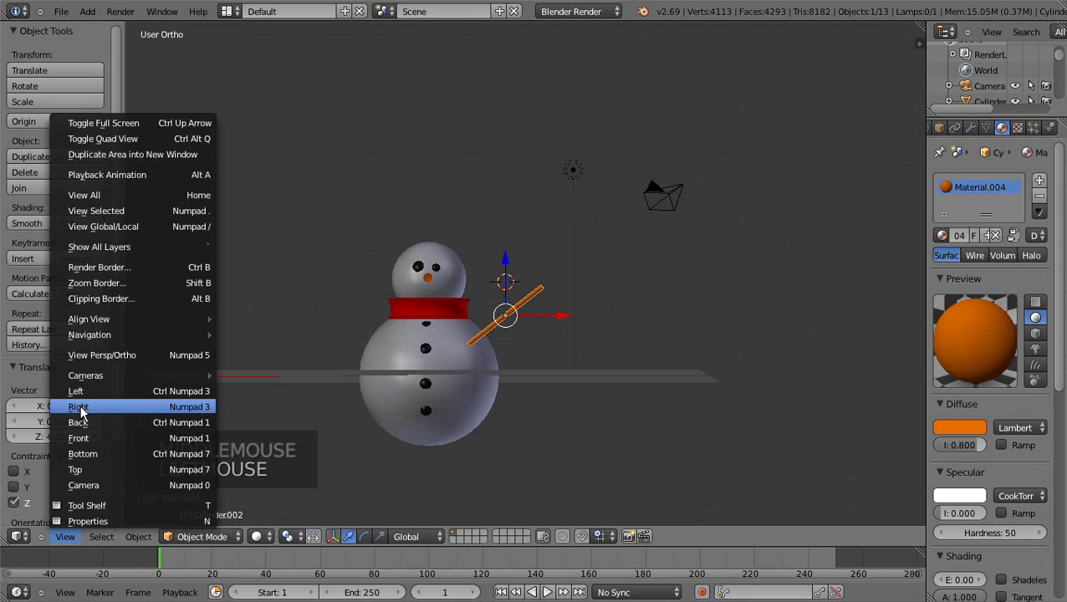
{"action": "scroll", "scroll_direction": "up", "scroll_amount": 3}
{"action": "left_click", "coordinate": [418, 316]}
{"action": "scroll", "scroll_direction": "up", "scroll_amount": 3}
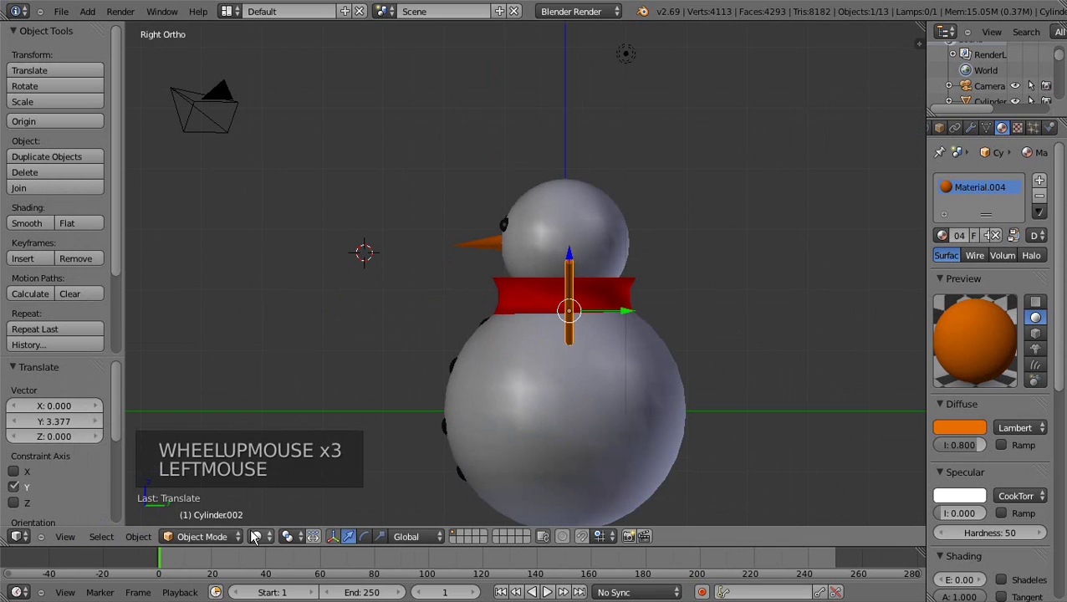
Step: Return to Front view and slide the stick sideways against the snowman's body
{"action": "left_click", "coordinate": [73, 541]}
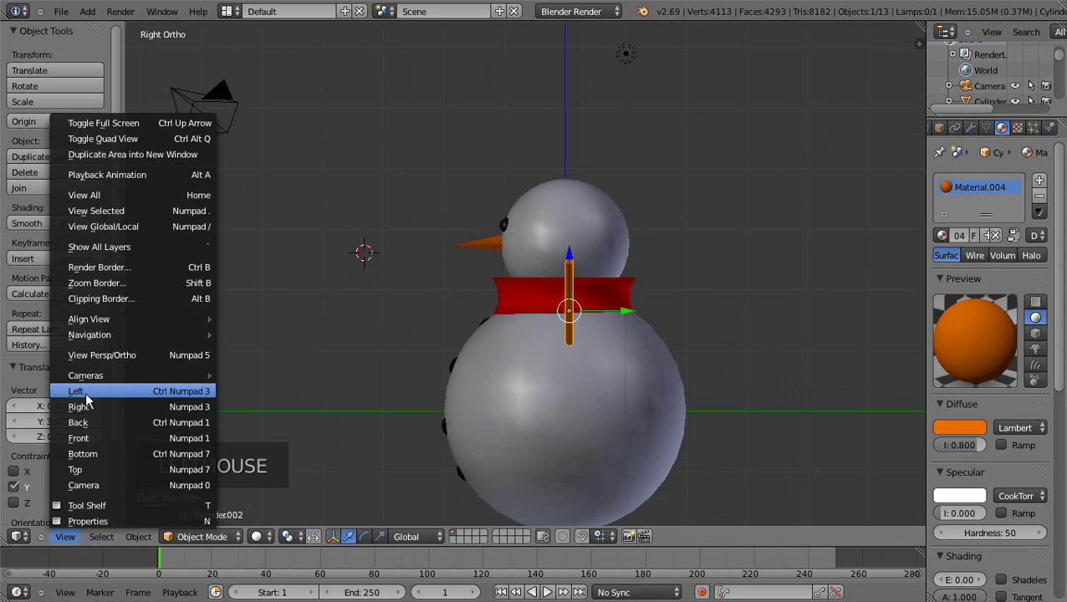
{"action": "left_click", "coordinate": [92, 442]}
{"action": "left_click", "coordinate": [505, 267]}
{"action": "left_click", "coordinate": [565, 302]}
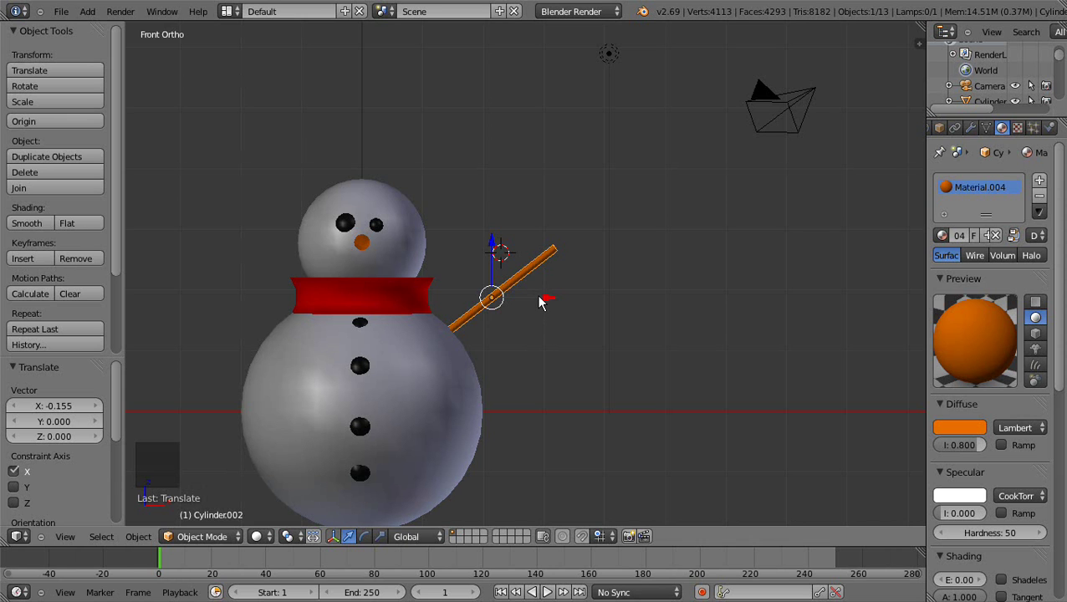
Step: Duplicate the orange stick and shrink the copy into a small twig
{"action": "key", "text": "shift+d"}
{"action": "right_click", "coordinate": [559, 295]}
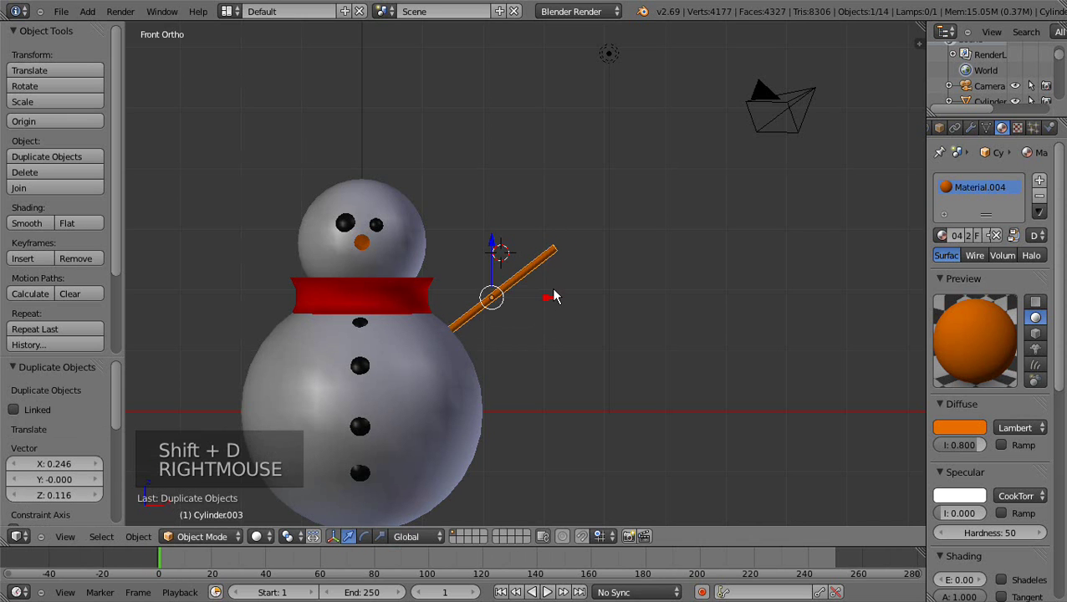
{"action": "left_click", "coordinate": [564, 316]}
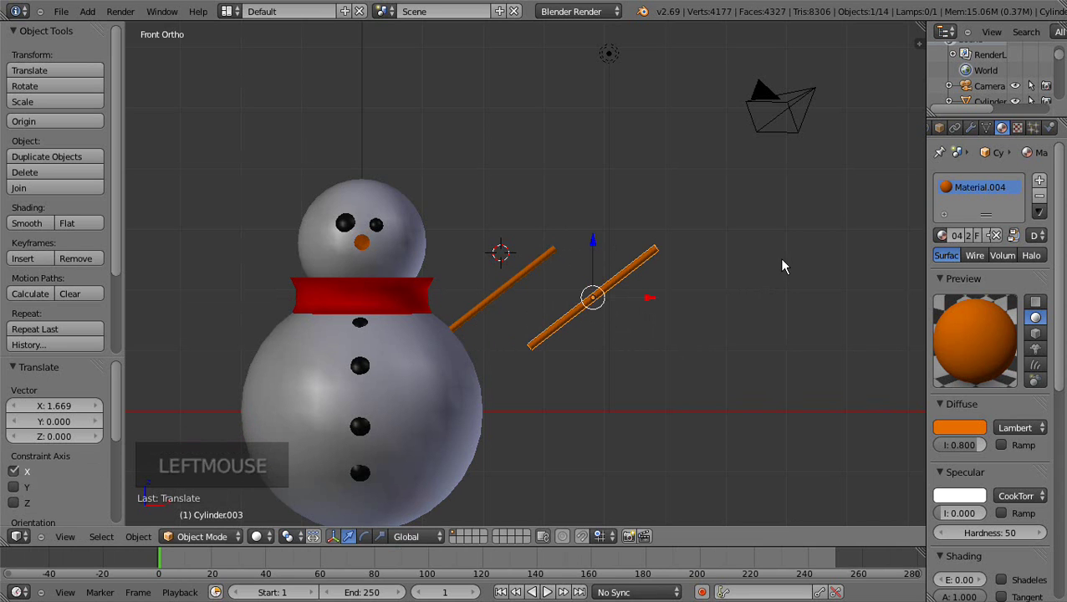
{"action": "key", "text": "s"}
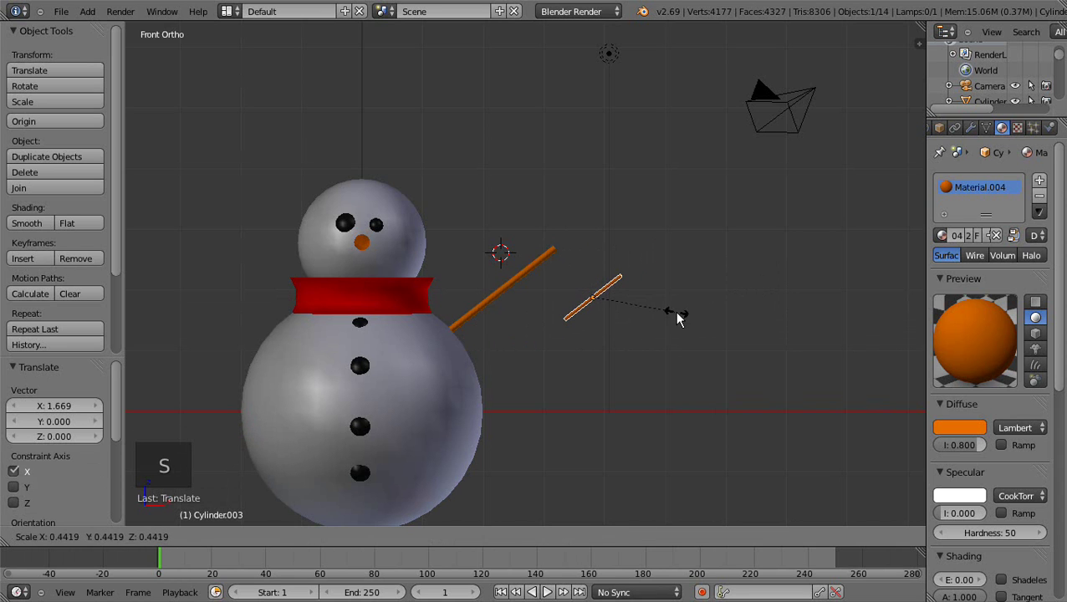
{"action": "left_click", "coordinate": [674, 322]}
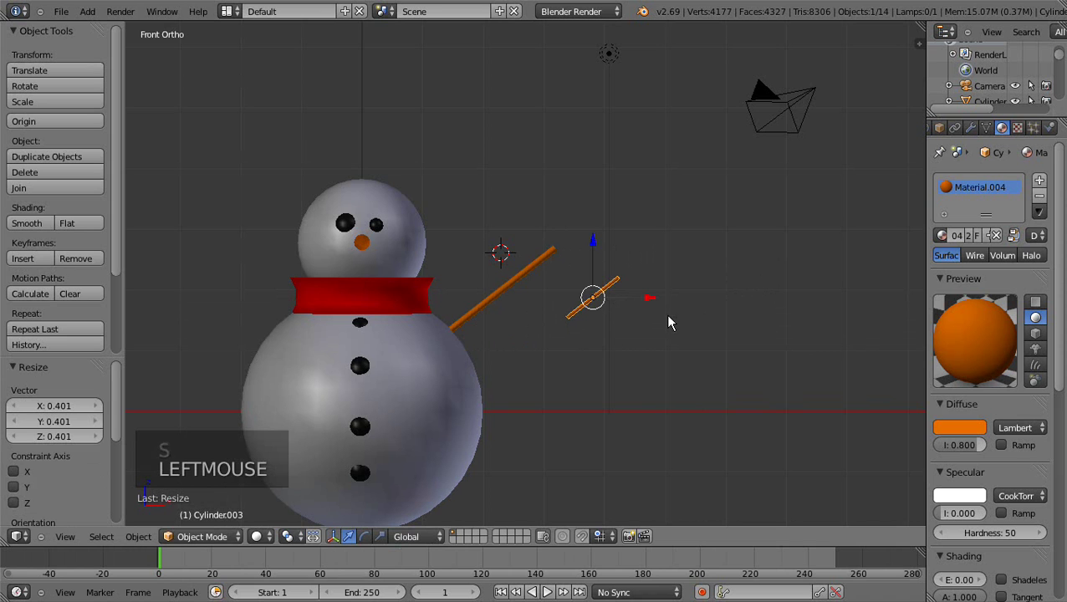
{"action": "left_click", "coordinate": [372, 540]}
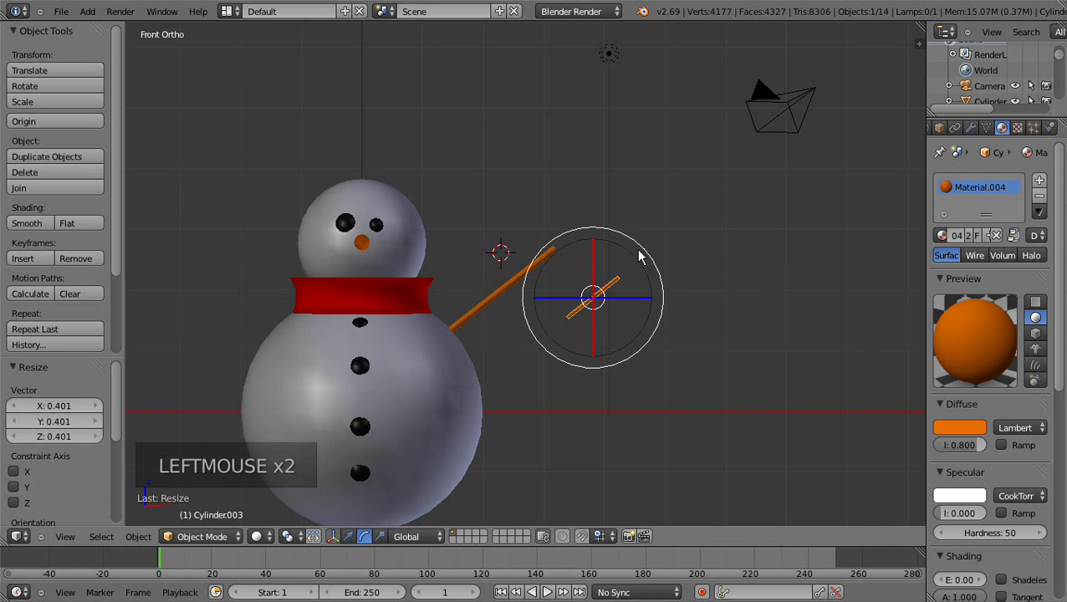
{"action": "left_click", "coordinate": [657, 253]}
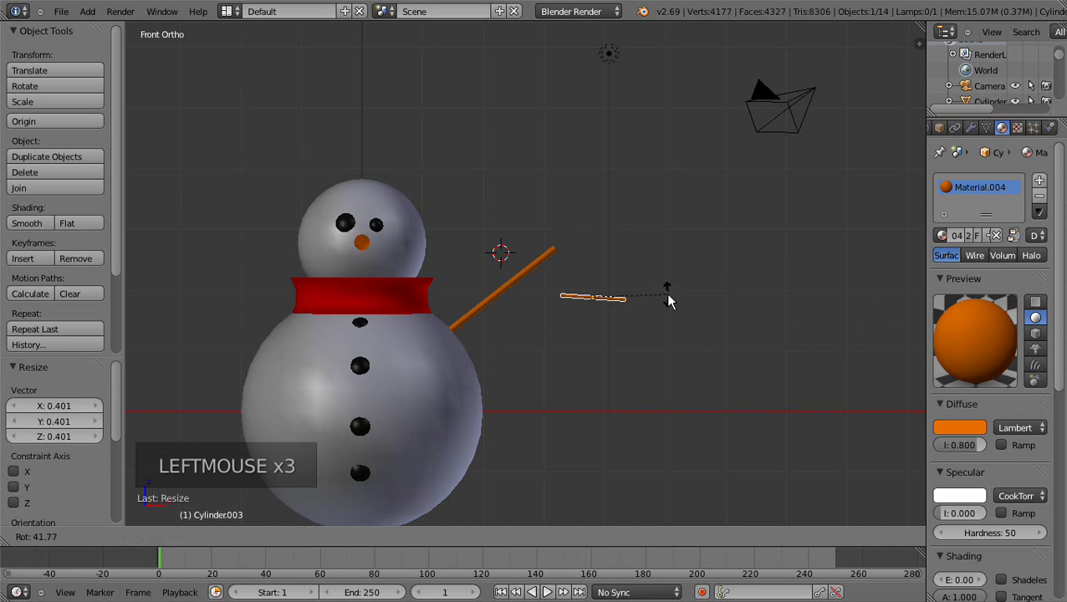
Step: Move the twig along X and Z onto the arm's upper end to form a fork
{"action": "left_click", "coordinate": [354, 542]}
{"action": "left_click", "coordinate": [650, 301]}
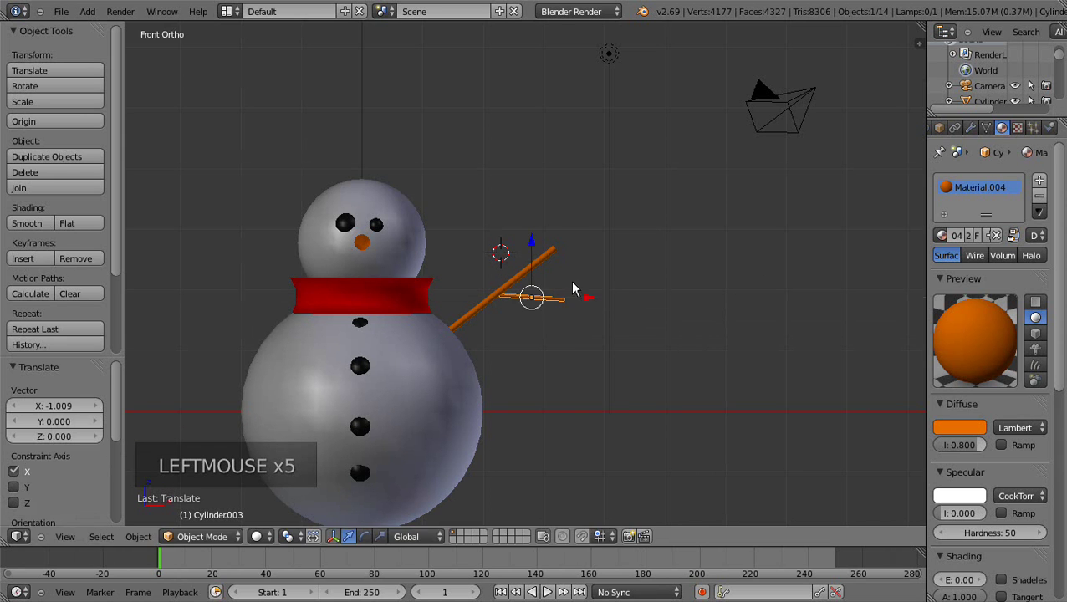
{"action": "left_click", "coordinate": [544, 229]}
{"action": "left_click", "coordinate": [594, 258]}
{"action": "left_click", "coordinate": [559, 204]}
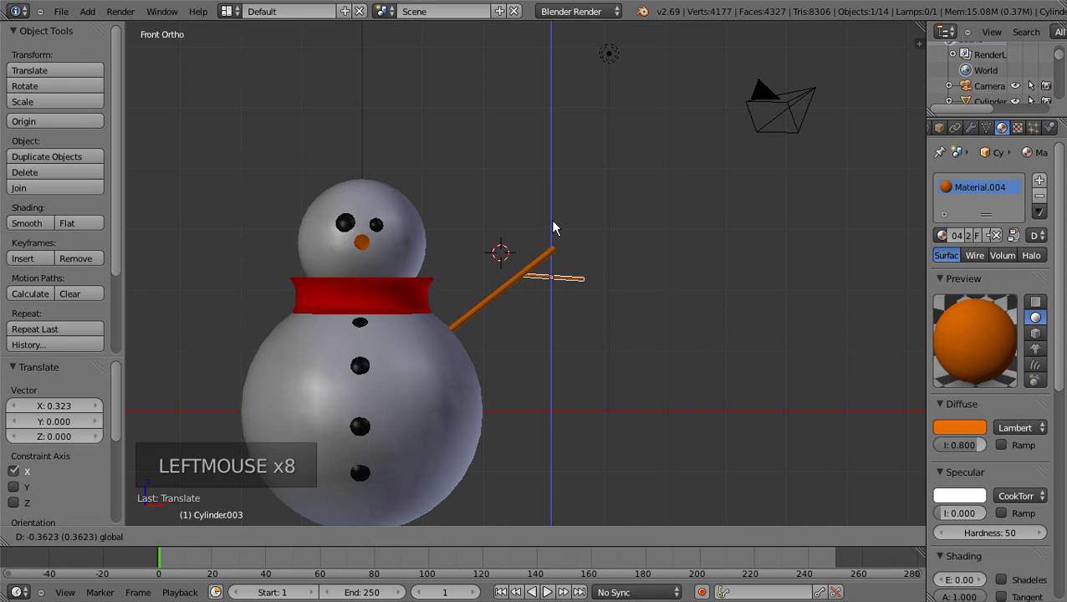
{"action": "middle_click", "coordinate": [542, 300]}
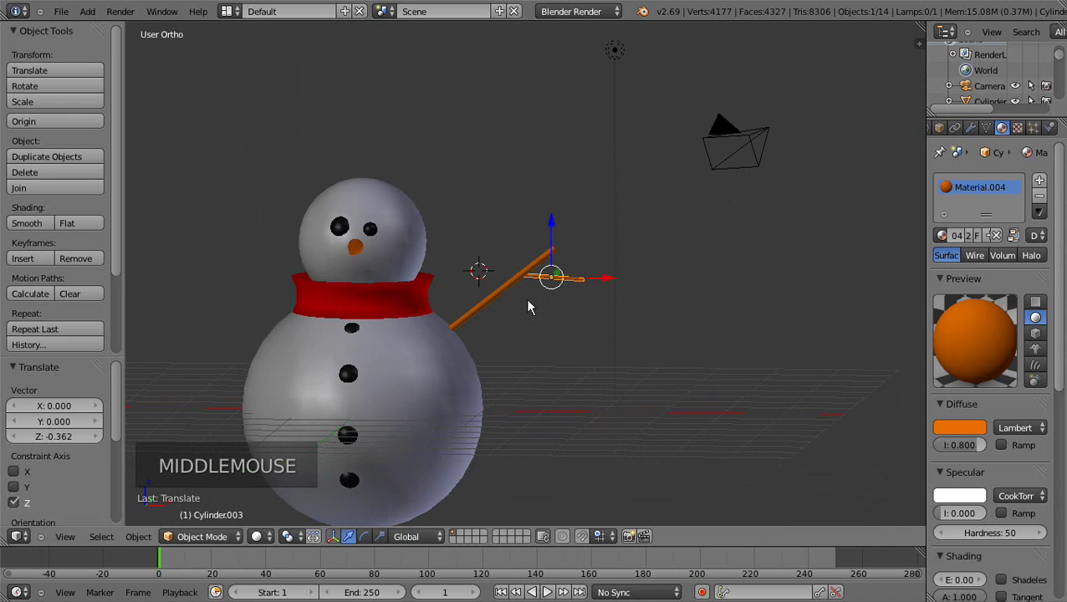
{"action": "key", "text": "KP_1"}
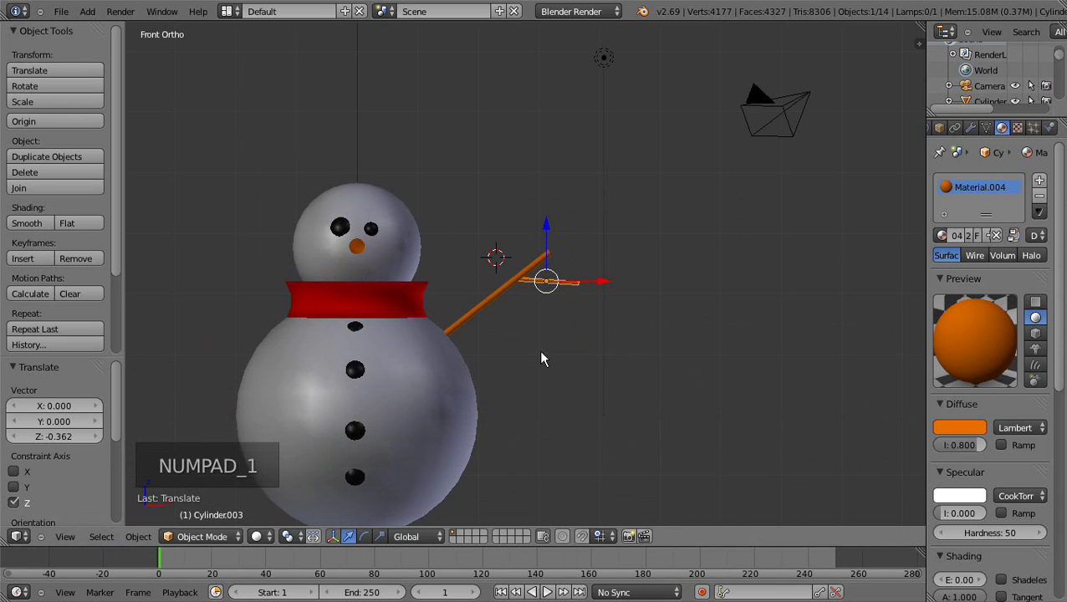
{"action": "middle_click", "coordinate": [434, 386]}
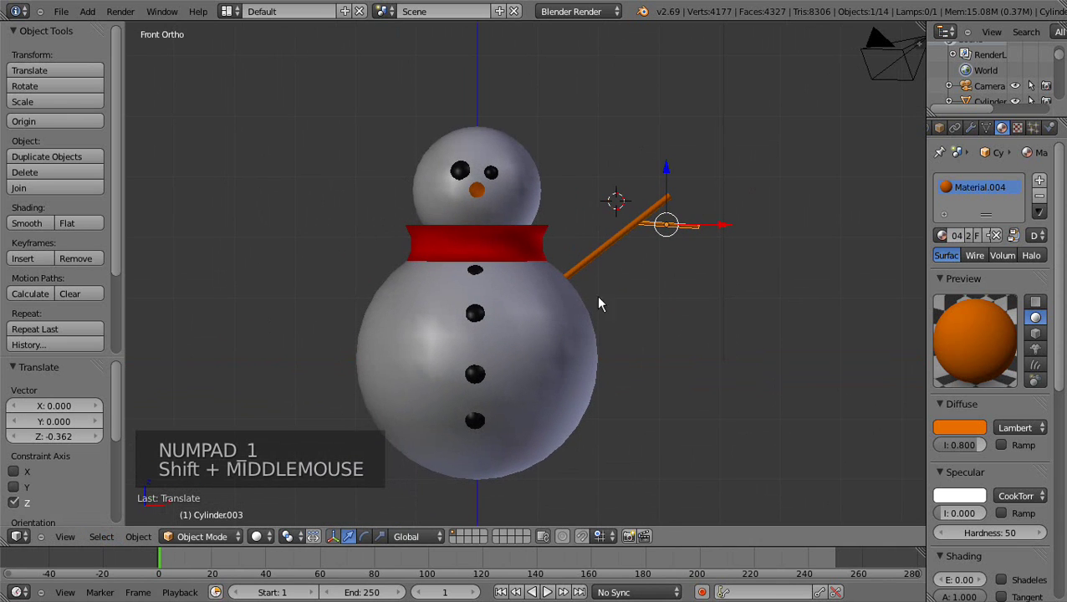
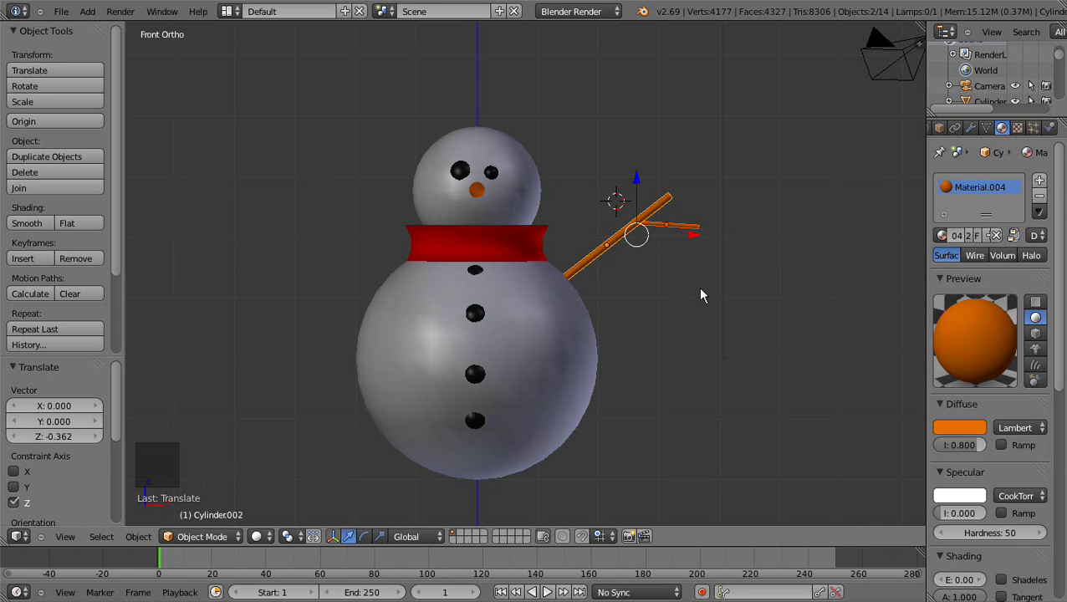
Step: Duplicate both arm pieces, move them to the left side and mirror them across X
{"action": "key", "text": "shift+d"}
{"action": "right_click", "coordinate": [768, 301]}
{"action": "left_click", "coordinate": [705, 240]}
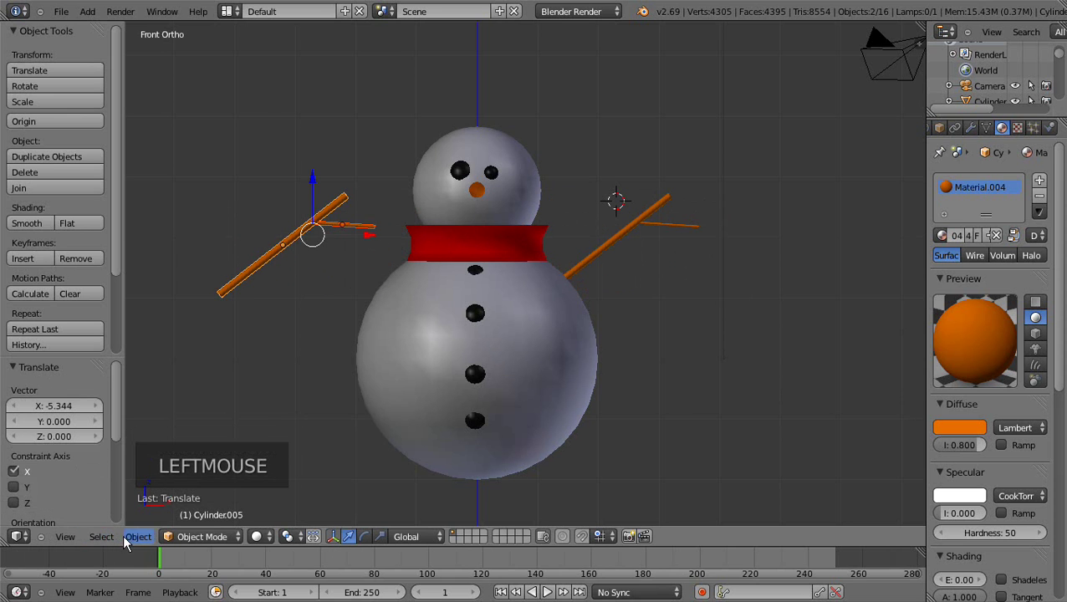
{"action": "left_click", "coordinate": [139, 543]}
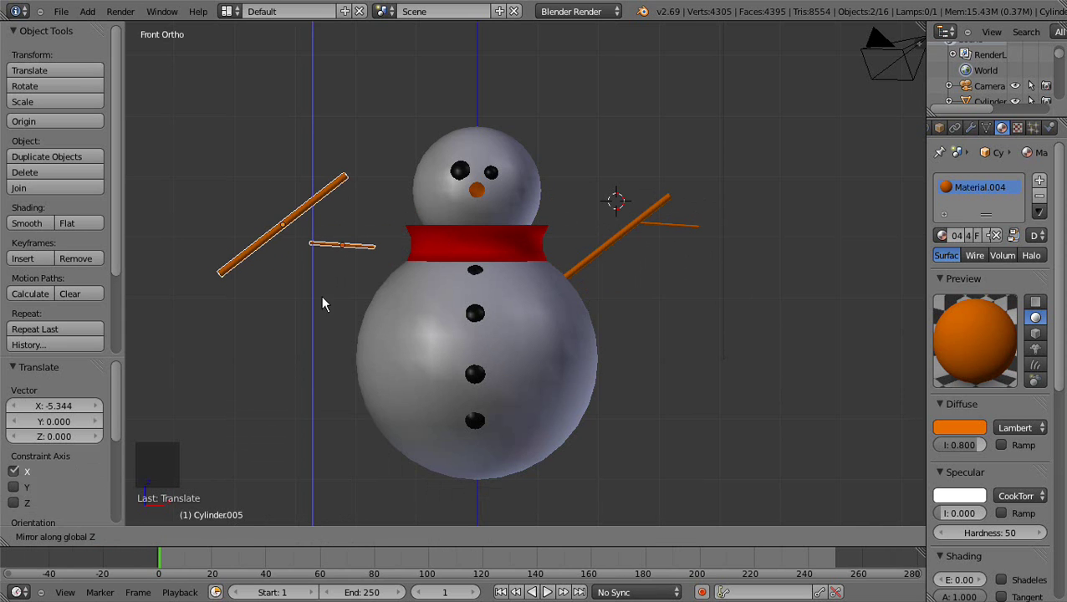
{"action": "key", "text": "ctrl+z"}
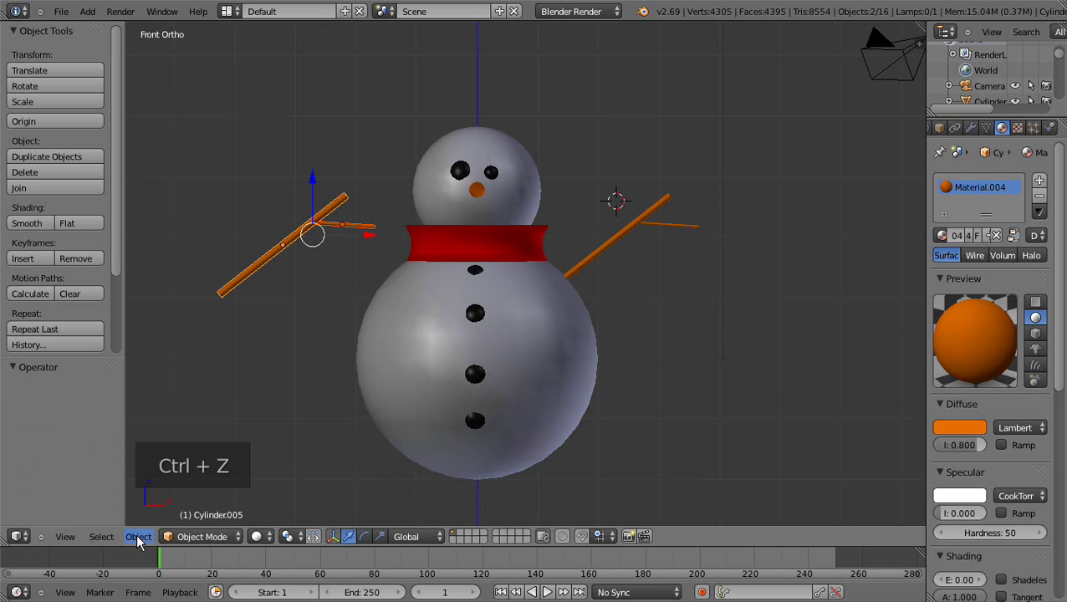
{"action": "left_click", "coordinate": [145, 542]}
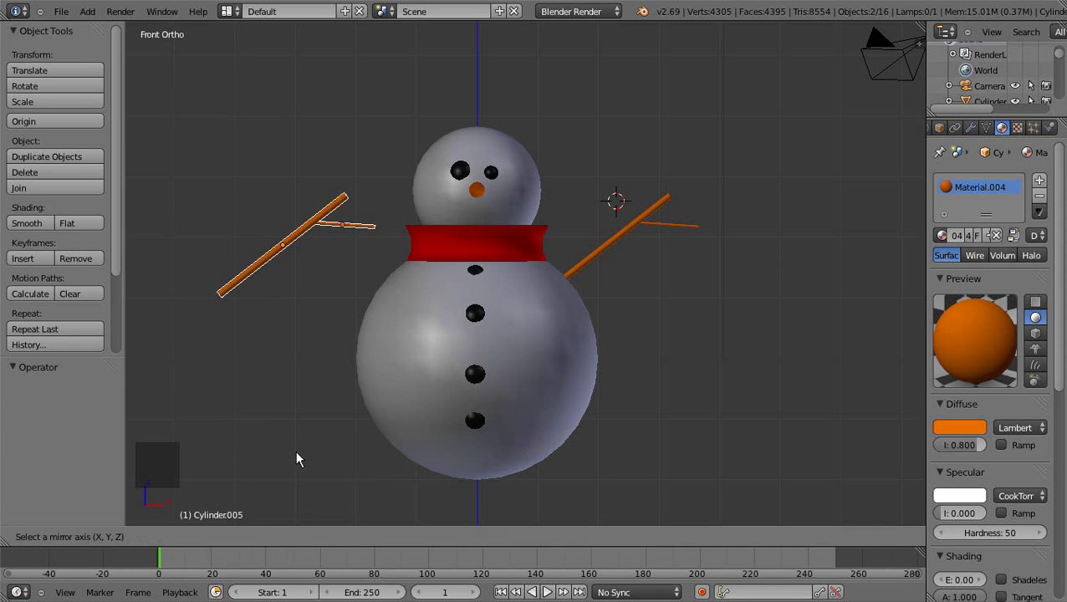
{"action": "key", "text": "ctrl+z"}
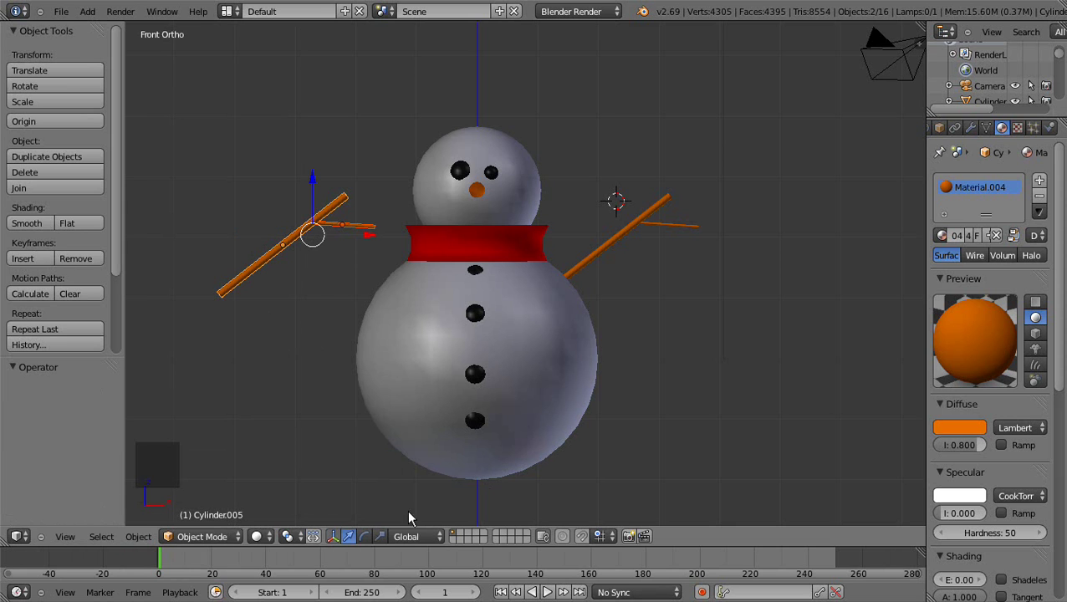
Step: Rotate the left arm around Z so its fork points outward
{"action": "left_click", "coordinate": [370, 544]}
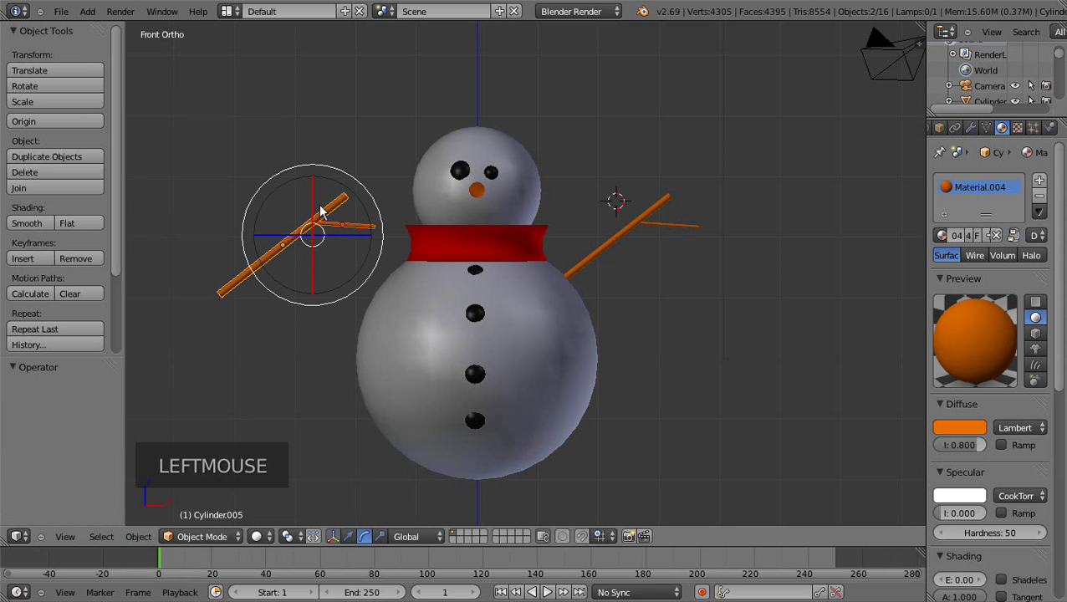
{"action": "left_click", "coordinate": [352, 237]}
{"action": "middle_click", "coordinate": [332, 238]}
{"action": "left_click", "coordinate": [362, 256]}
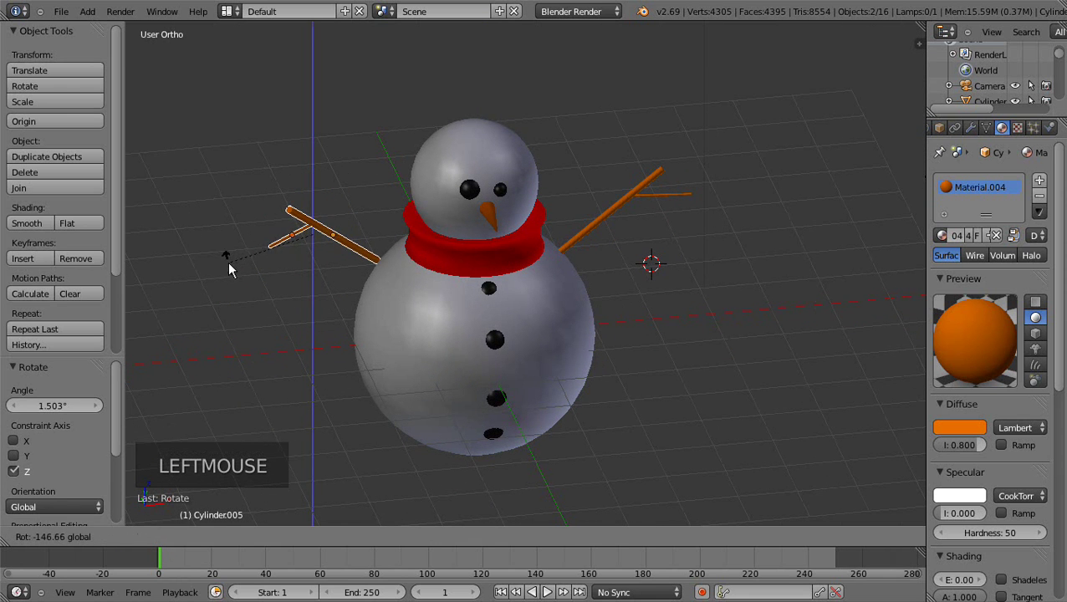
{"action": "middle_click", "coordinate": [290, 279]}
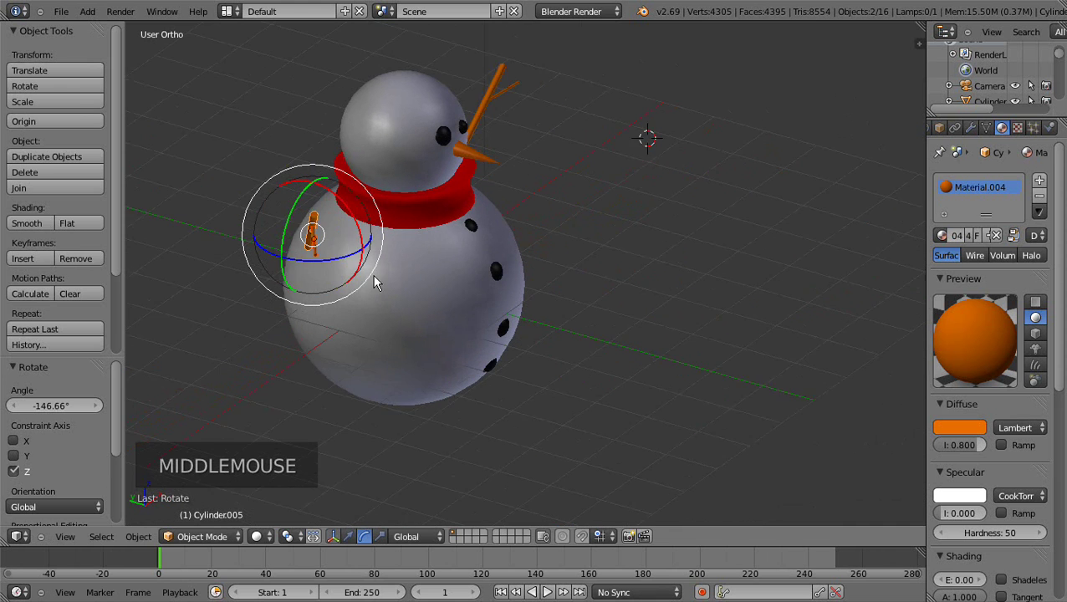
{"action": "left_click", "coordinate": [343, 262]}
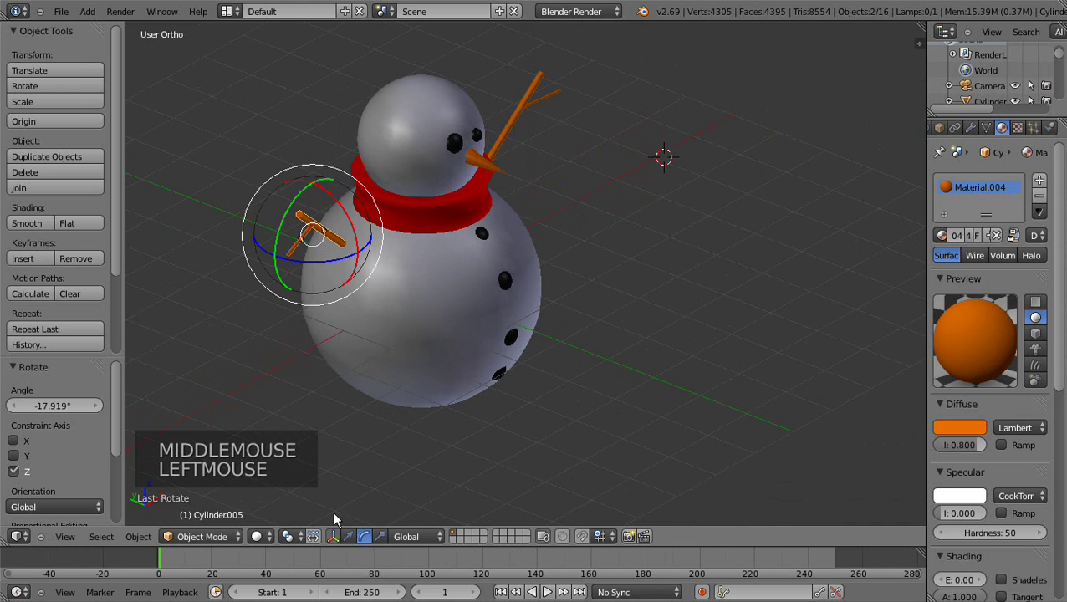
{"action": "left_click", "coordinate": [350, 541]}
Step: Move the left arm along Y so it sinks into the snowman's body
{"action": "left_click", "coordinate": [274, 224]}
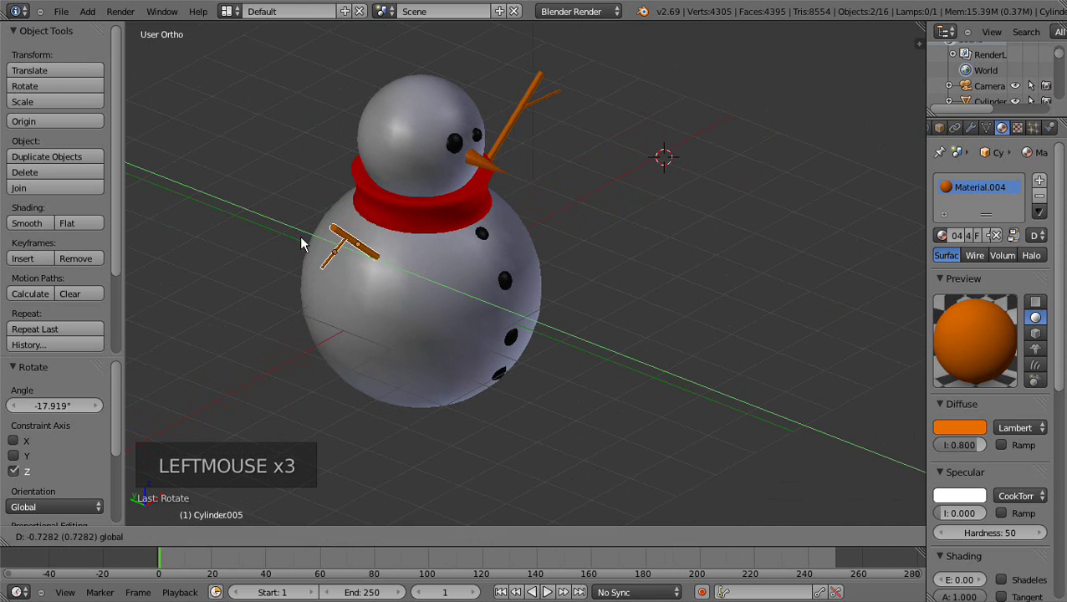
{"action": "middle_click", "coordinate": [454, 284]}
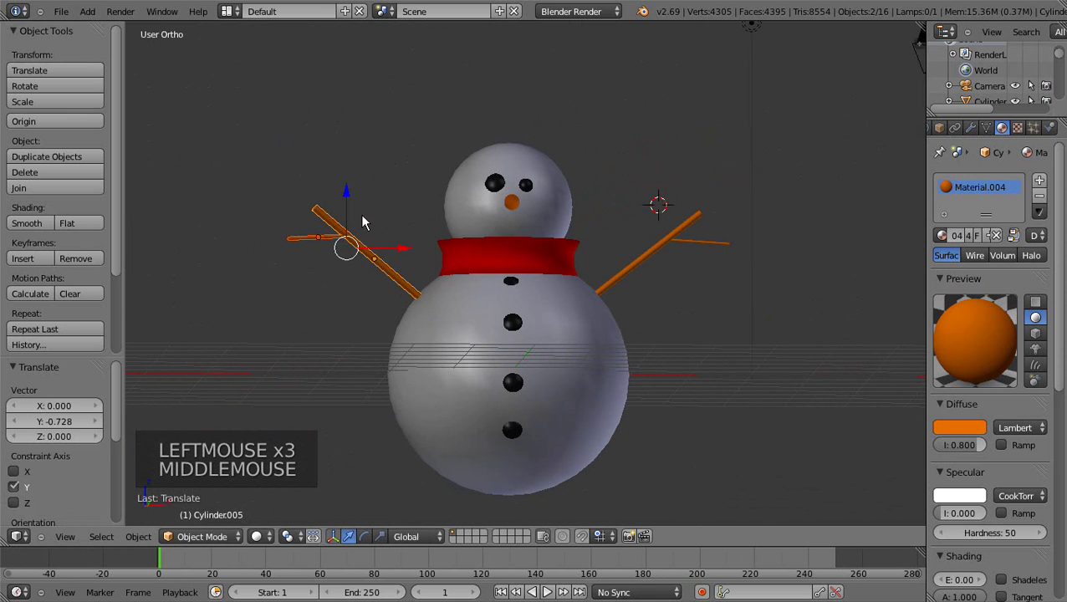
{"action": "key", "text": "KP_1"}
{"action": "scroll", "scroll_direction": "down", "scroll_amount": 3}
{"action": "scroll", "scroll_direction": "up", "scroll_amount": 3}
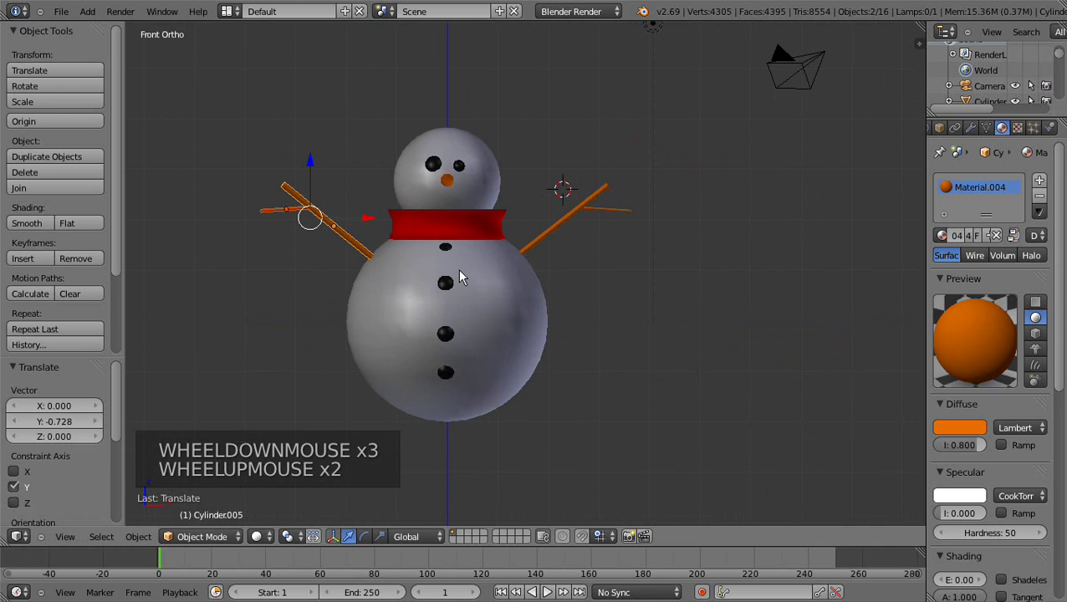
{"action": "scroll", "scroll_direction": "up", "scroll_amount": 3}
{"action": "scroll", "scroll_direction": "down", "scroll_amount": 3}
{"action": "middle_click", "coordinate": [409, 251]}
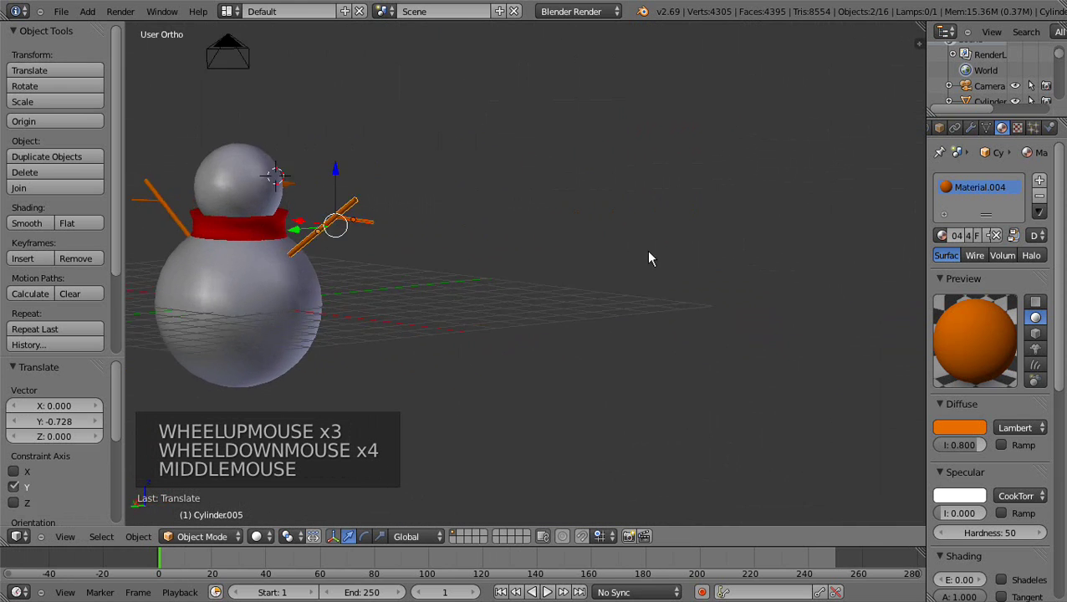
{"action": "middle_click", "coordinate": [250, 253]}
{"action": "right_click", "coordinate": [408, 321]}
{"action": "left_click", "coordinate": [998, 240]}
{"action": "left_click", "coordinate": [960, 517]}
{"action": "right_click", "coordinate": [438, 195]}
{"action": "left_click", "coordinate": [985, 242]}
{"action": "left_click", "coordinate": [959, 518]}
{"action": "scroll", "scroll_direction": "up", "scroll_amount": 3}
{"action": "middle_click", "coordinate": [427, 237]}
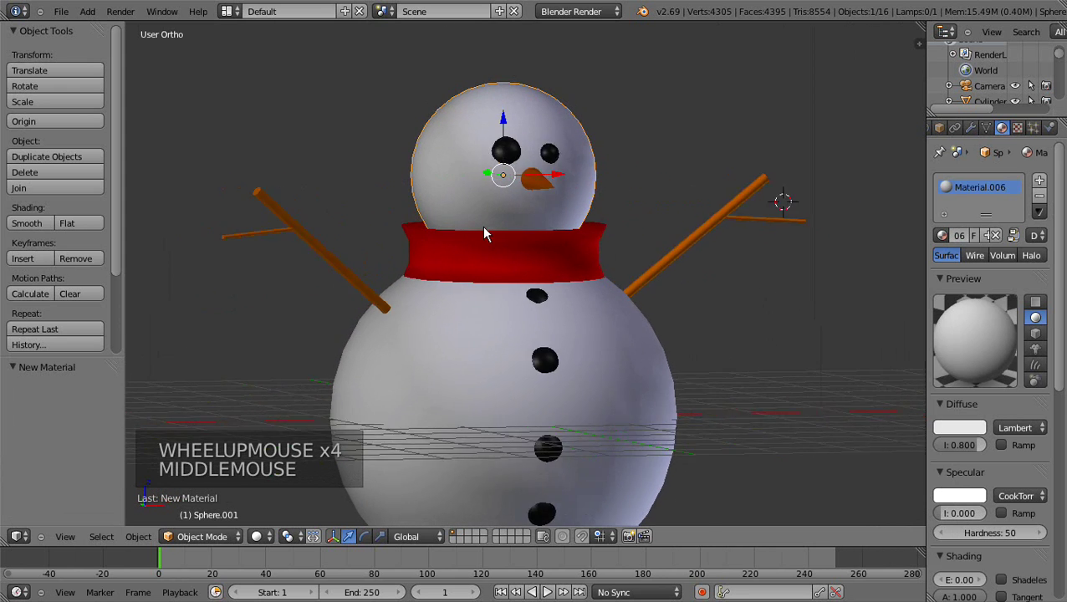
{"action": "scroll", "scroll_direction": "down", "scroll_amount": 3}
{"action": "middle_click", "coordinate": [652, 281]}
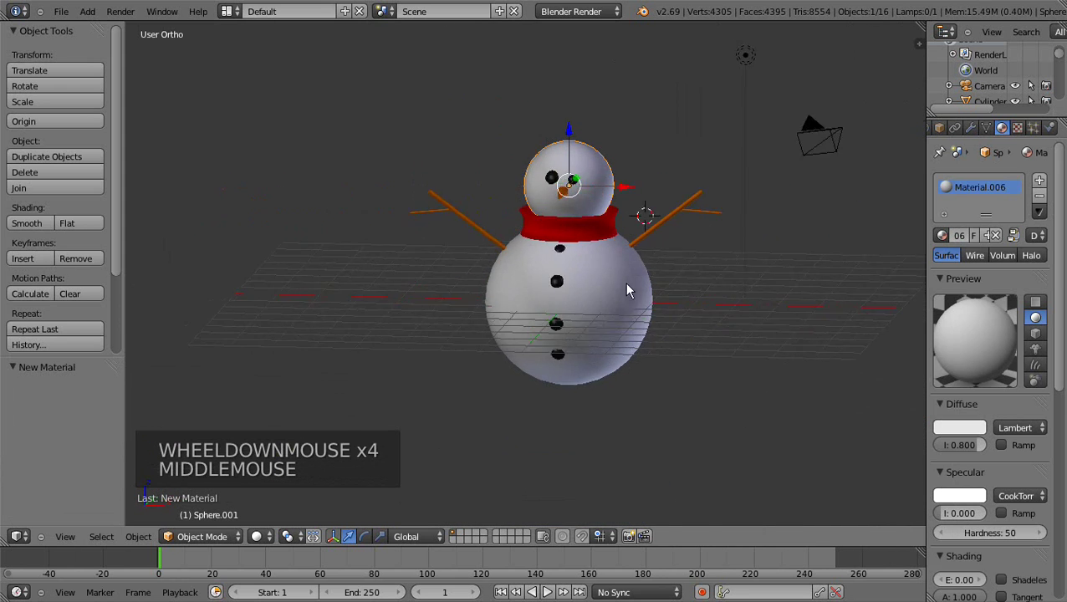
{"action": "scroll", "scroll_direction": "up", "scroll_amount": 3}
{"action": "scroll", "scroll_direction": "down", "scroll_amount": 3}
{"action": "middle_click", "coordinate": [628, 333]}
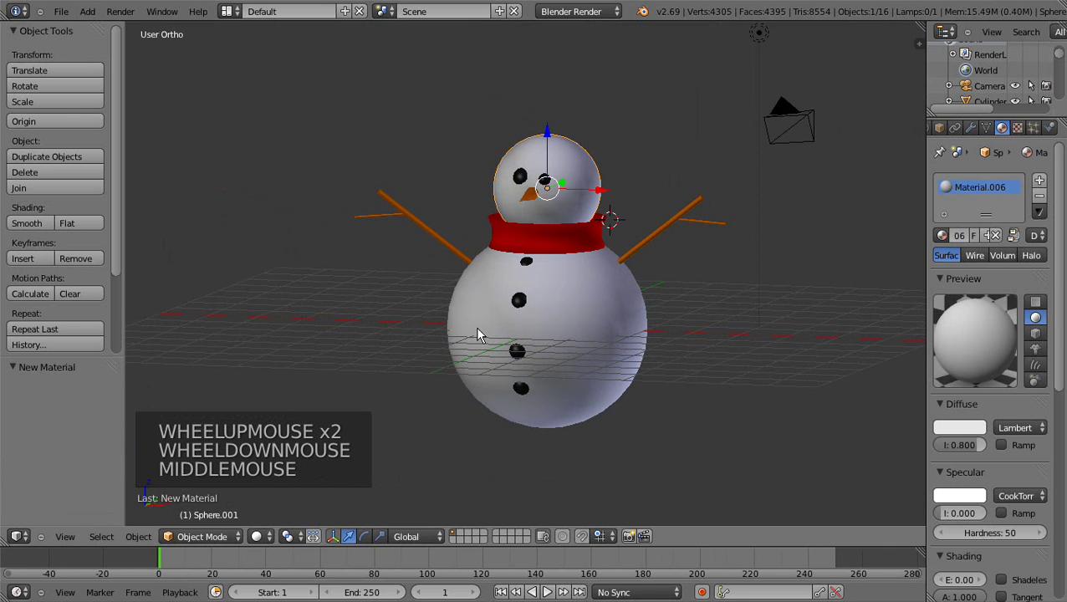